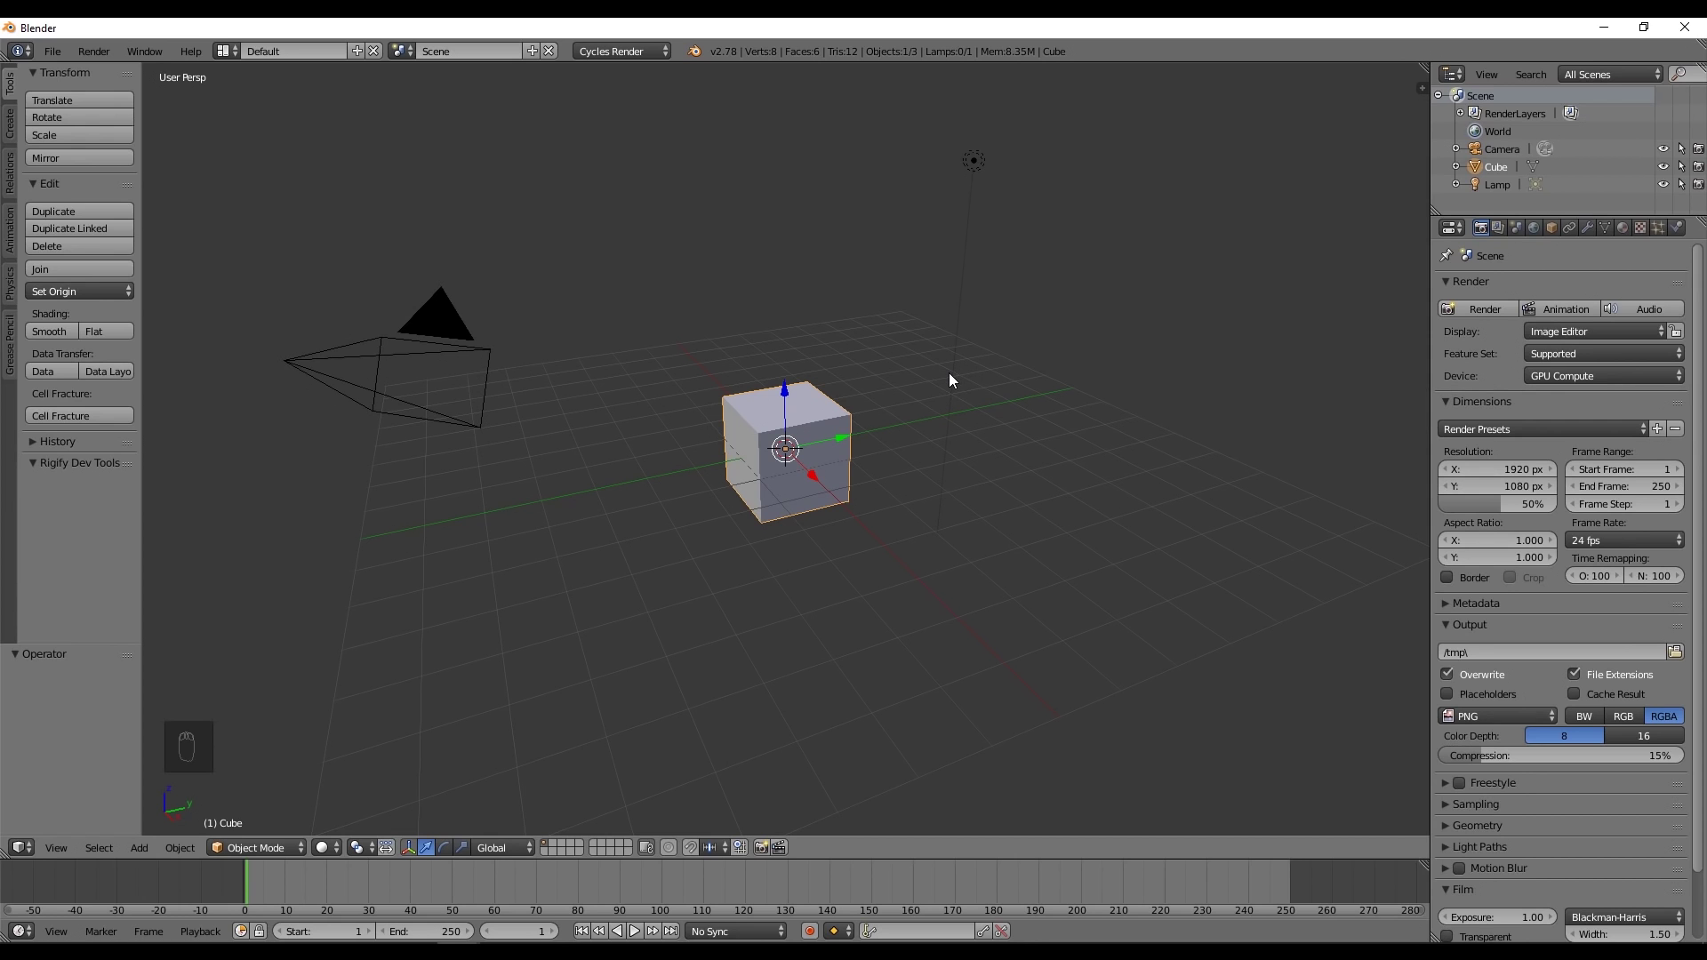
- Stretch the default cube along Y by 2 and scale the whole box up larger
key("s")
key("s")
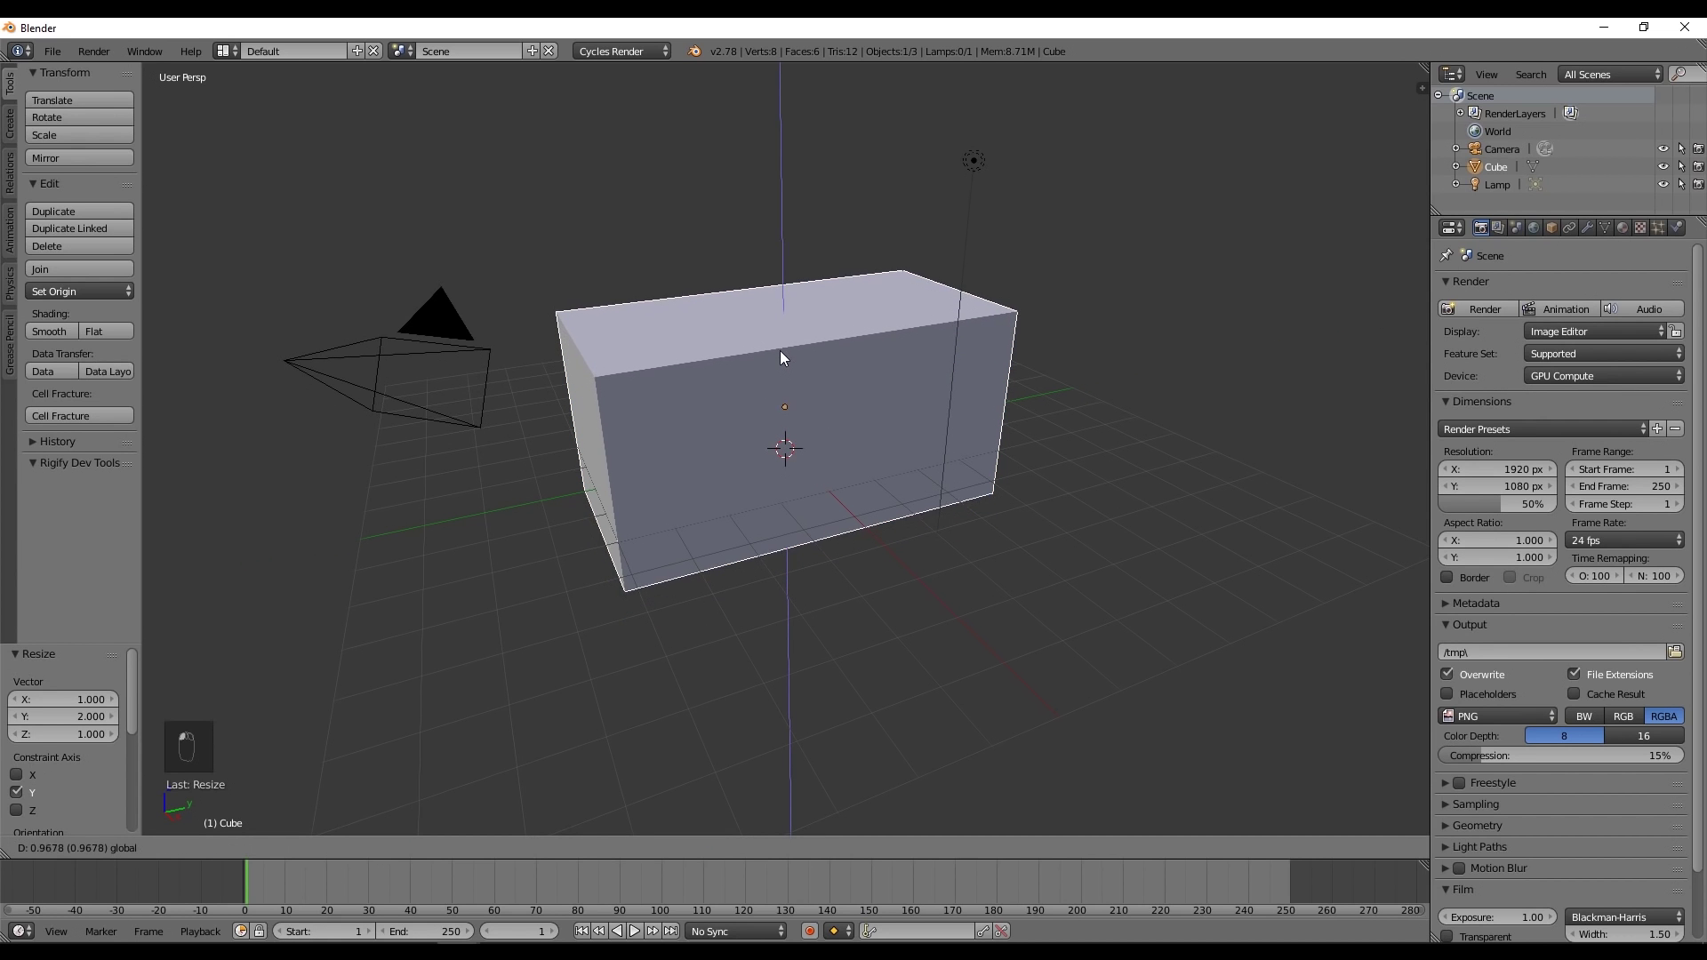
left_click_drag(824, 345, 930, 395)
key("s")
left_click_drag(961, 393, 1677, 228)
left_click_drag(1678, 228, 1616, 353)
- Enable Smoke physics on the box and set its type to Domain
left_click(790, 417)
left_click_drag(822, 417, 1379, 431)
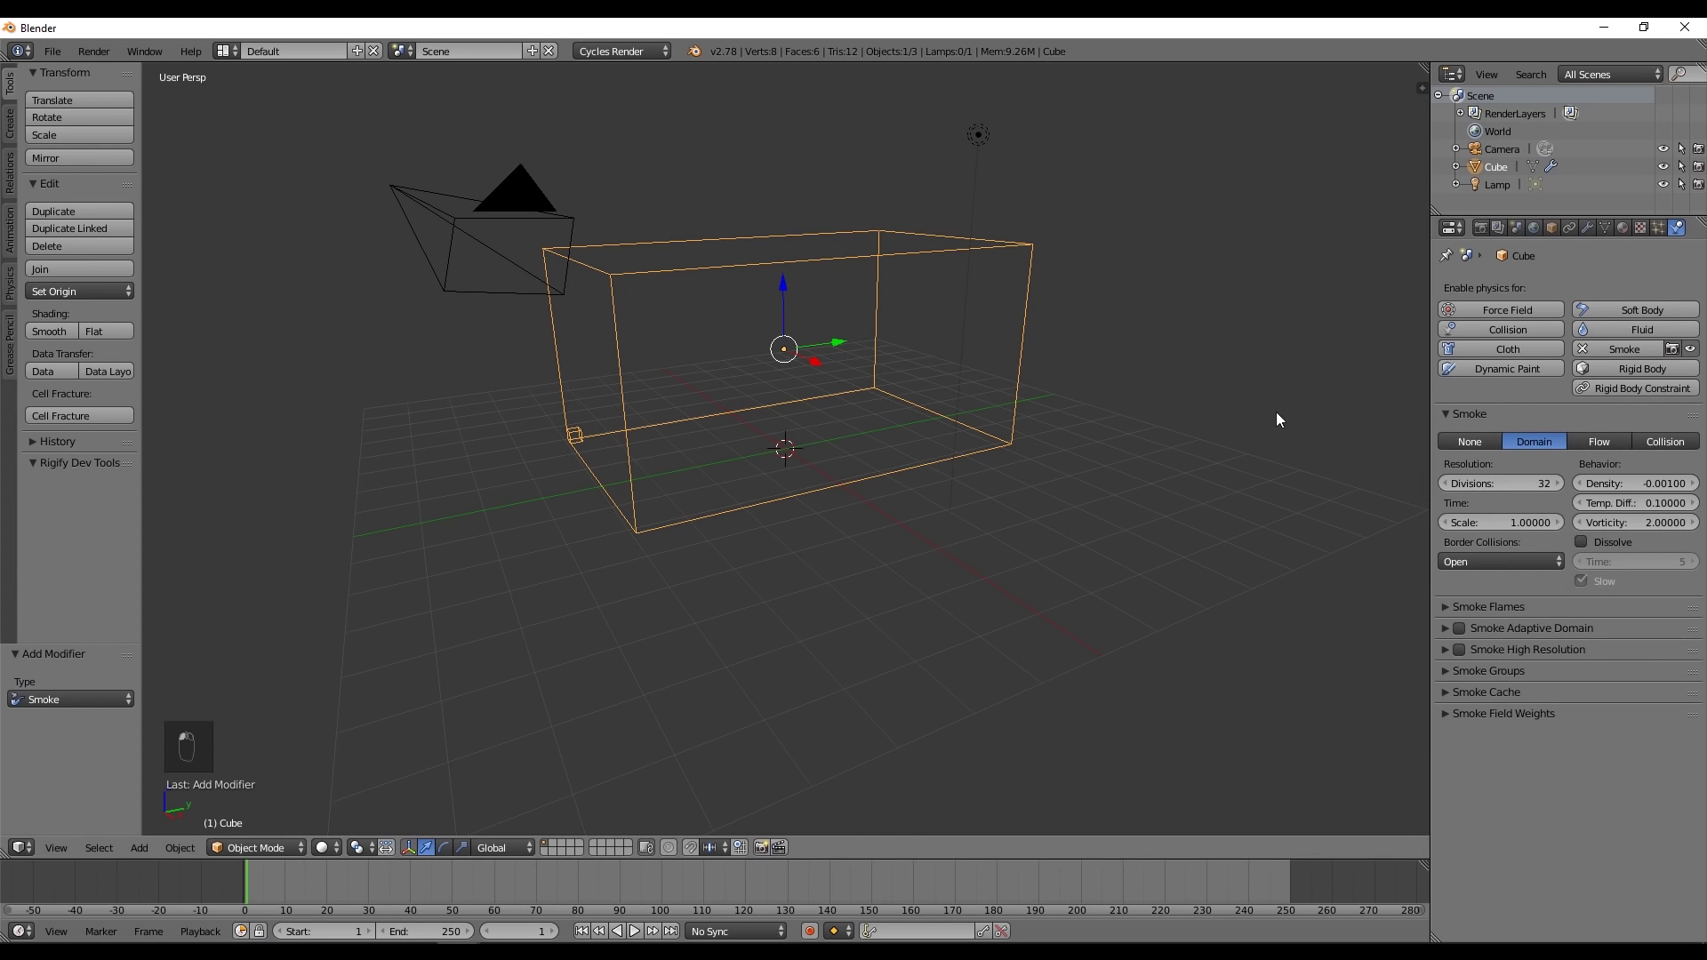
left_click_drag(909, 423, 881, 422)
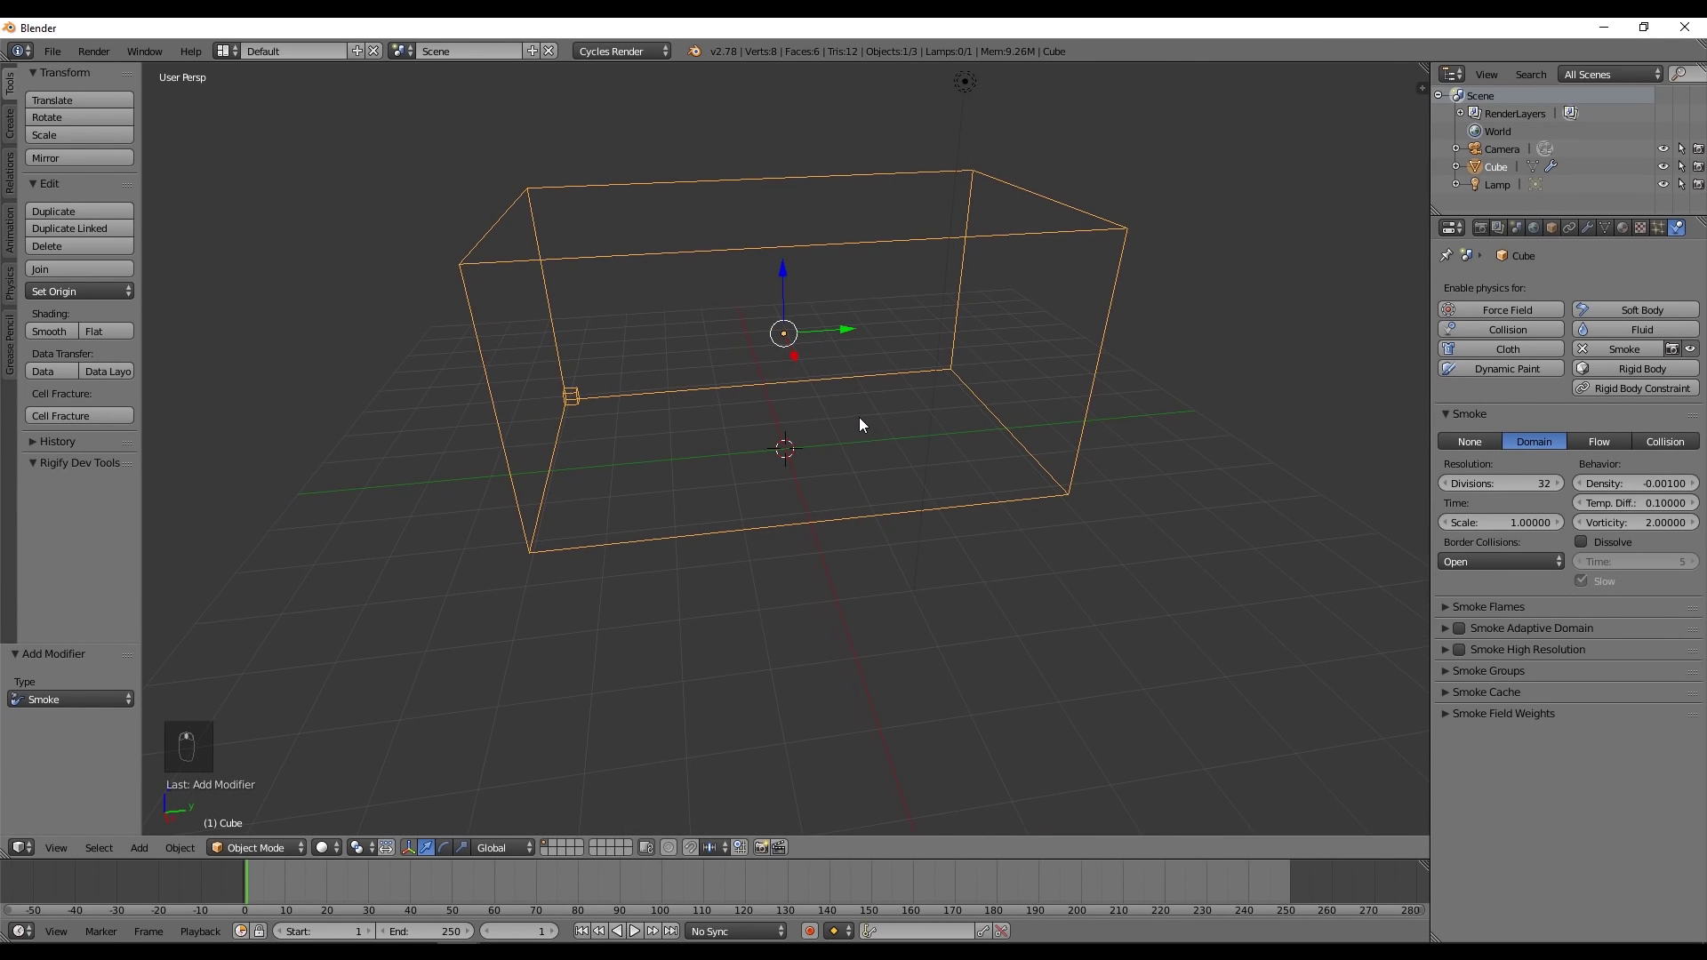
- Add a 6-segment, 6-ring UV sphere and shrink it to 0.1 inside the domain
key("shift+a")
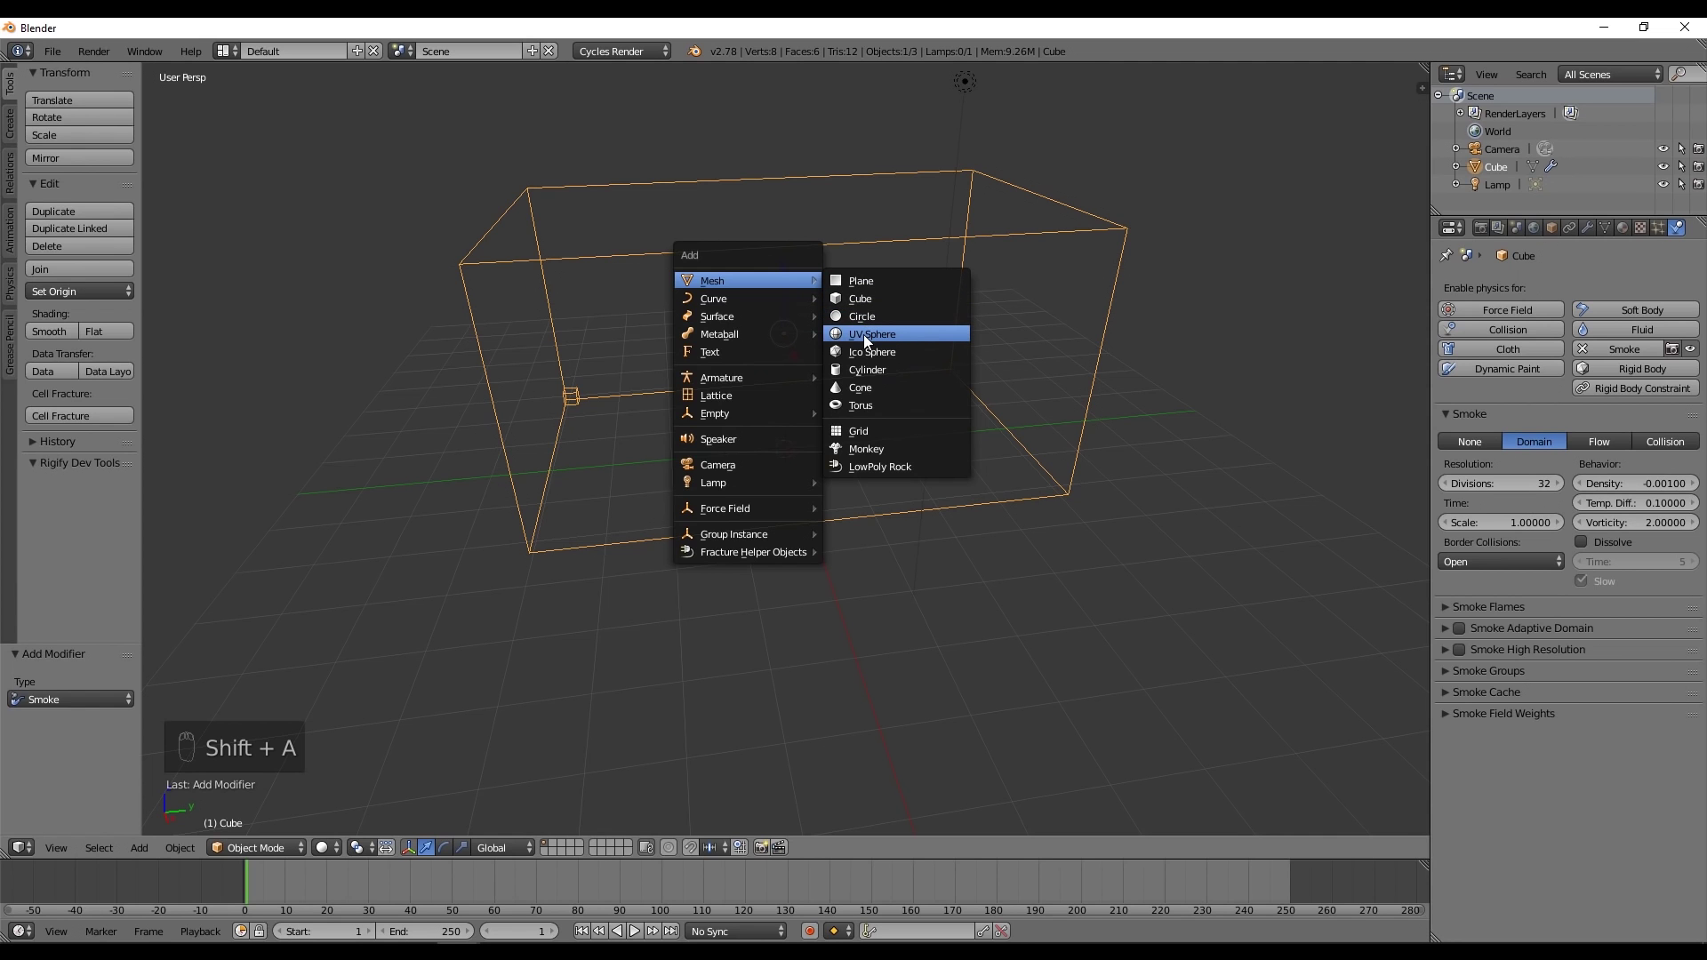
left_click(81, 700)
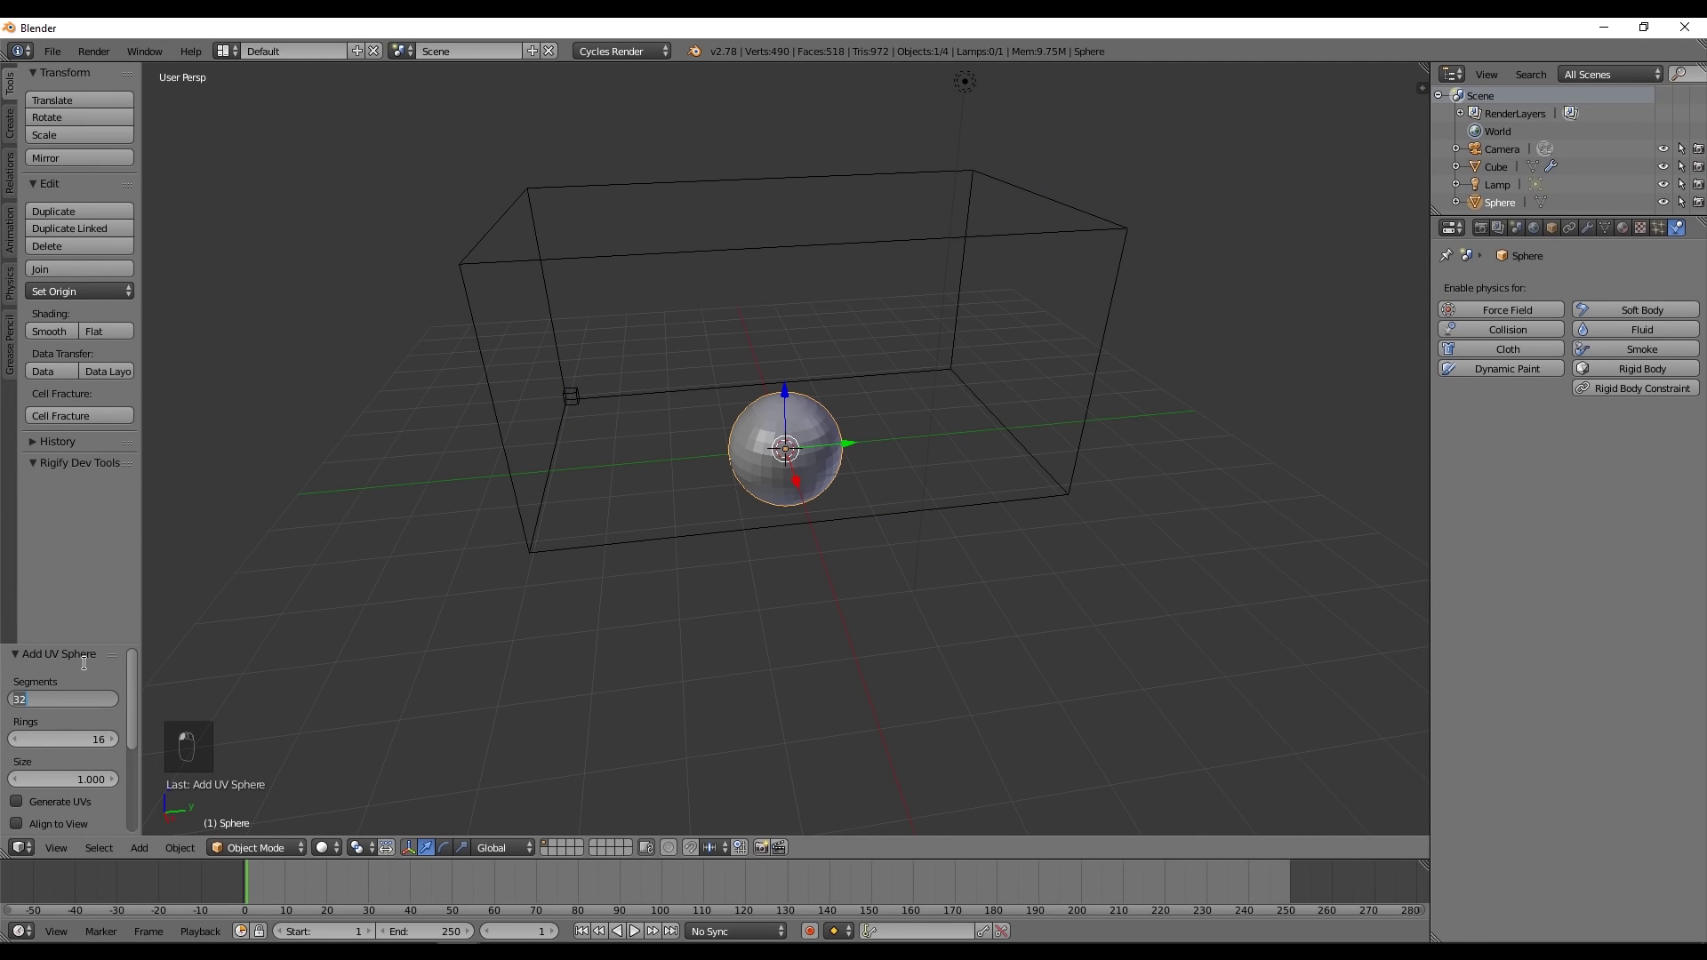
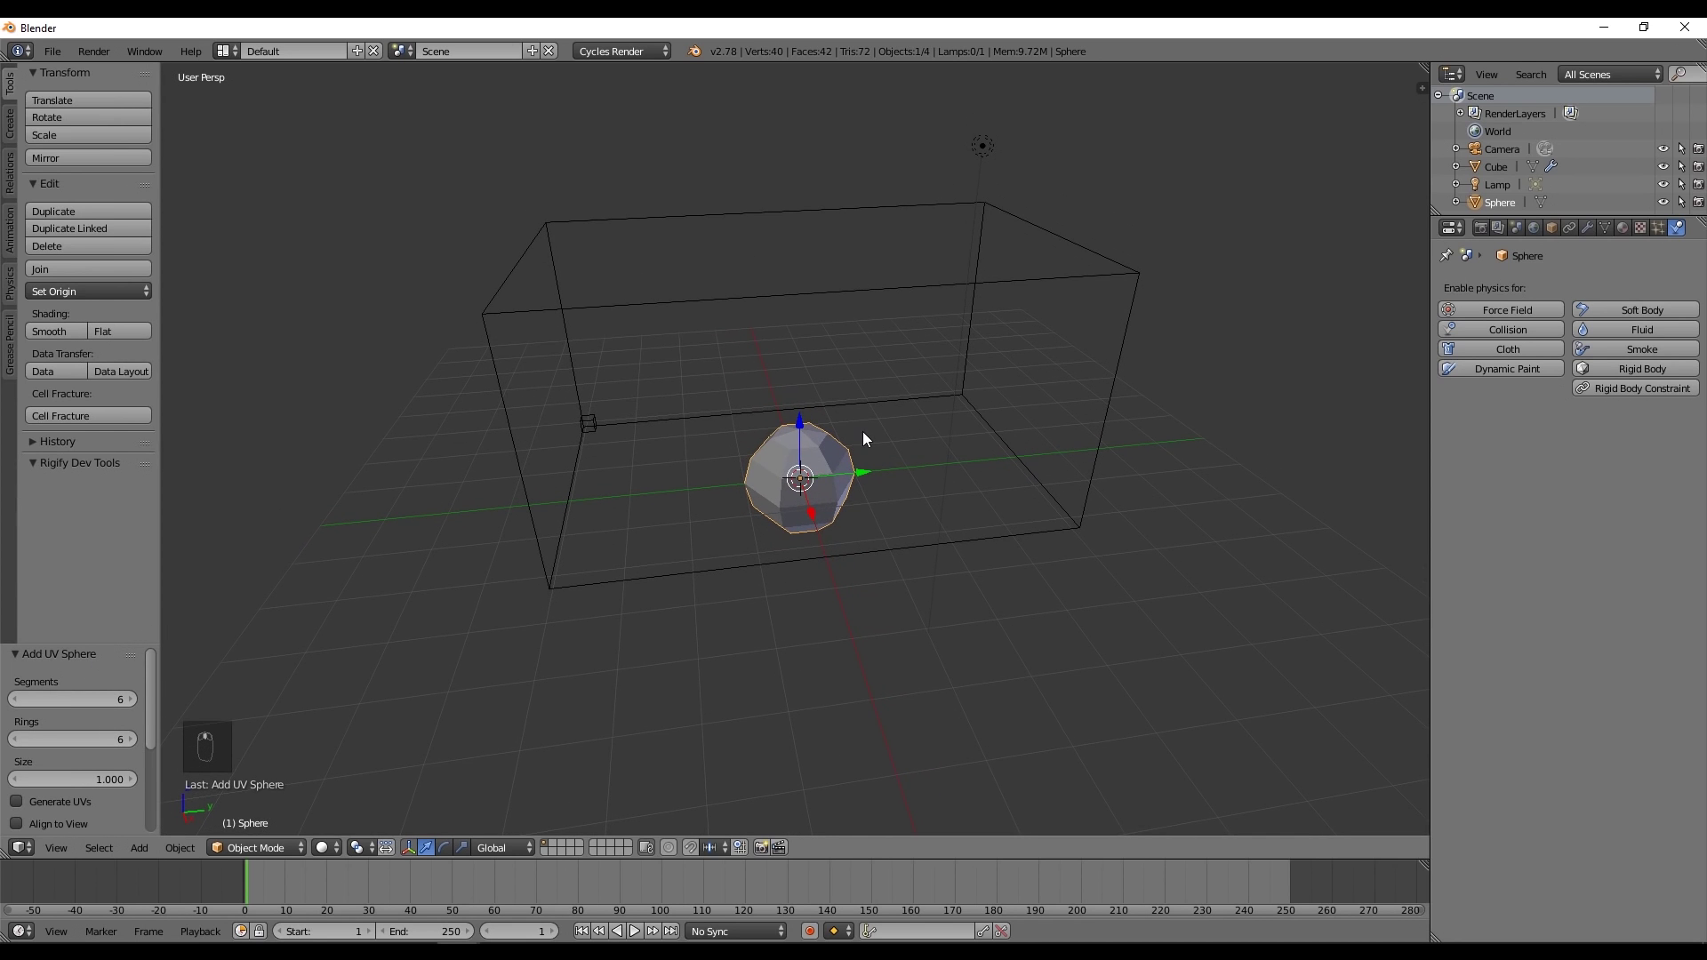
key("s")
left_click_drag(933, 464, 920, 553)
key("KP_7")
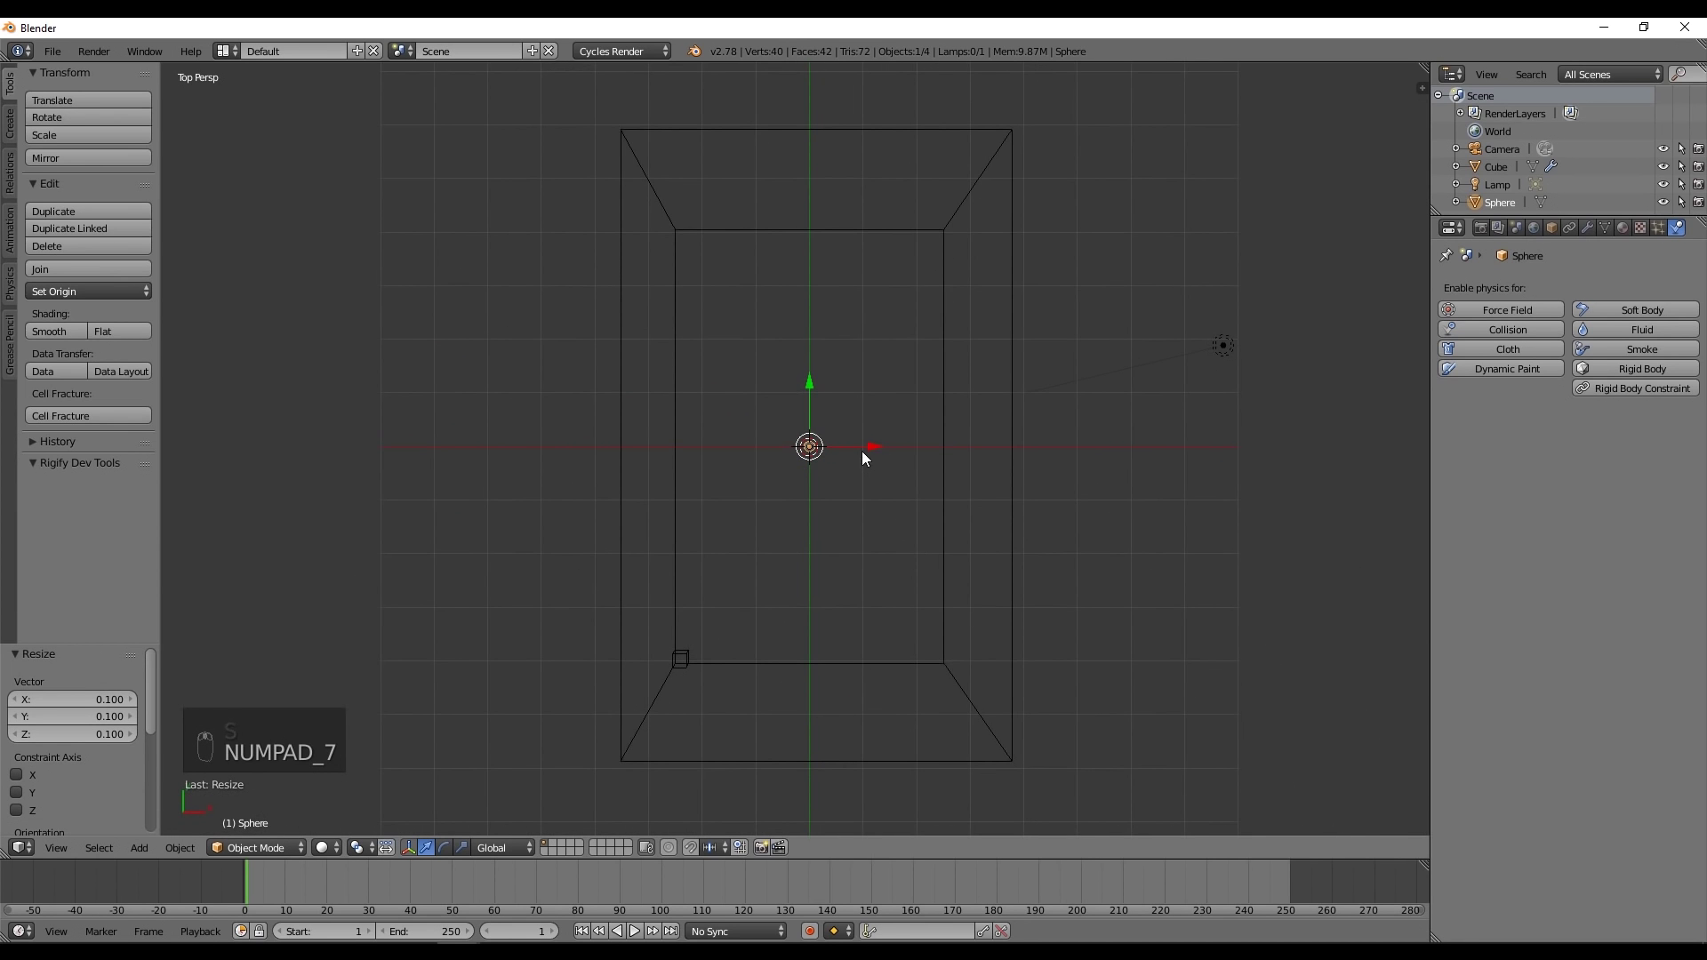
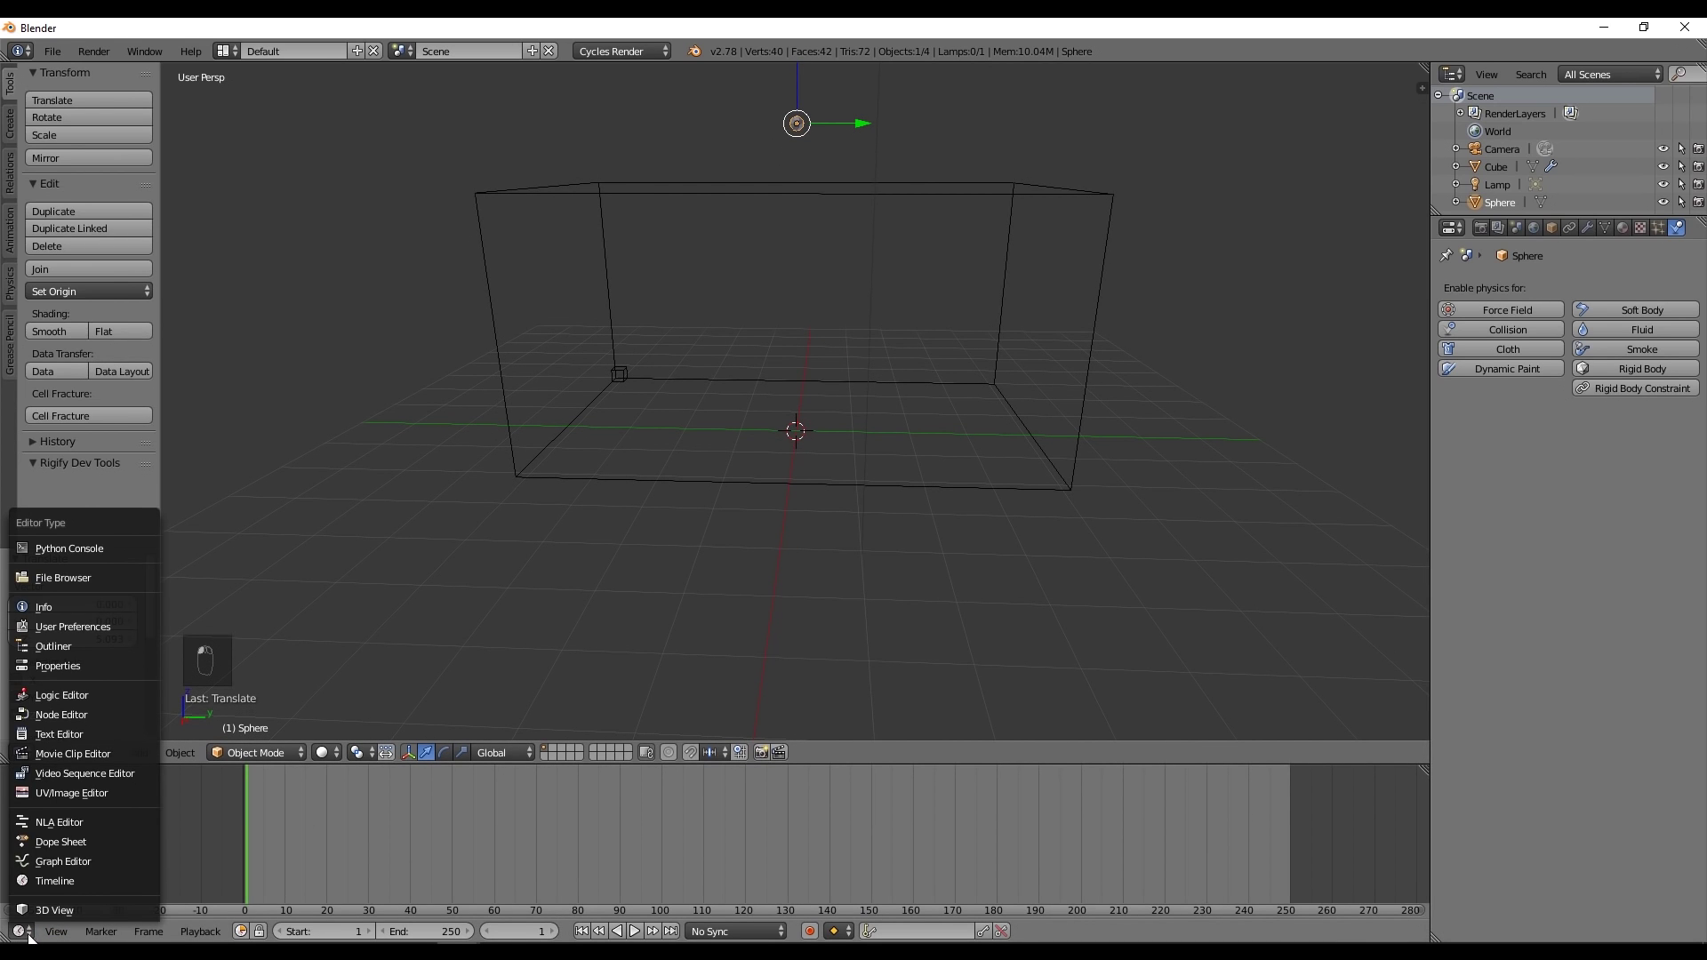
- Switch the timeline to a Dope Sheet and keyframe the sphere's location at frame 0
left_click(77, 846)
left_click(478, 434)
left_click_drag(475, 452, 531, 761)
left_click_drag(531, 761, 685, 274)
key("i")
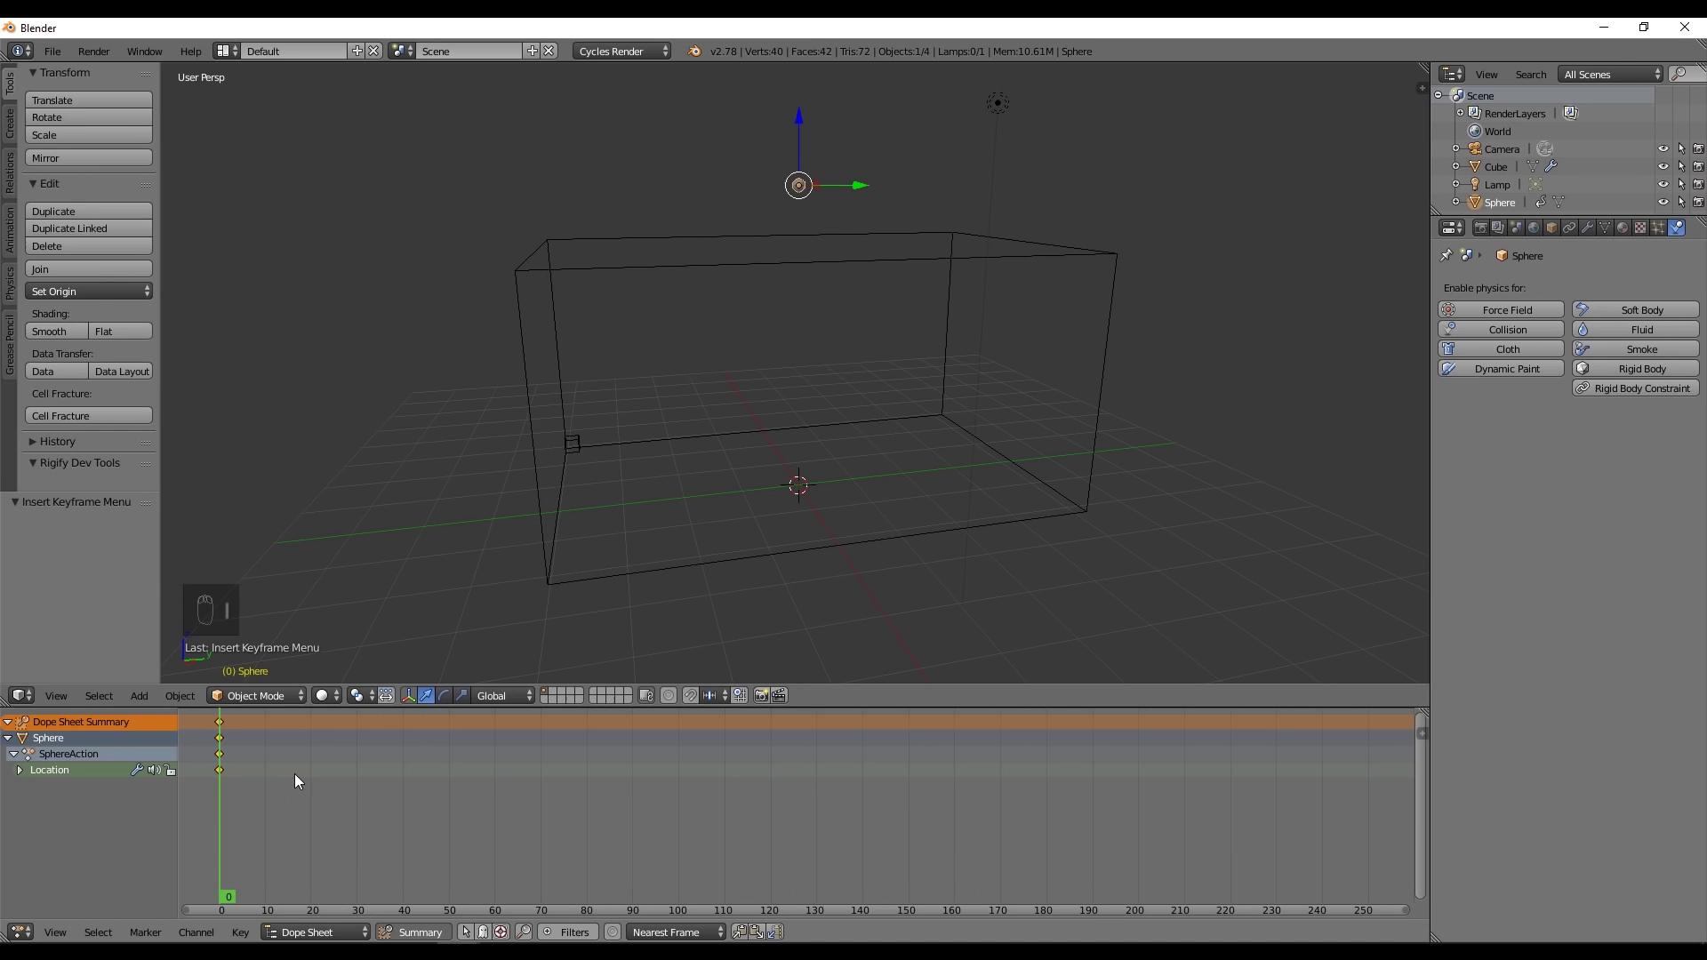
- At frame 20 lower the sphere along Z, keyframe its location, and return to frame 0
left_click_drag(260, 768, 779, 193)
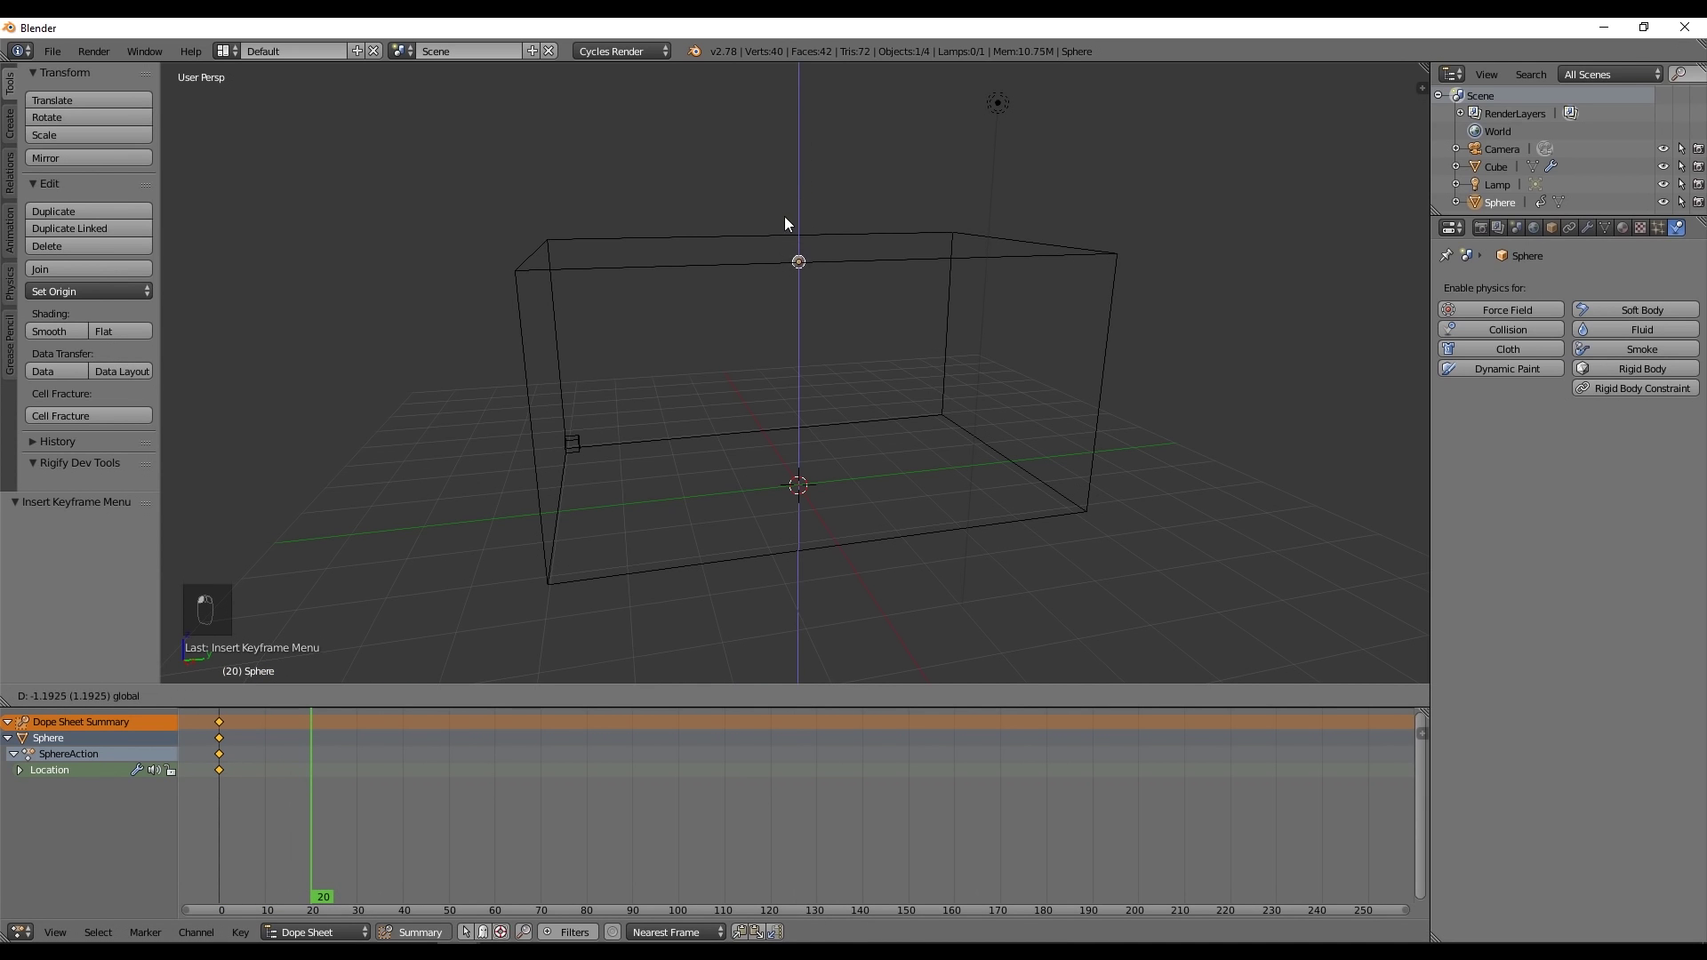
key("i")
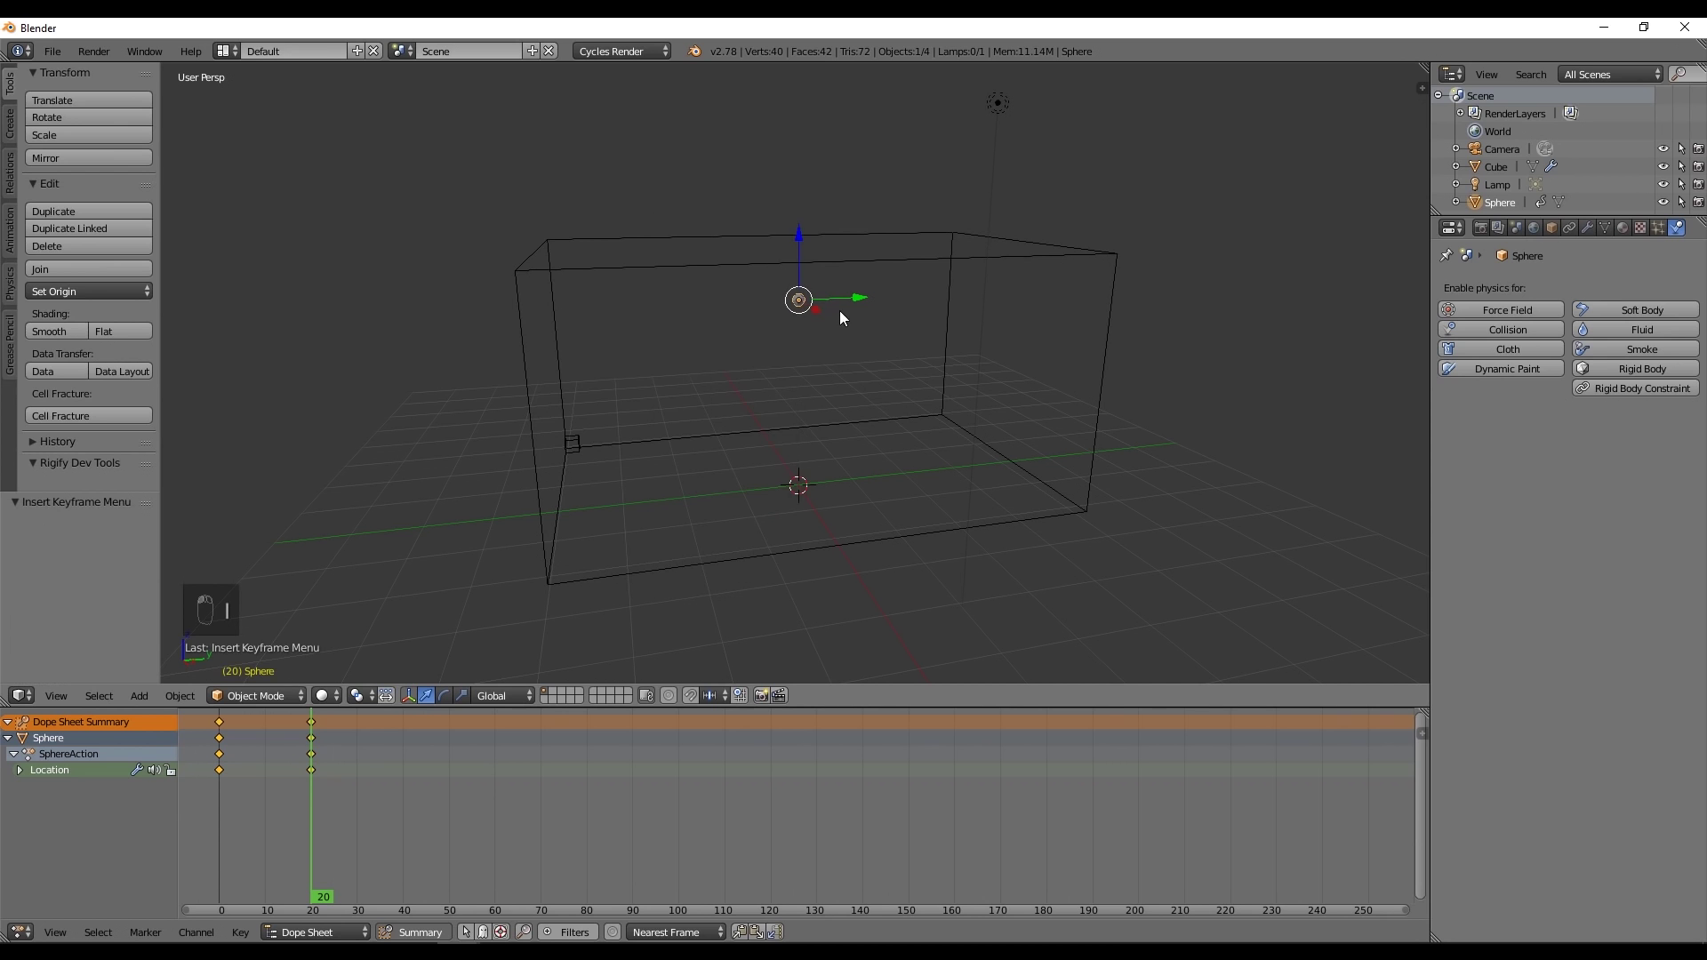
left_click_drag(839, 322, 291, 784)
left_click(291, 784)
key("alt+a")
key("alt+a")
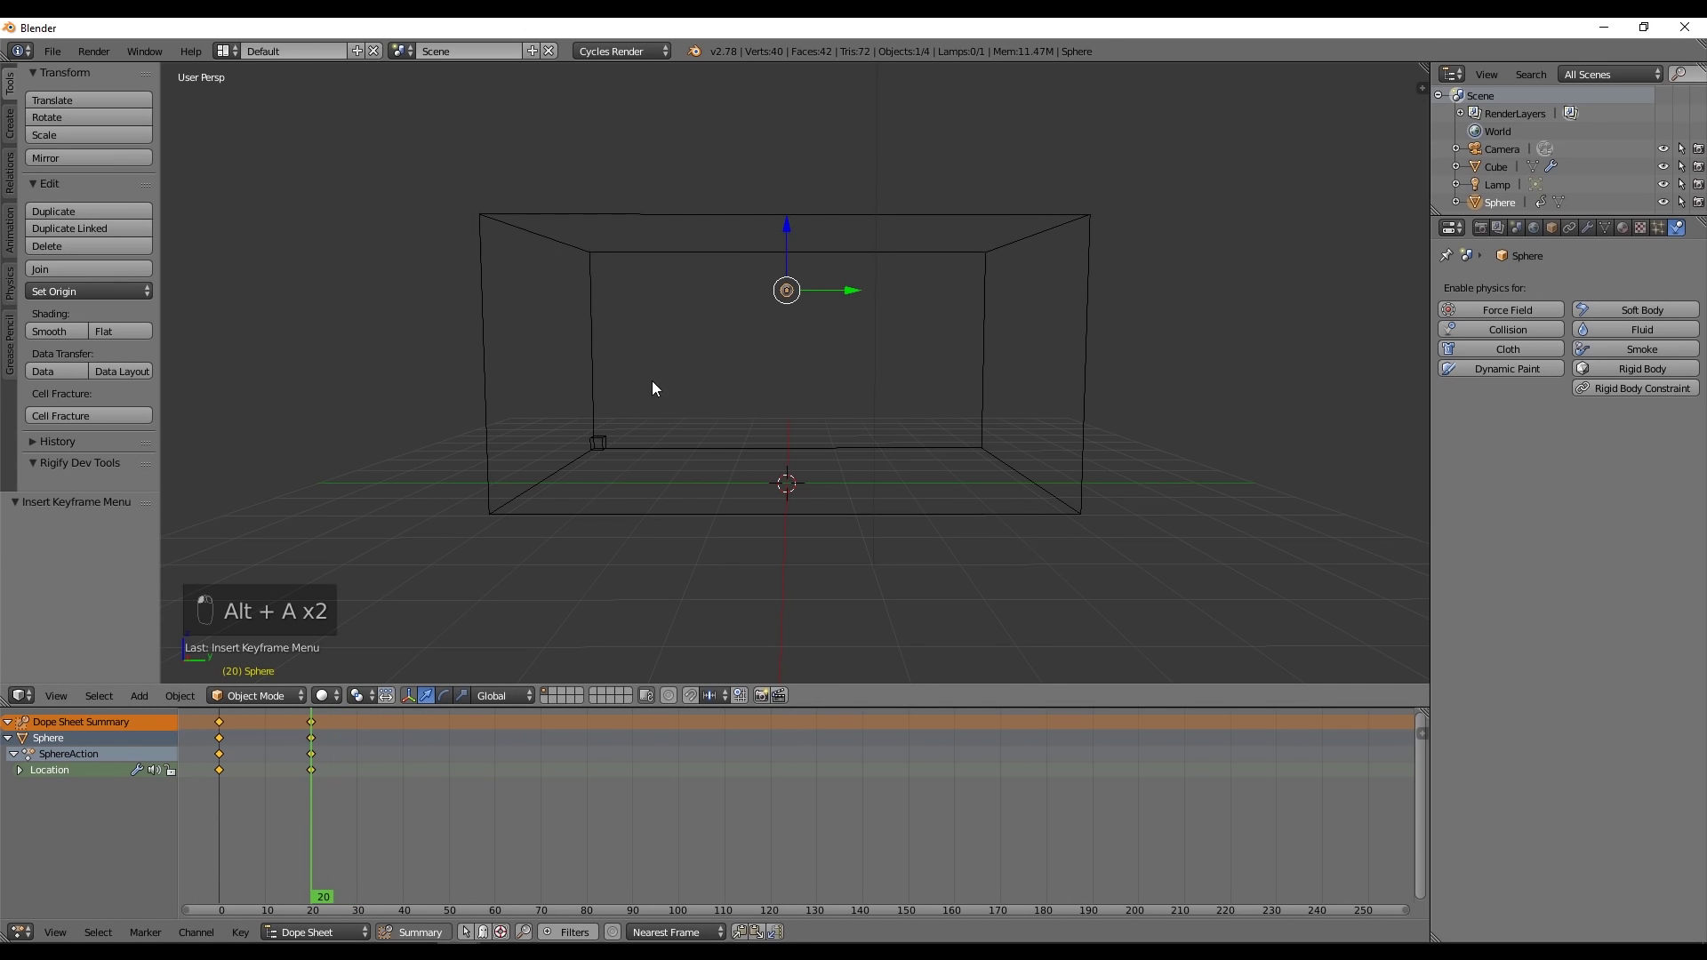
key("i")
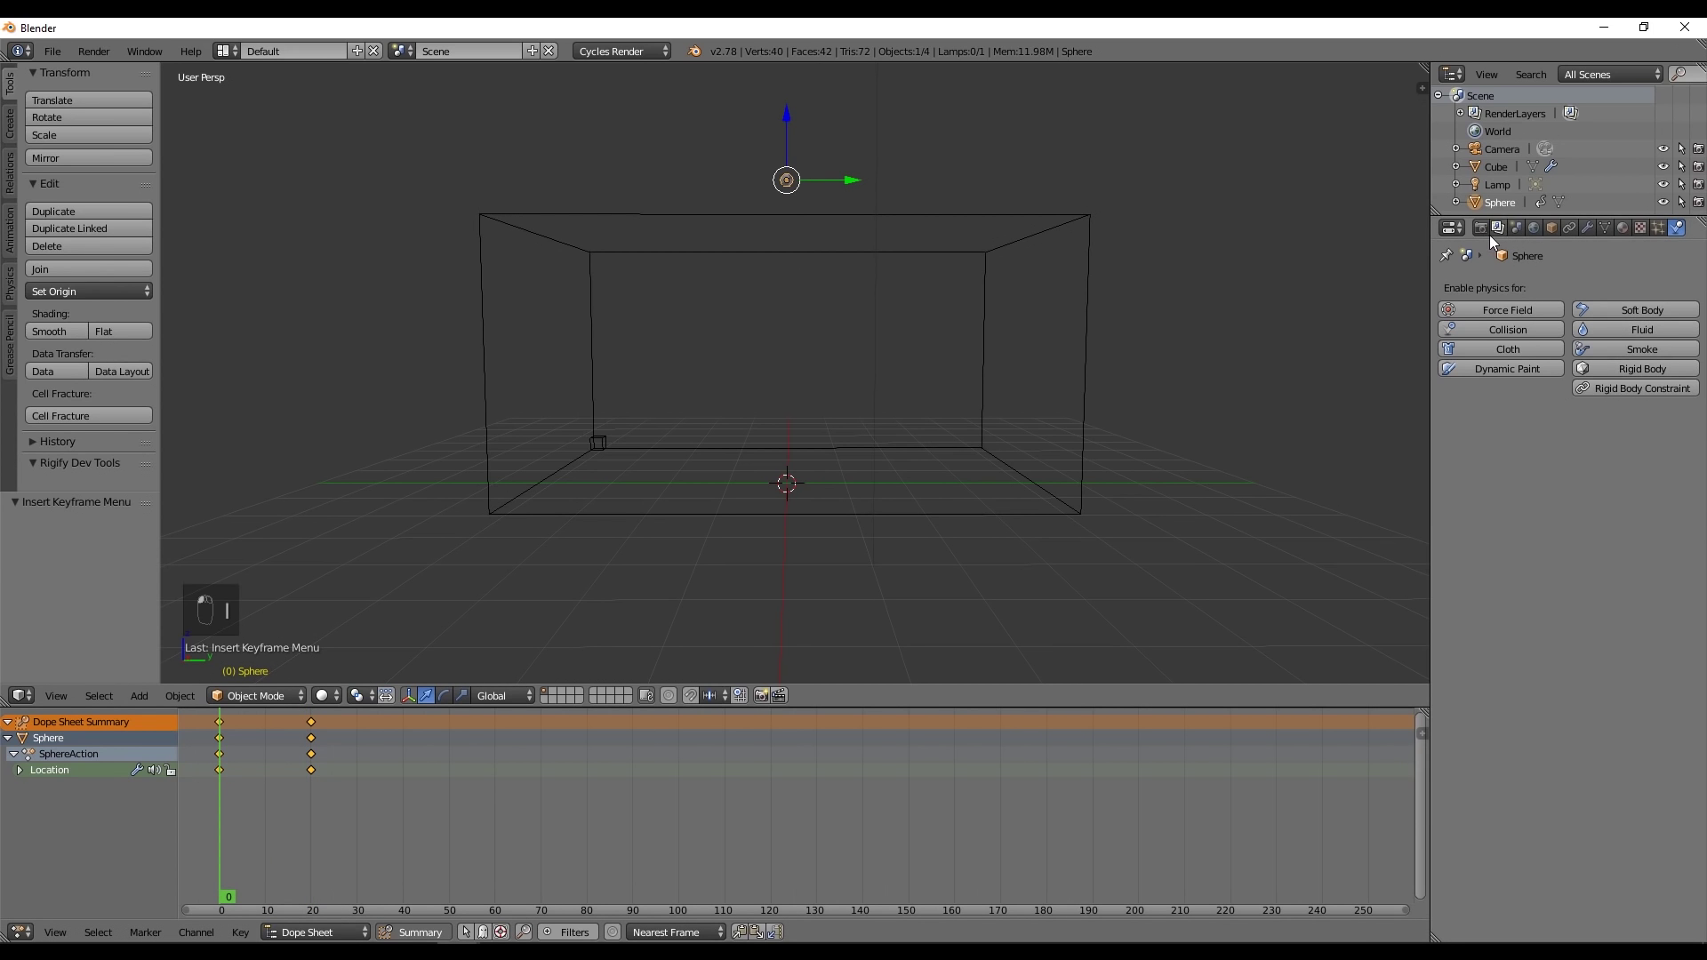
- Set the scene frame rate to 60 fps and preview the sphere's descent
left_click_drag(1499, 233, 1655, 570)
middle_click(1655, 569)
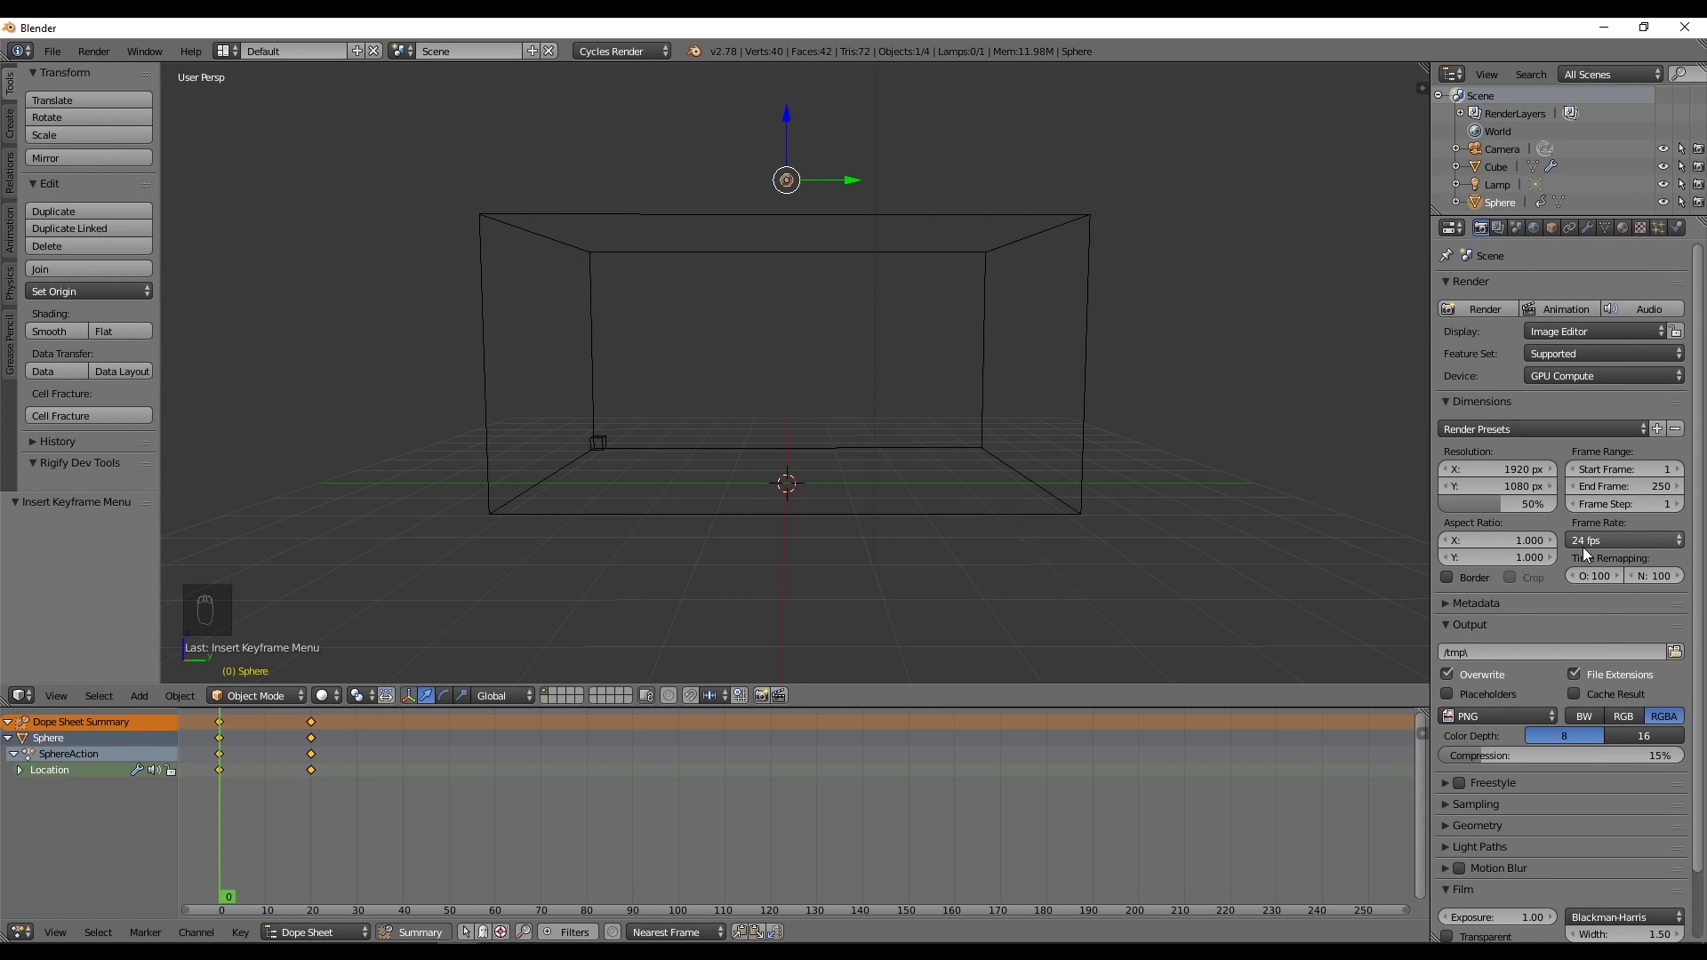
left_click_drag(1594, 545, 1625, 691)
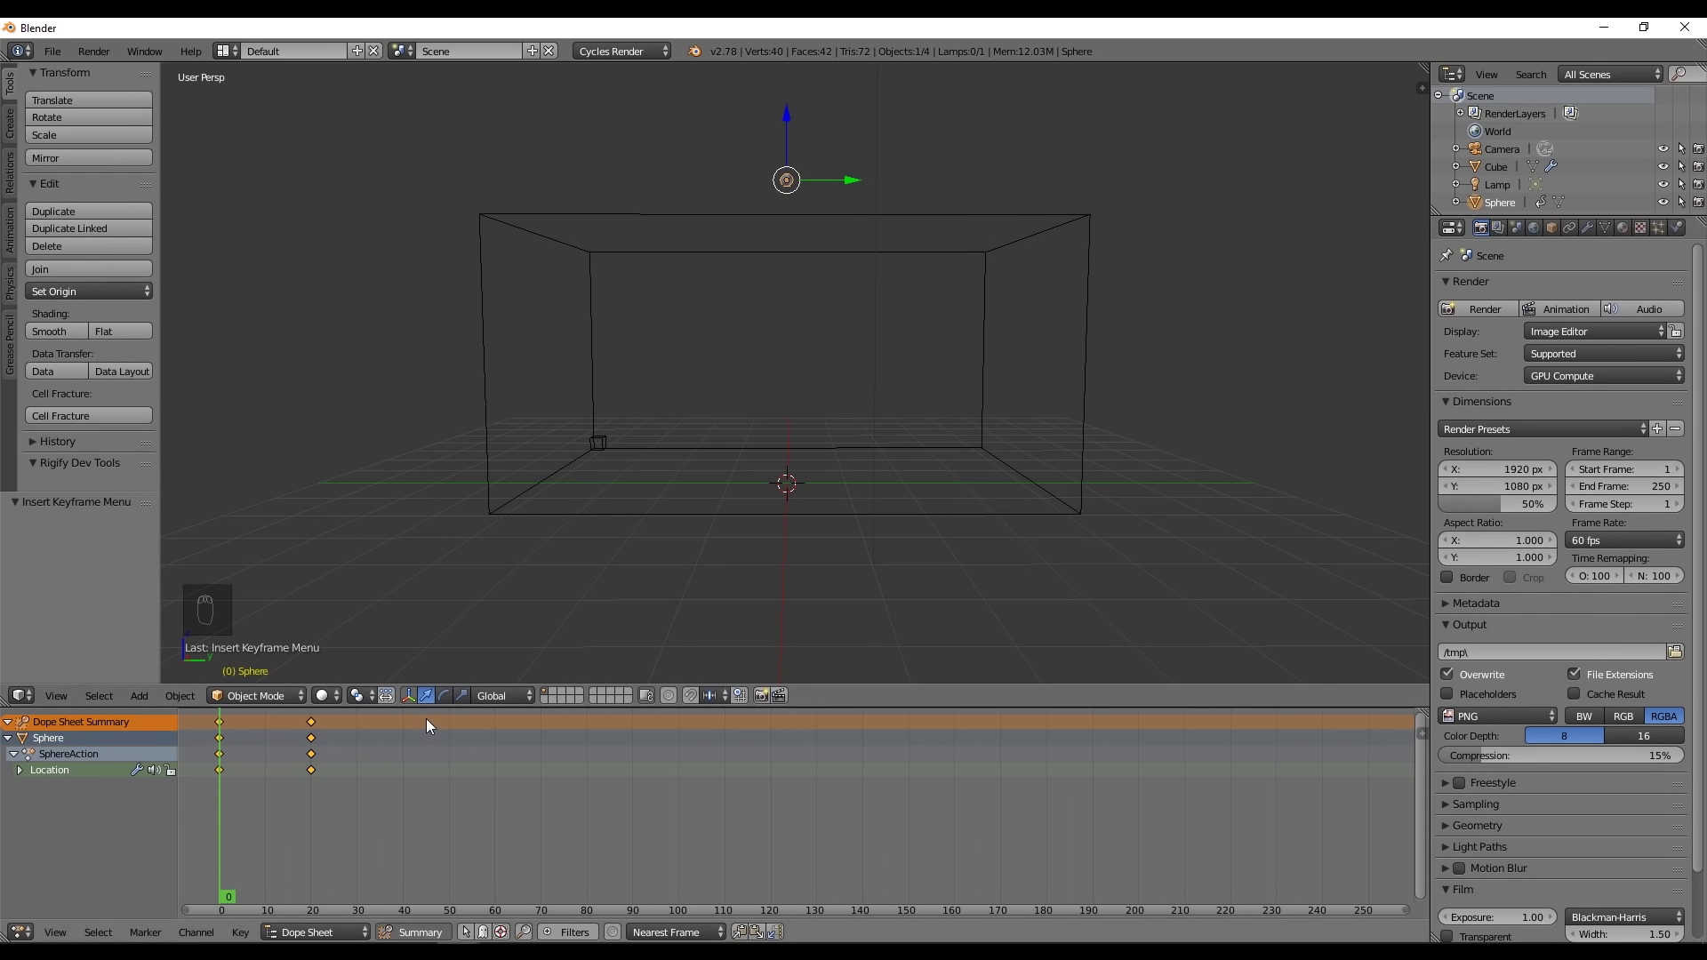
key("alt+a")
key("alt+a")
key("alt+a")
key("shift+Left")
key("alt+a")
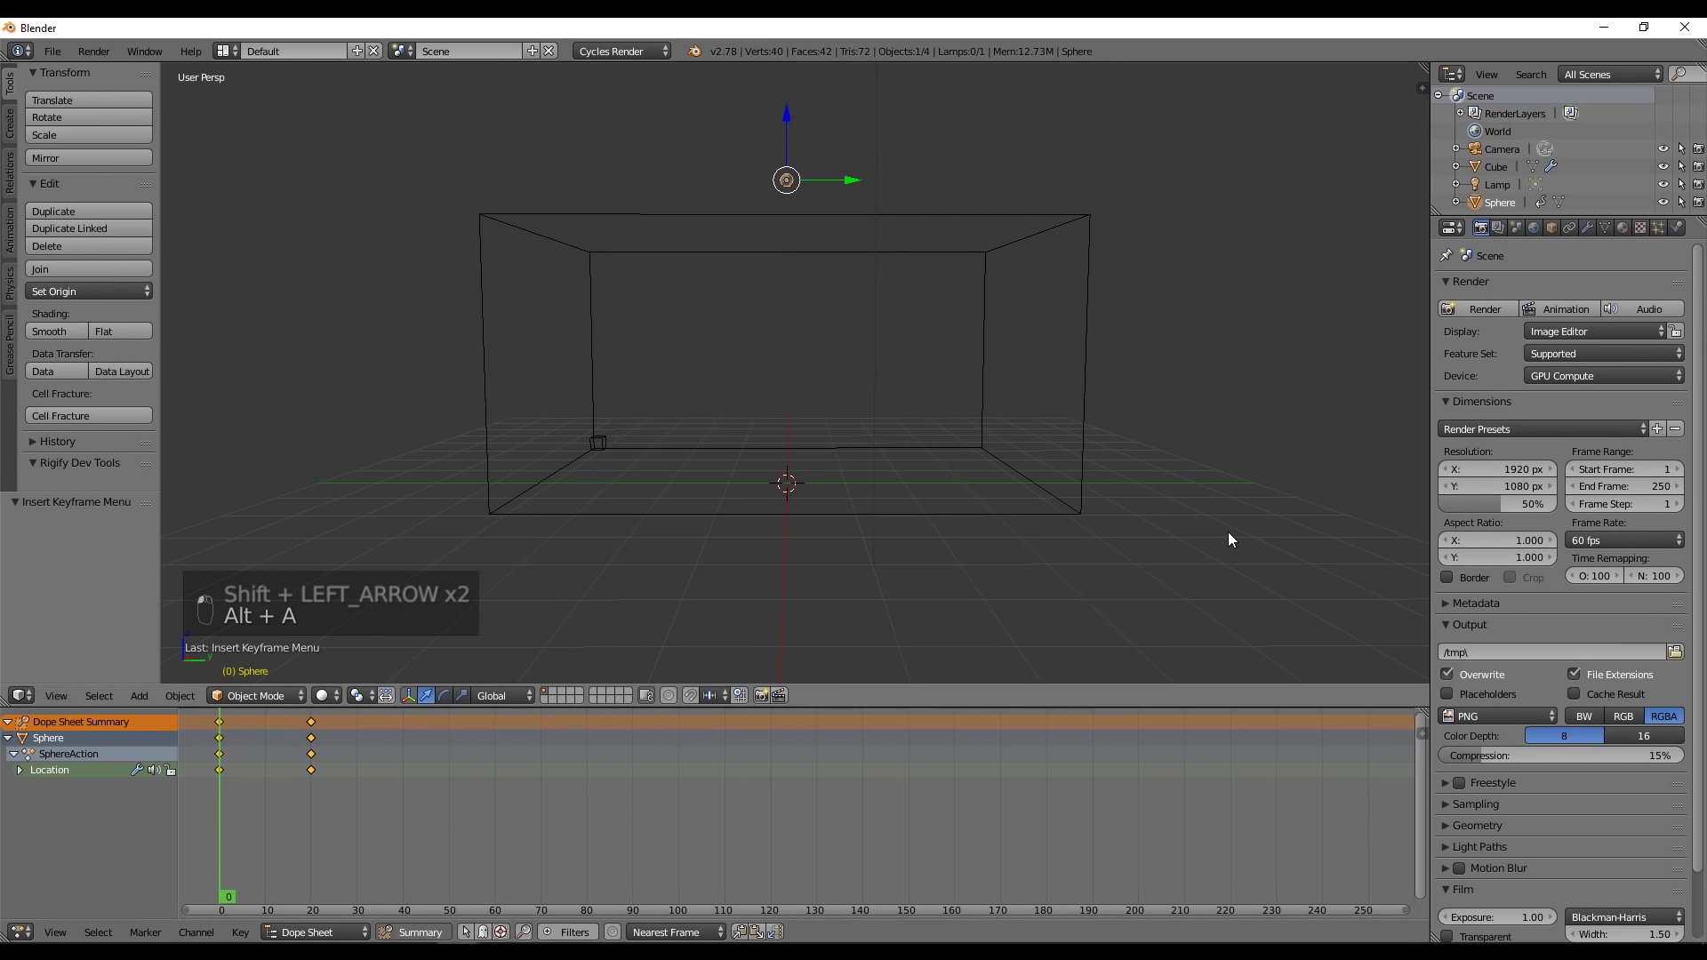
- Box-select the sphere's keyframes and slide them to a new timing, playing back to check
key("a")
key("b")
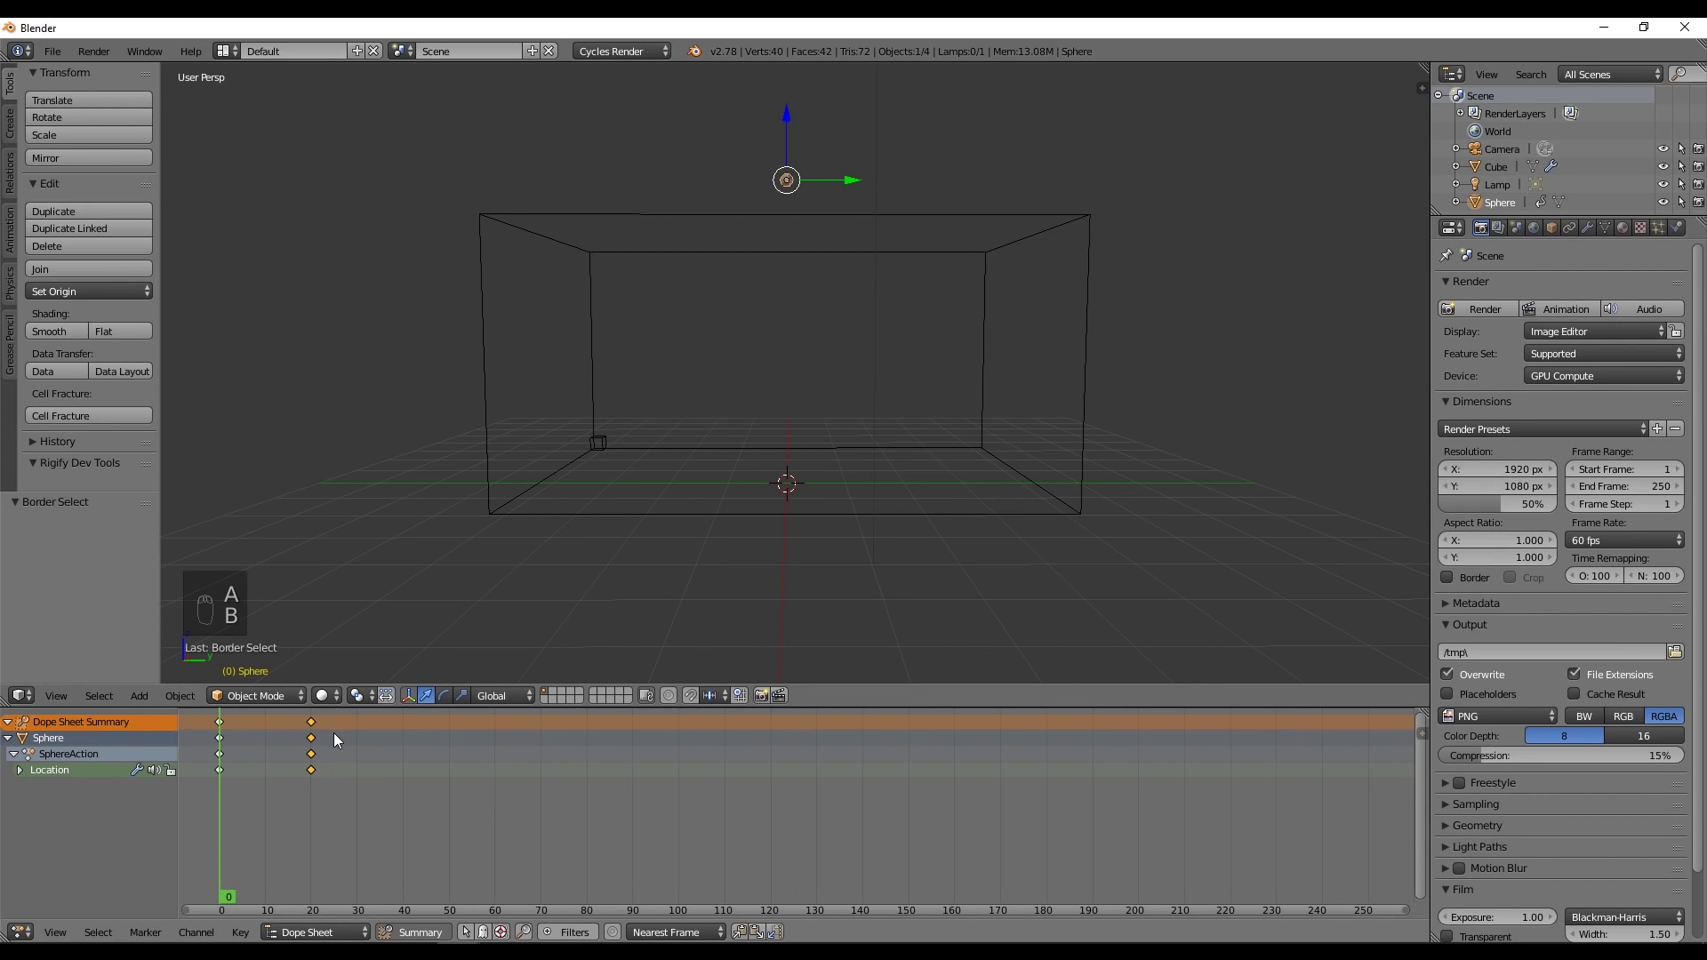
key("g")
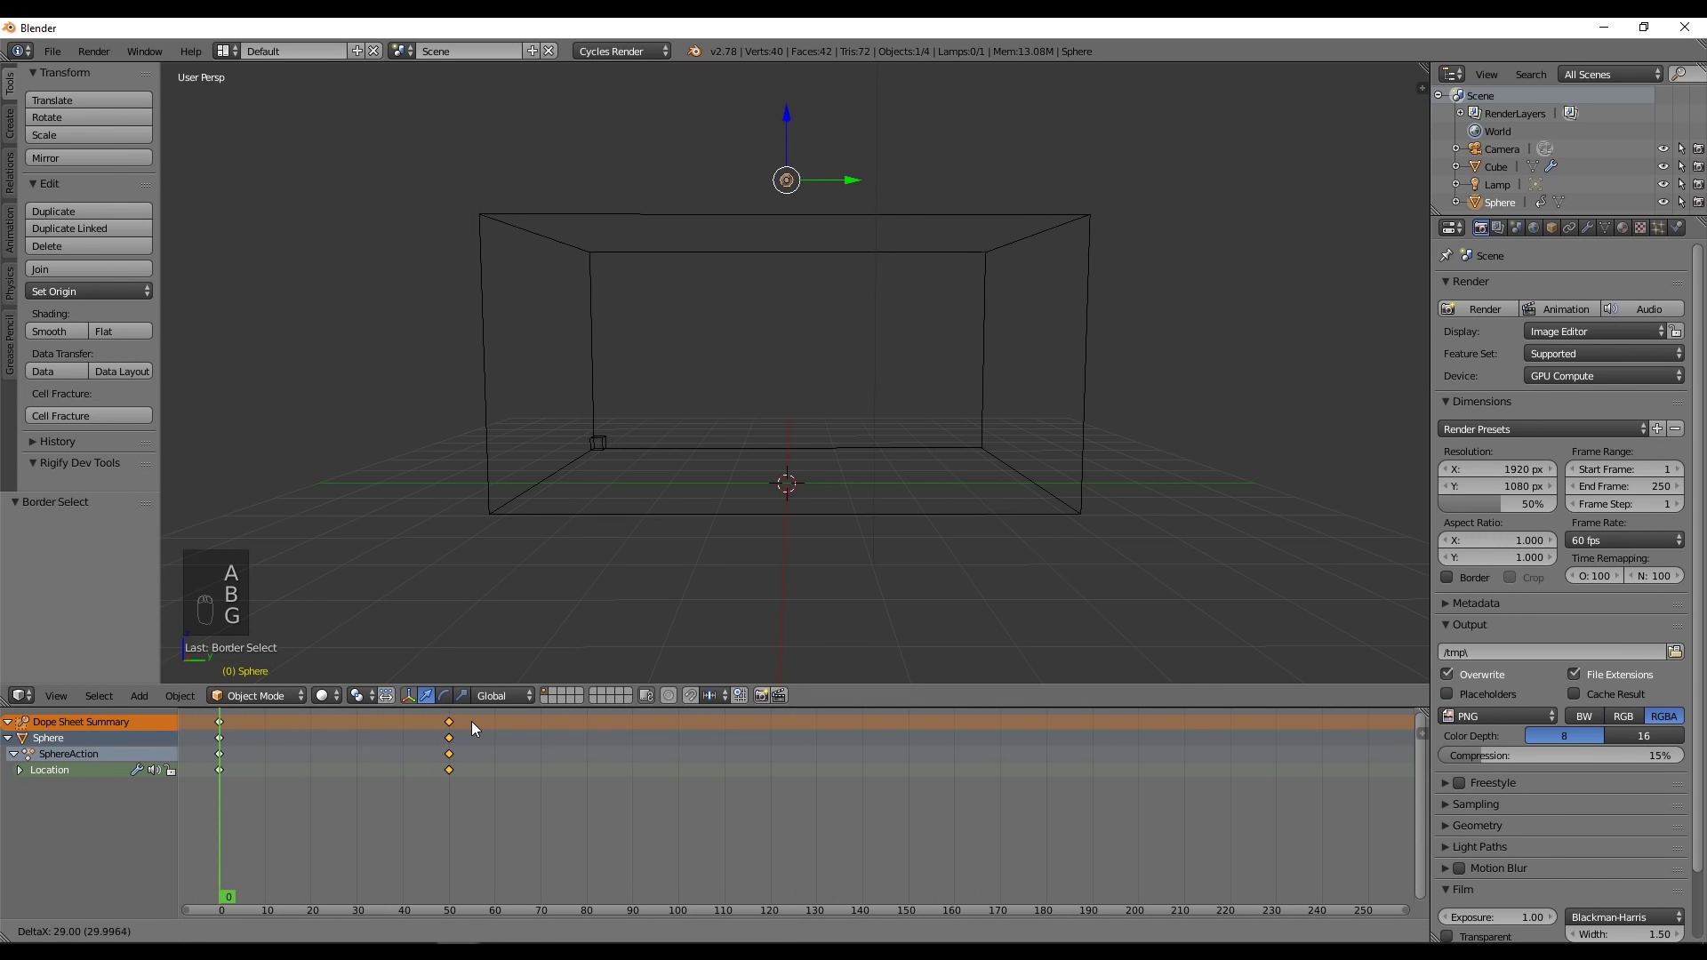
key("alt+a")
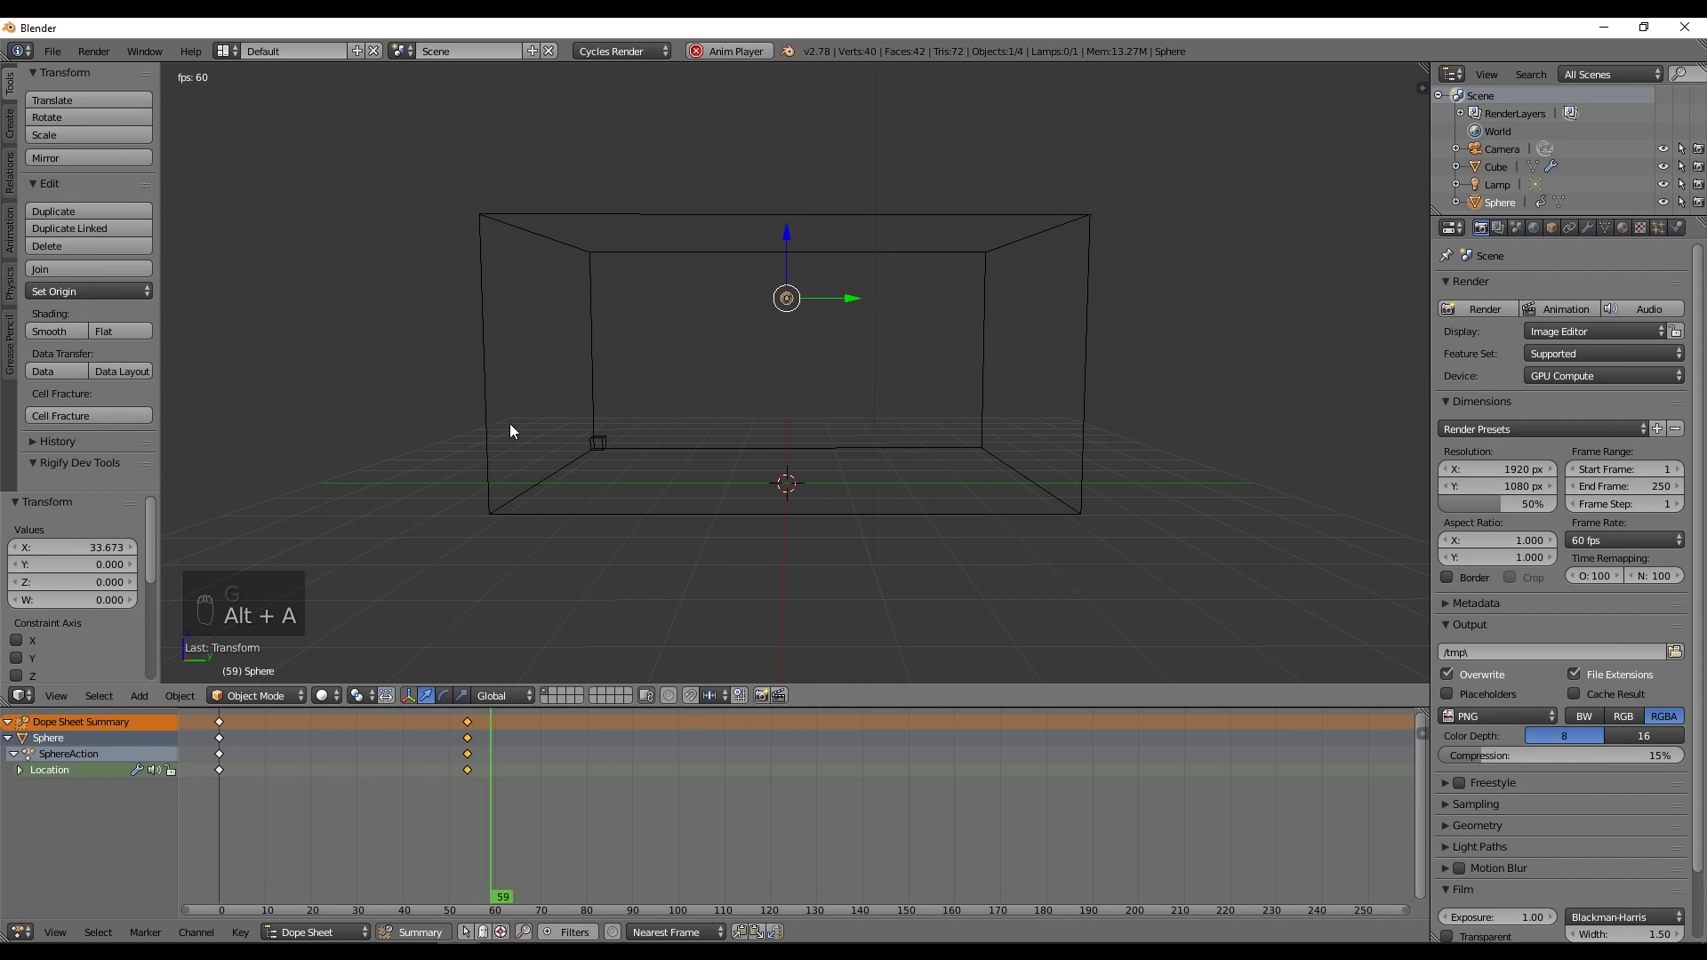
key("alt+a")
left_click_drag(554, 779, 437, 747)
- Finish placing the keyframes and make the sphere a smoke Flow emitter with initial velocity
key("g")
left_click(335, 759)
key("alt+a")
key("alt+a")
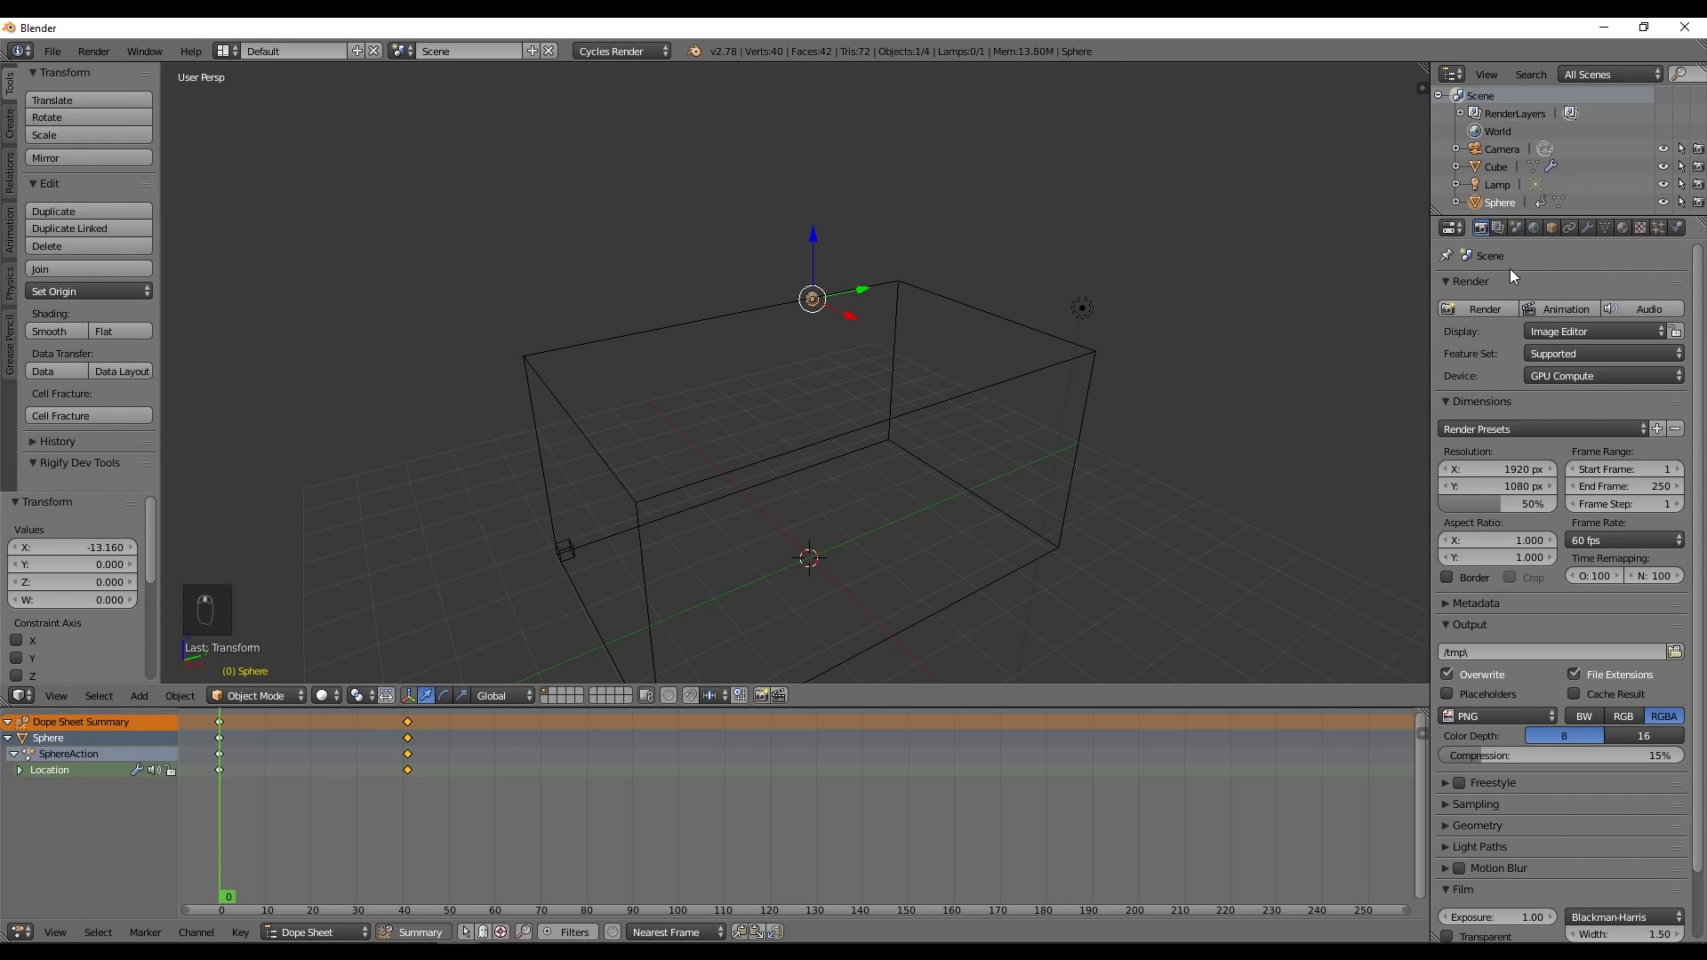
left_click_drag(1124, 370, 1593, 442)
middle_click(1592, 442)
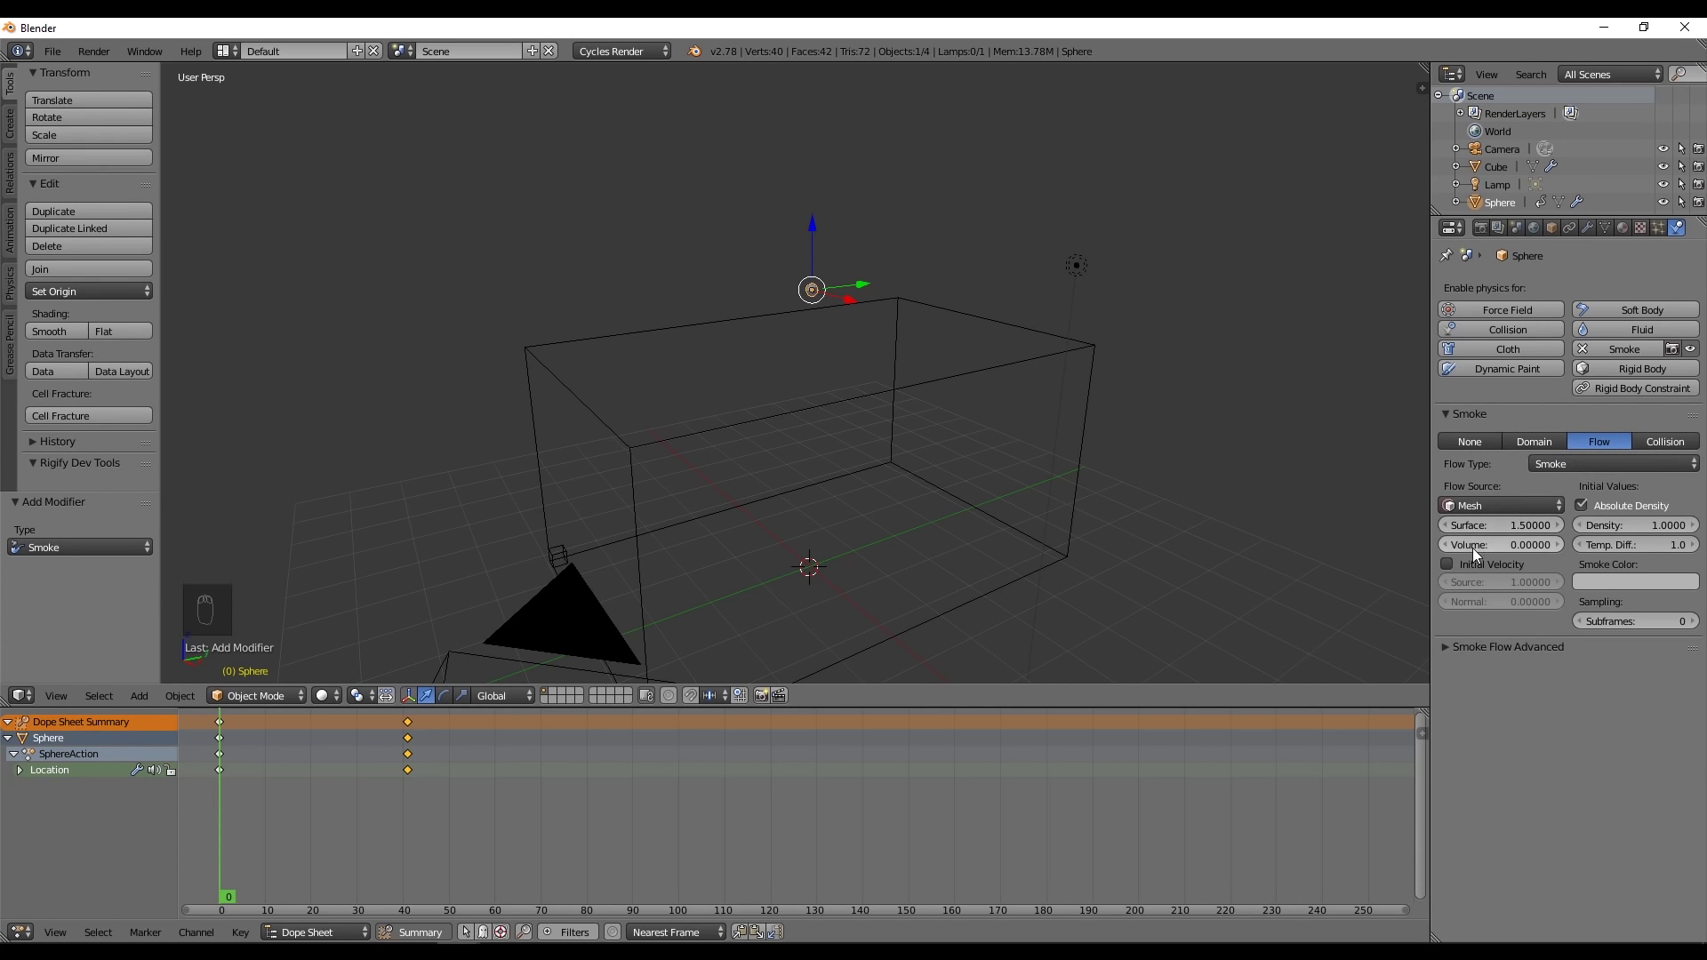
left_click_drag(1469, 568, 1403, 486)
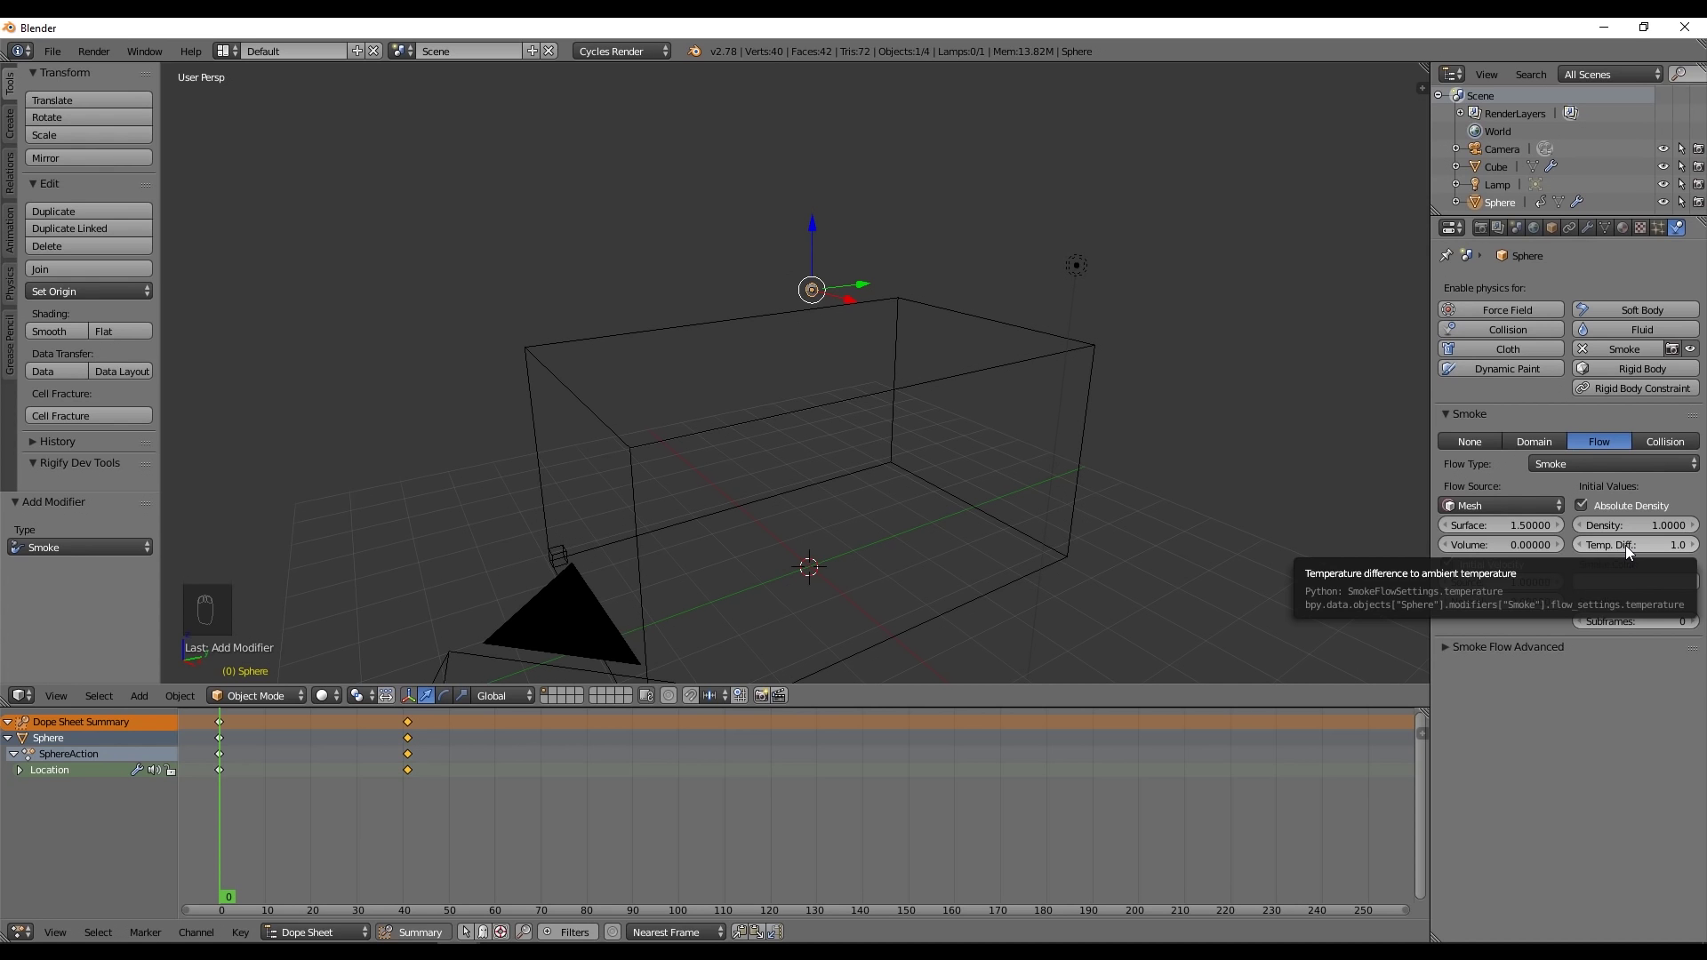
middle_click(1308, 496)
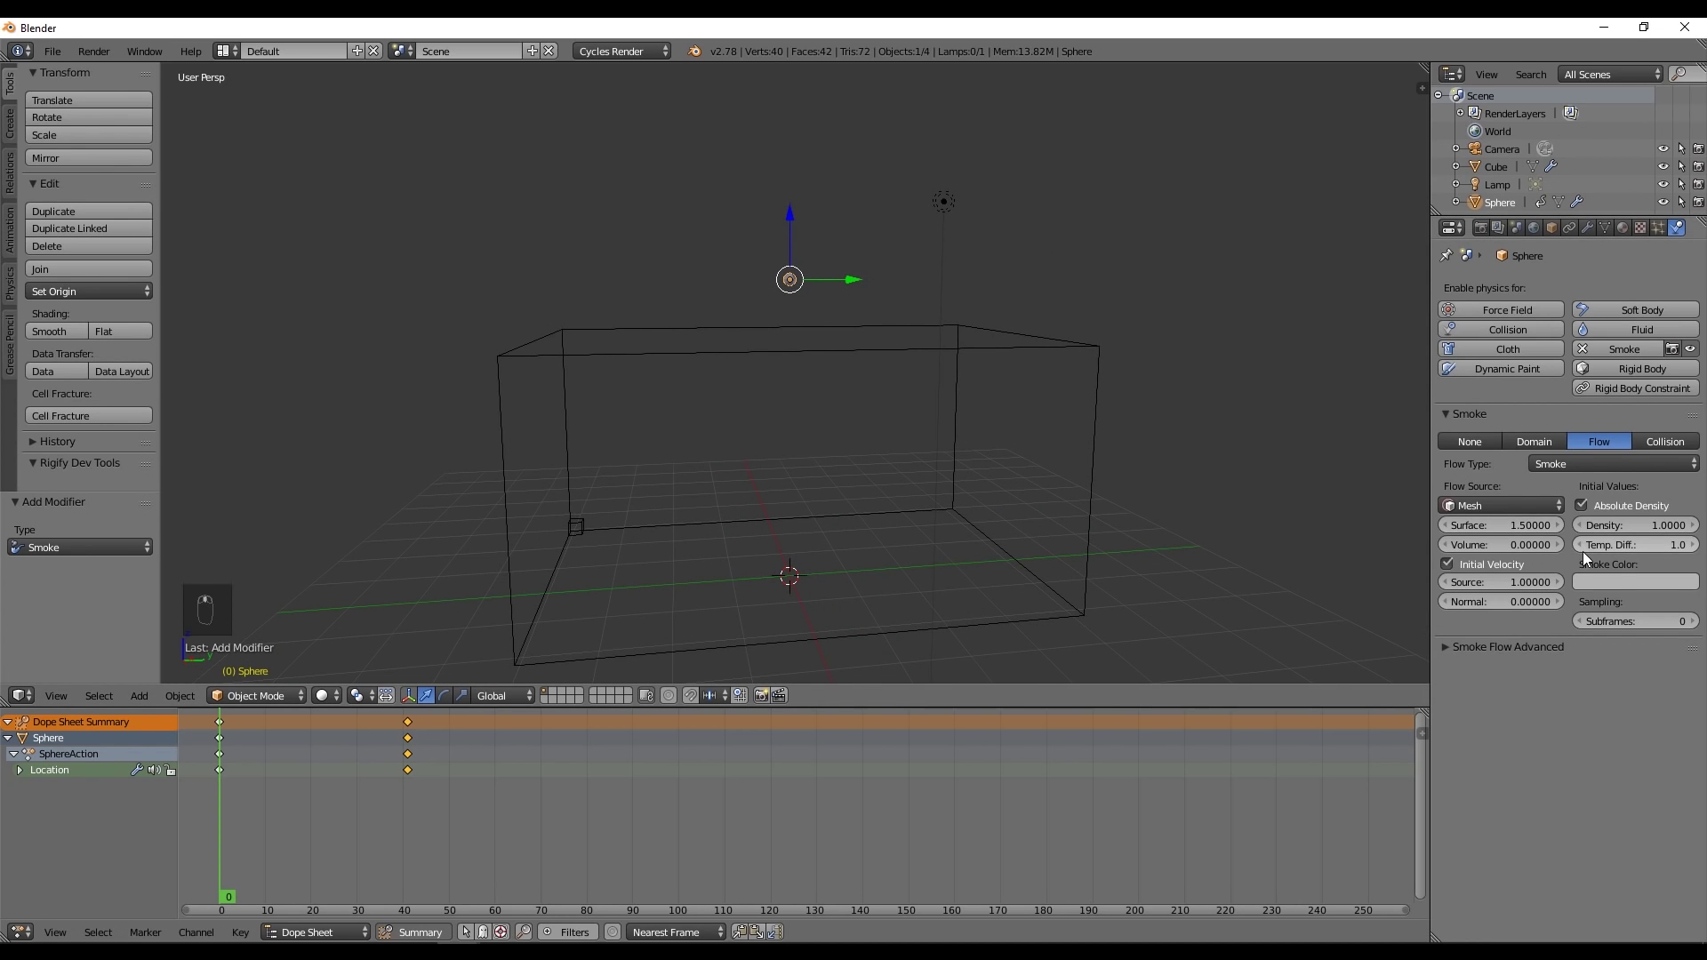
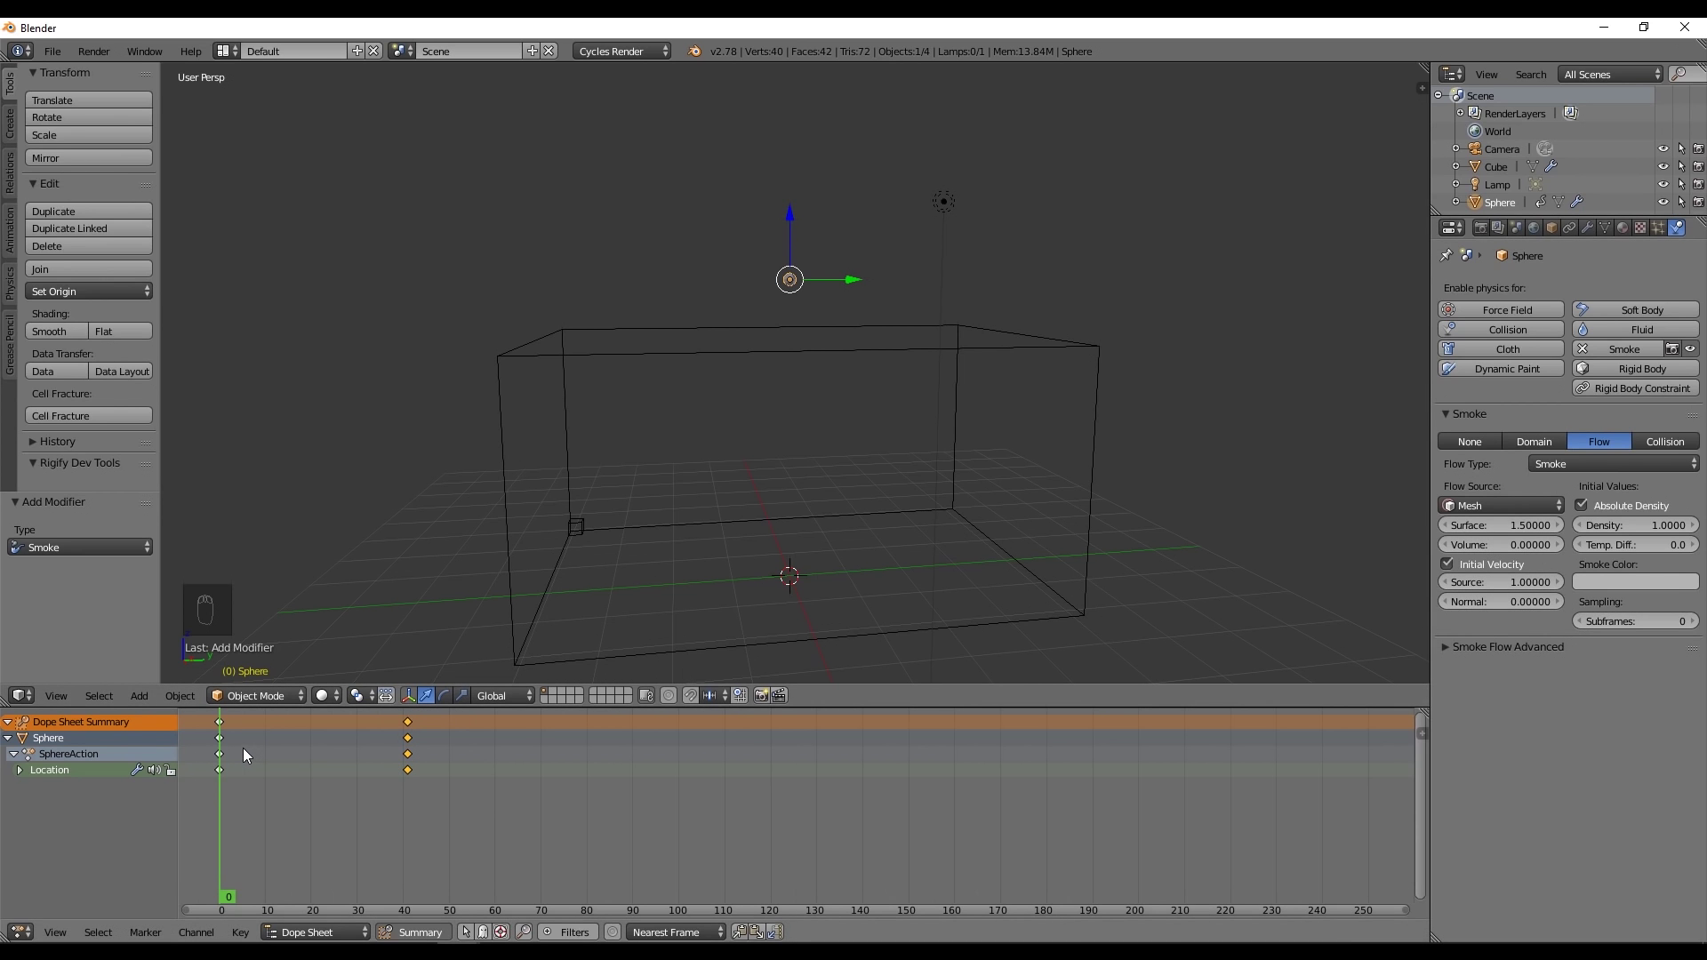
- Scrub and play the smoke emission, then advance the animation to frame 41
left_click_drag(248, 752, 221, 753)
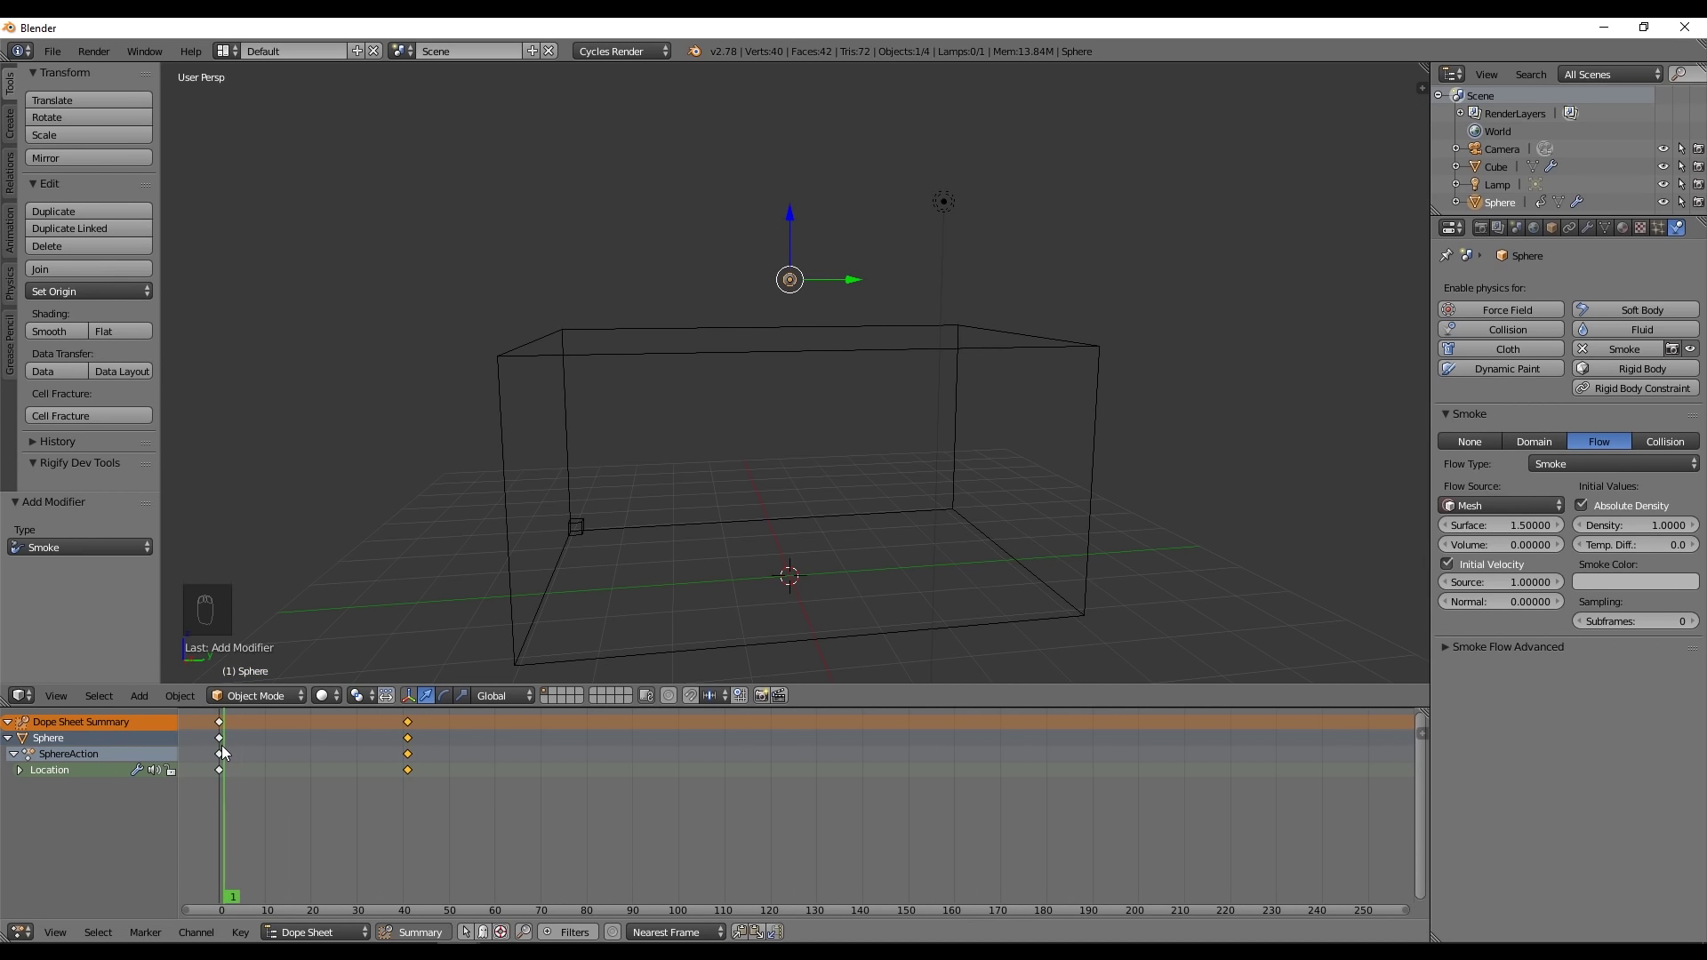
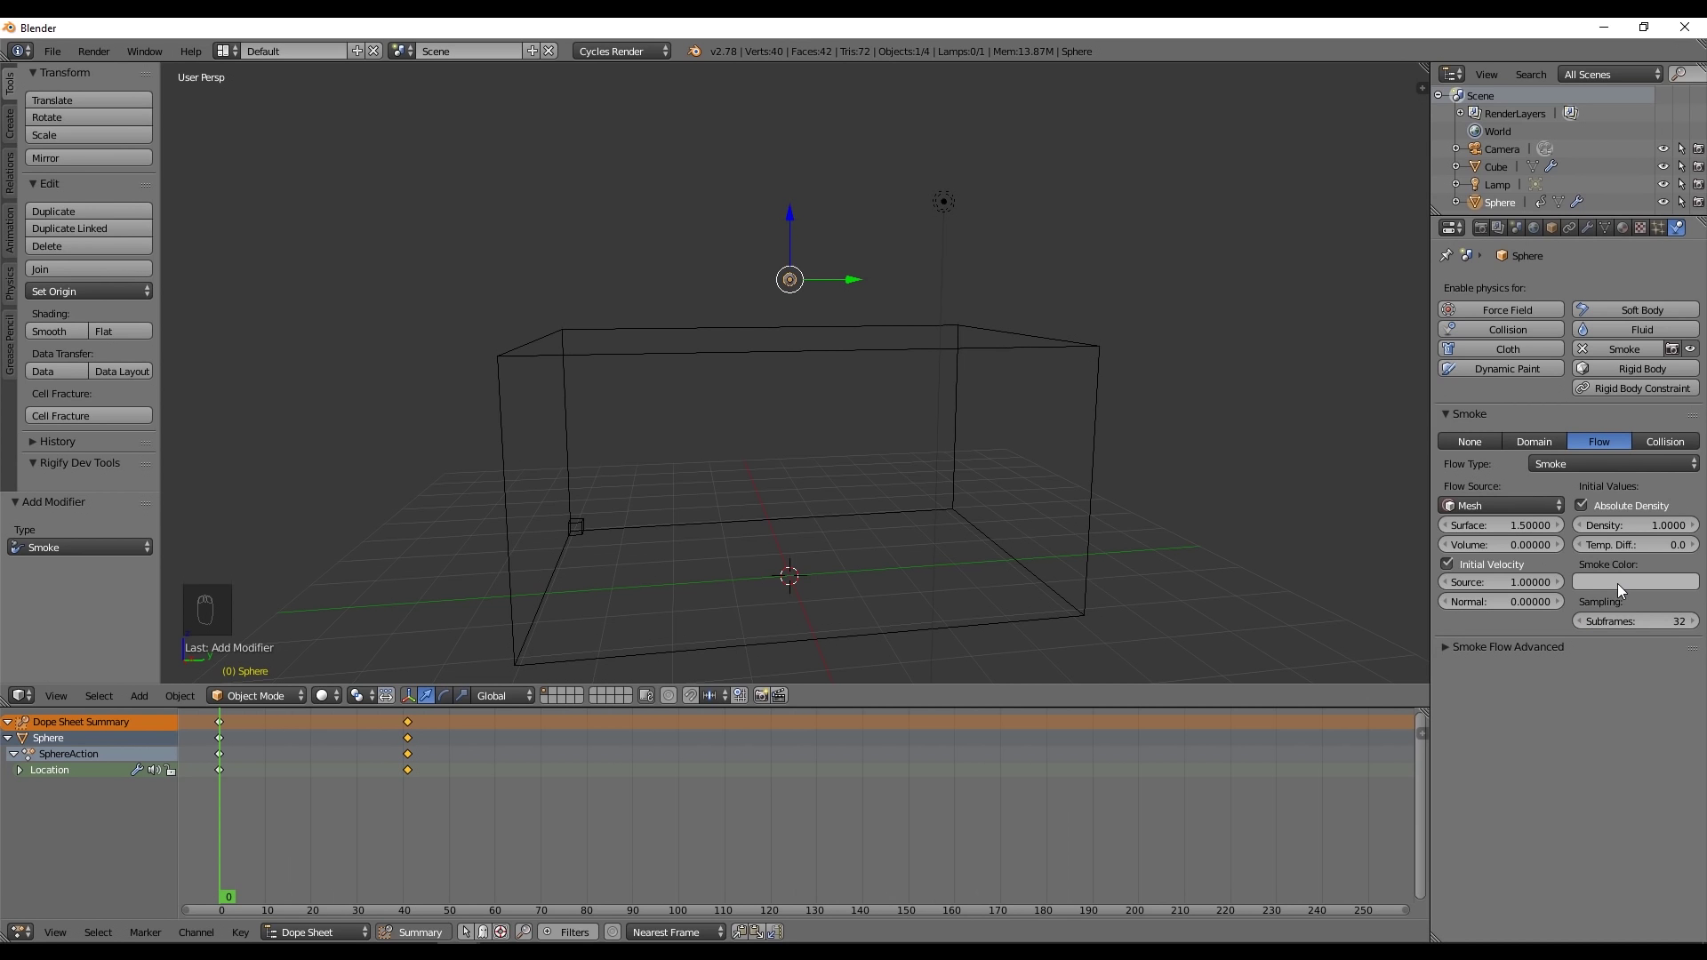
left_click_drag(228, 776, 468, 739)
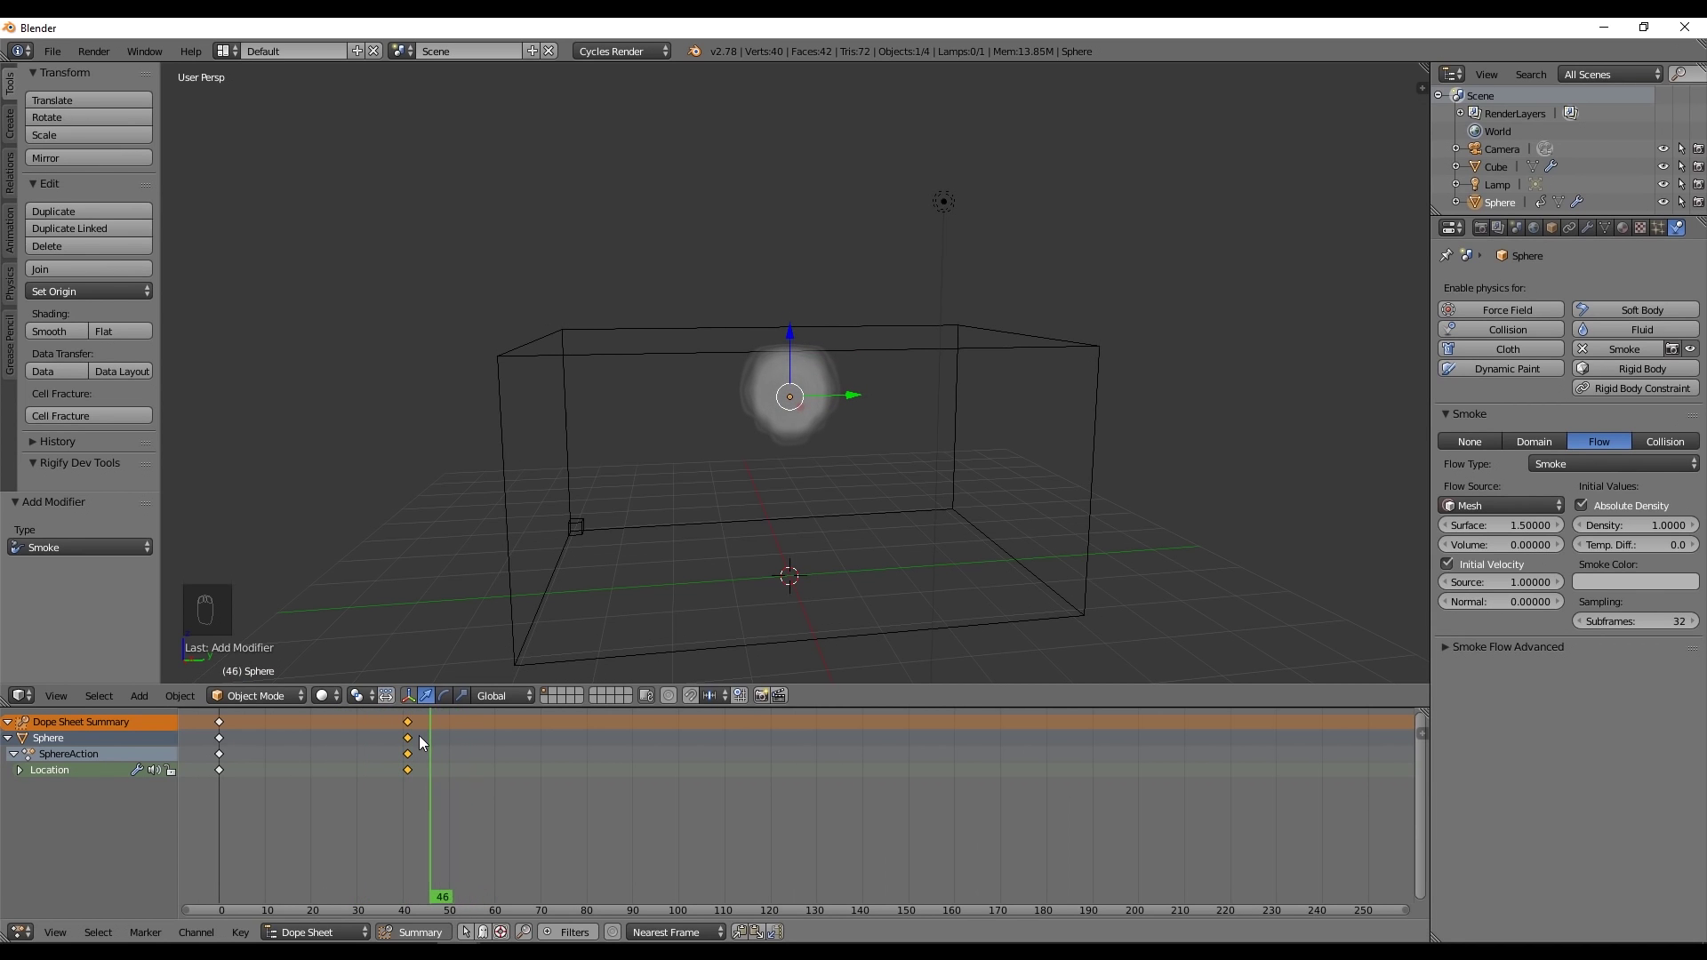
key("alt+a")
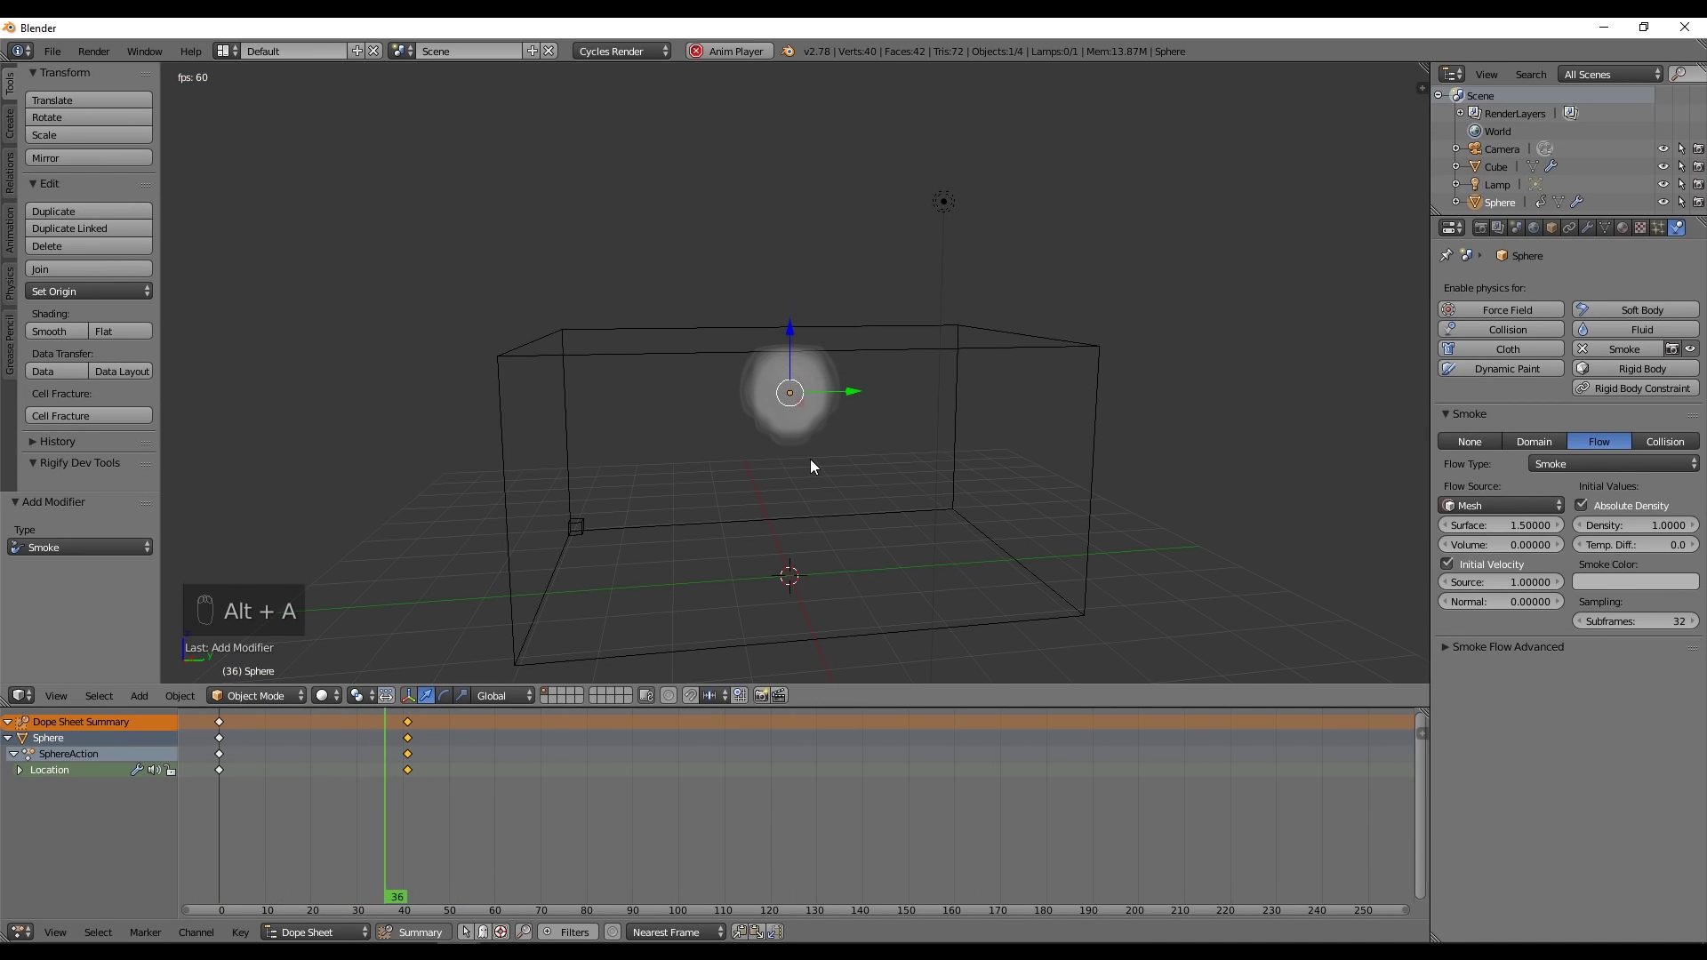
key("alt+a")
left_click_drag(475, 749, 1236, 501)
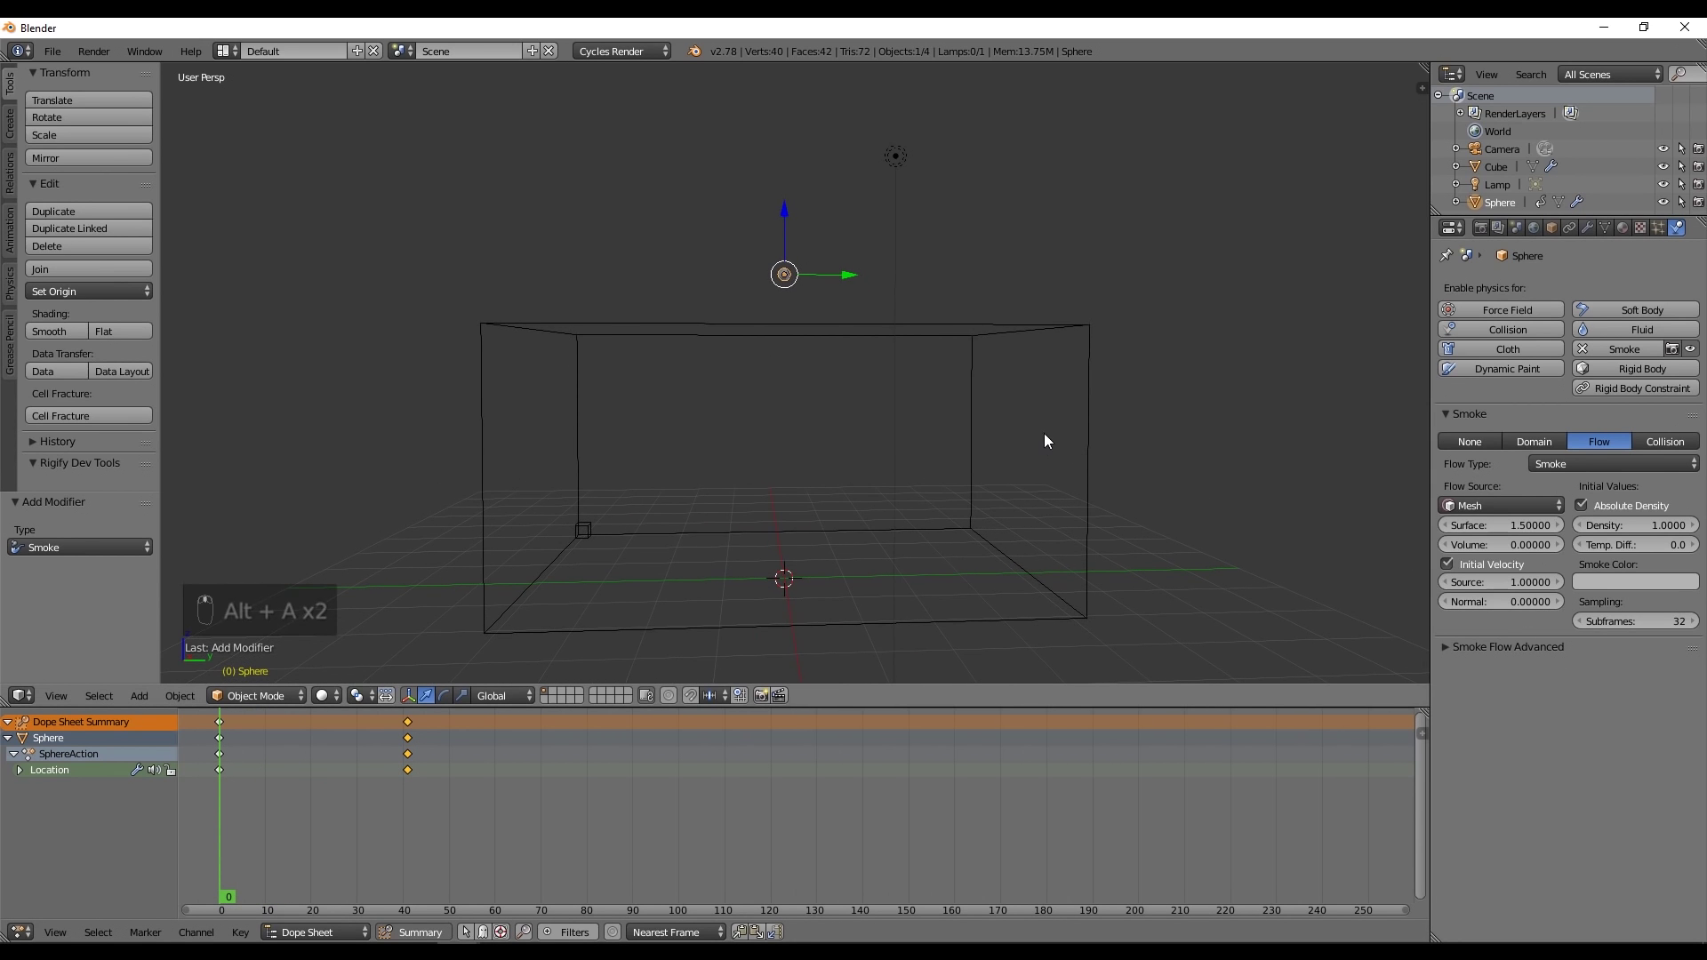
left_click_drag(403, 777, 784, 353)
- Lower the sphere along Z at frame 41 and keyframe its location
key("i")
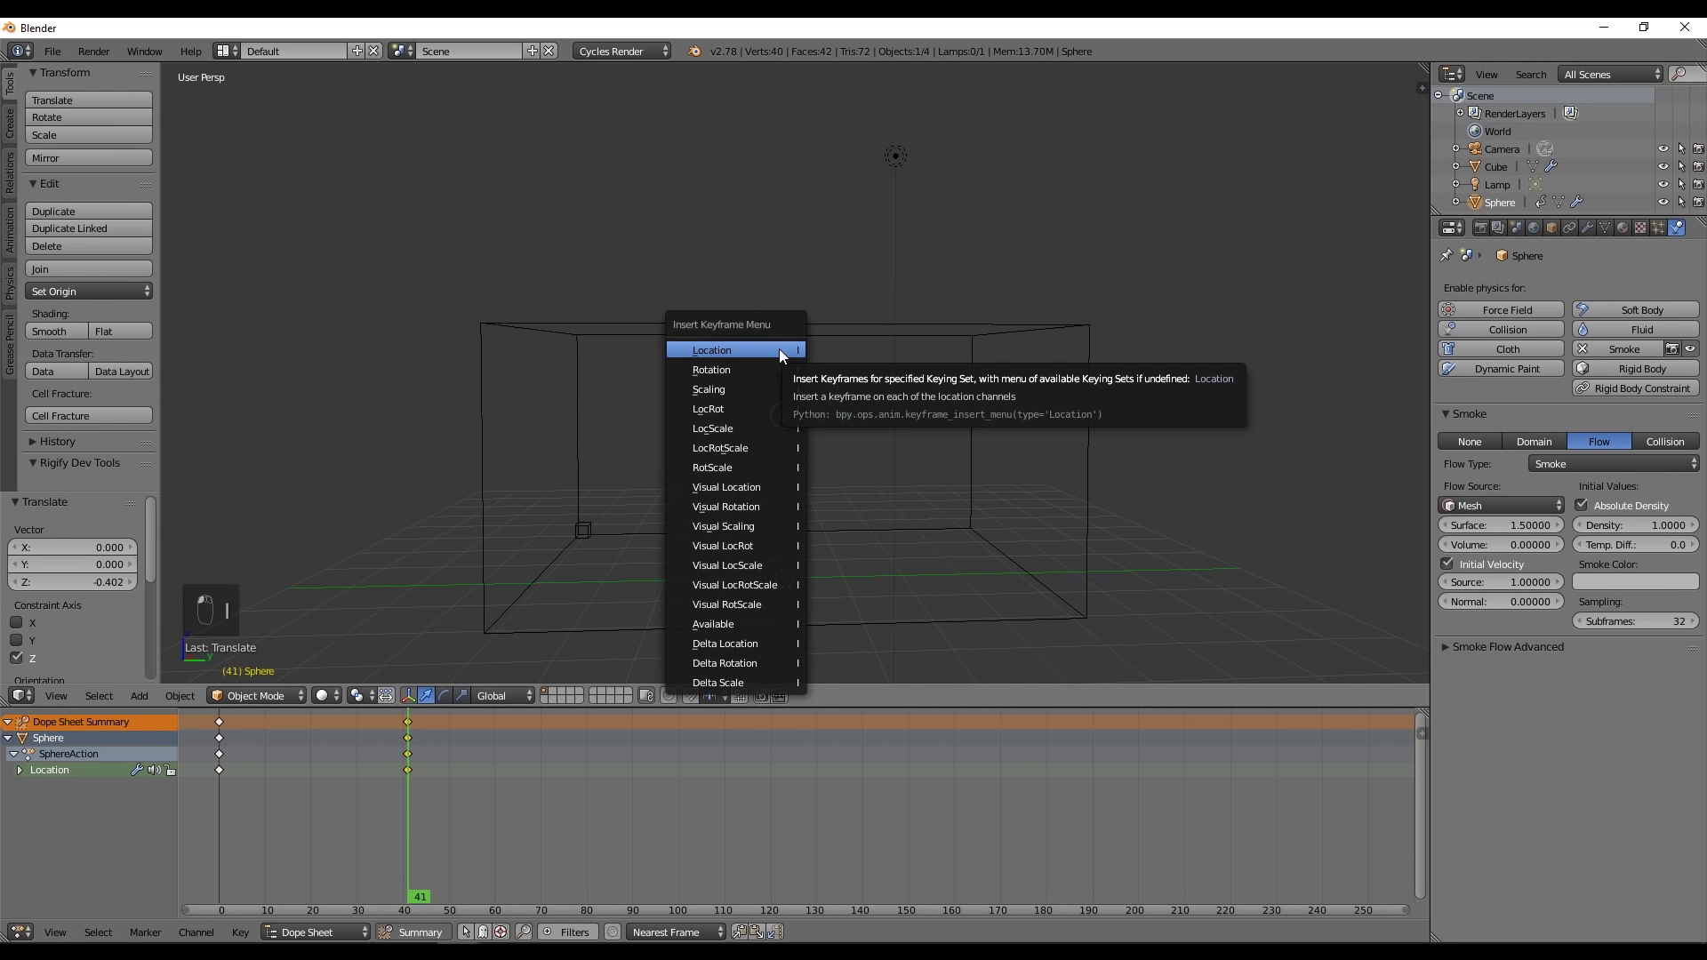
key("a")
key("b")
key("g")
- Select the domain cube, keep Divisions at 32 and set Vorticity to 3.0
left_click(428, 756)
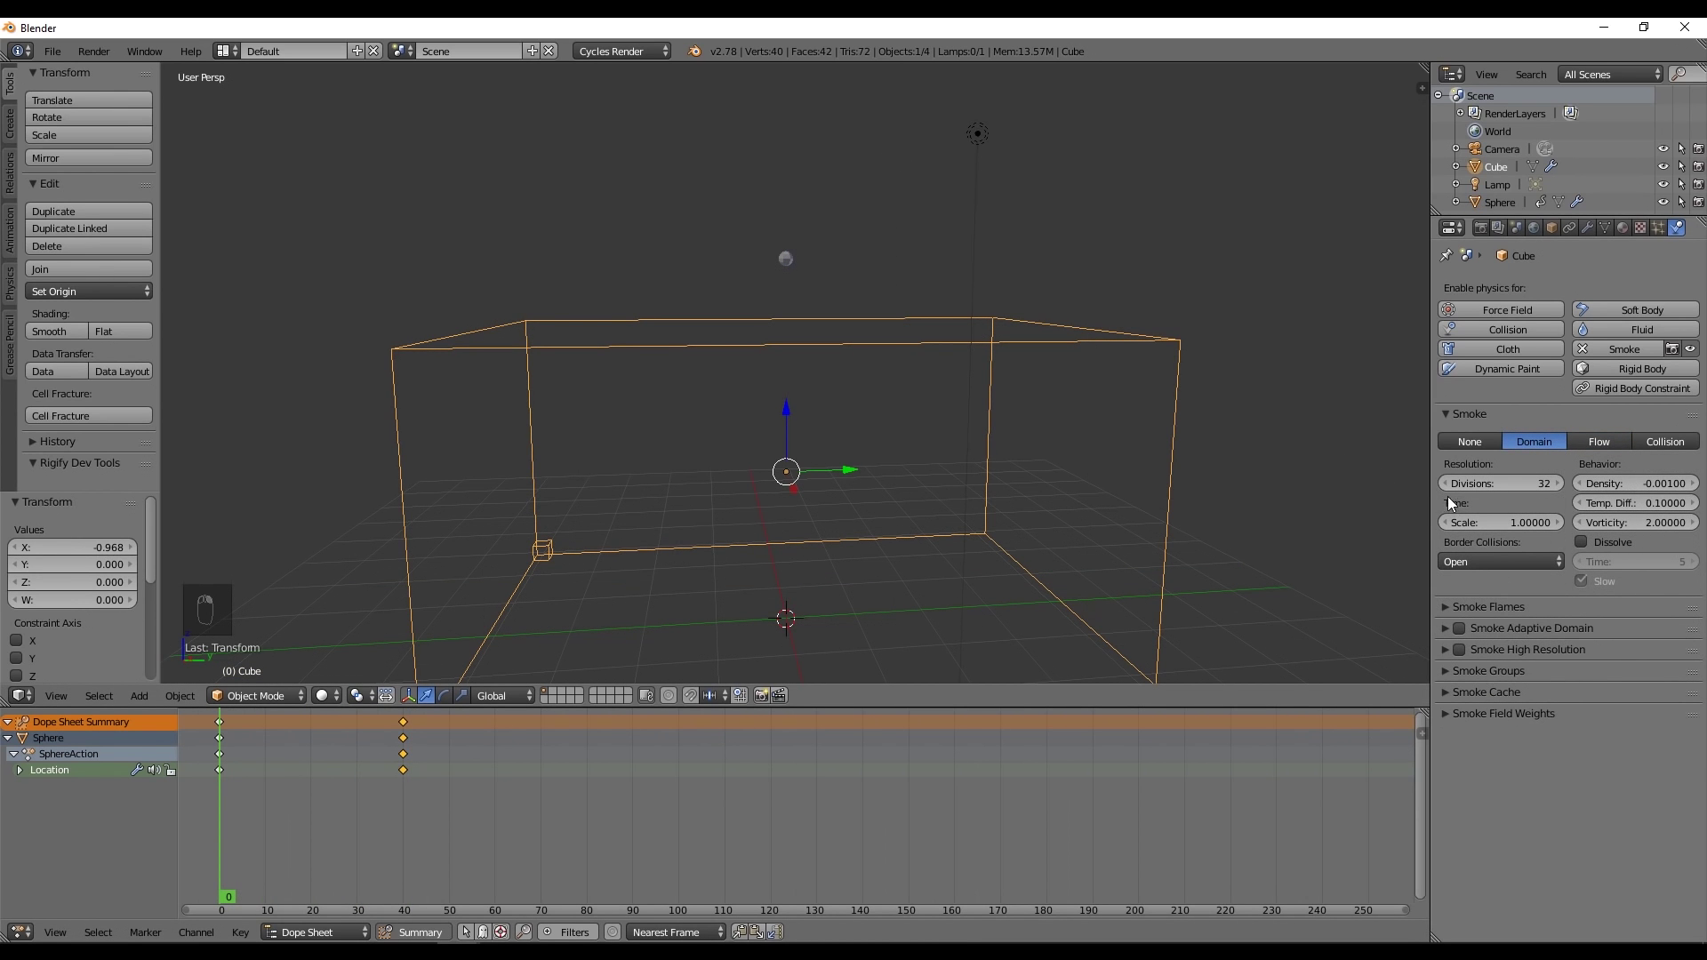
middle_click(1508, 486)
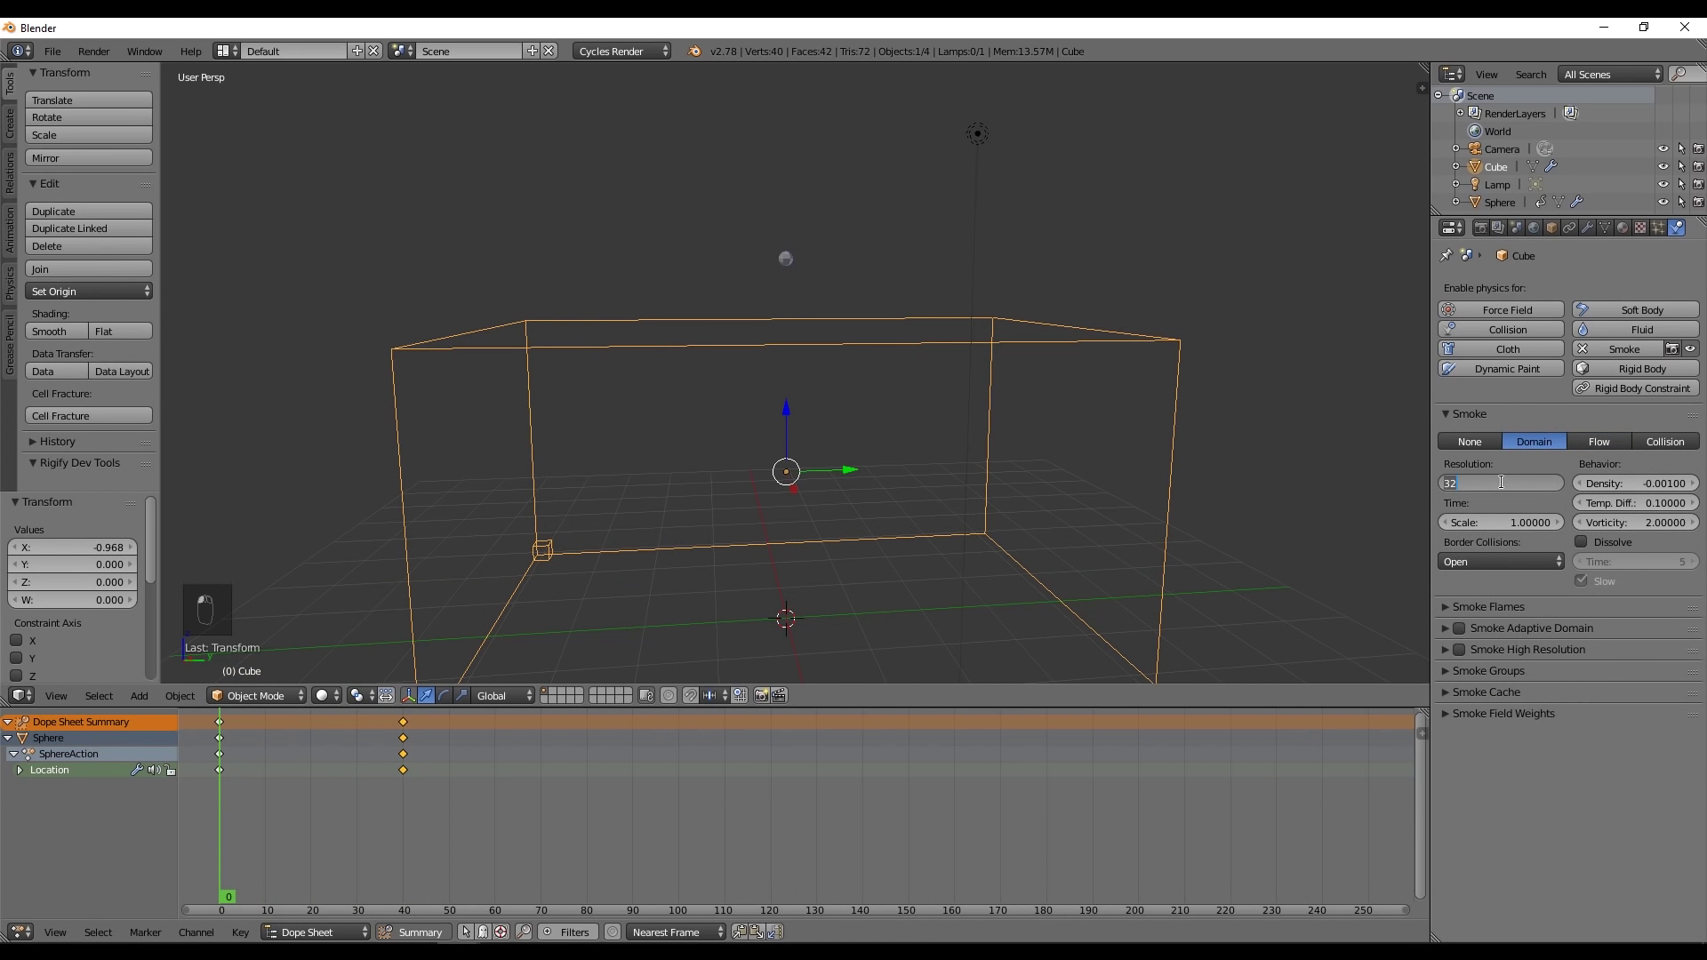
key("alt+a")
key("alt+a")
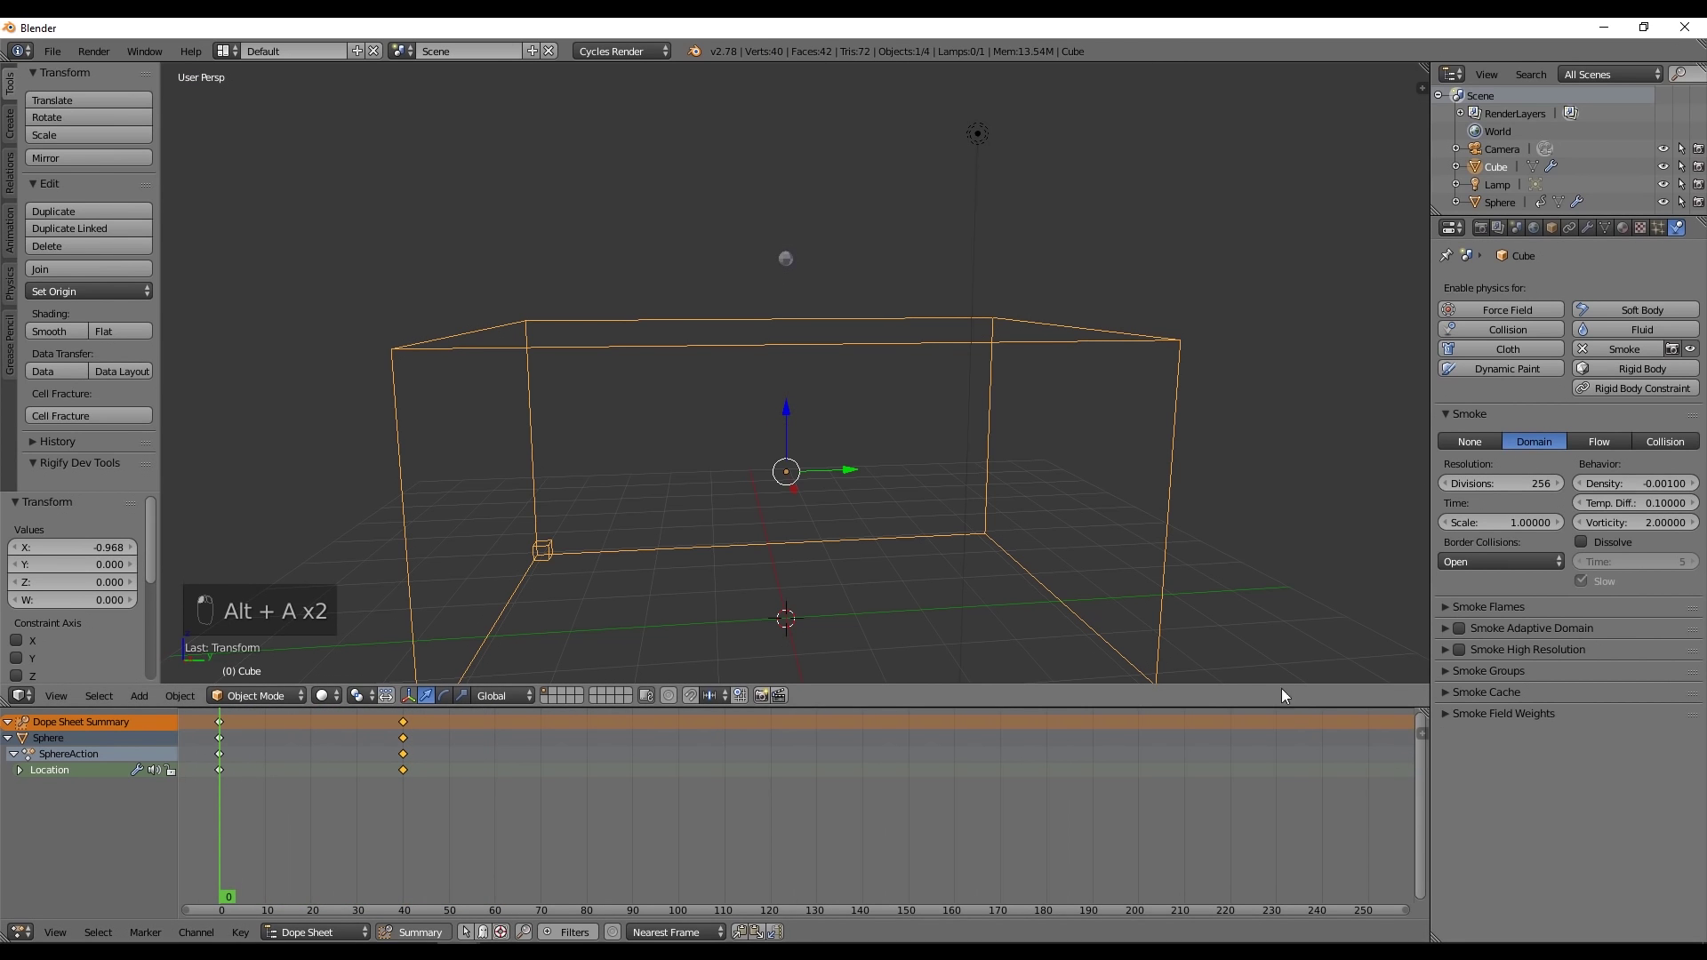
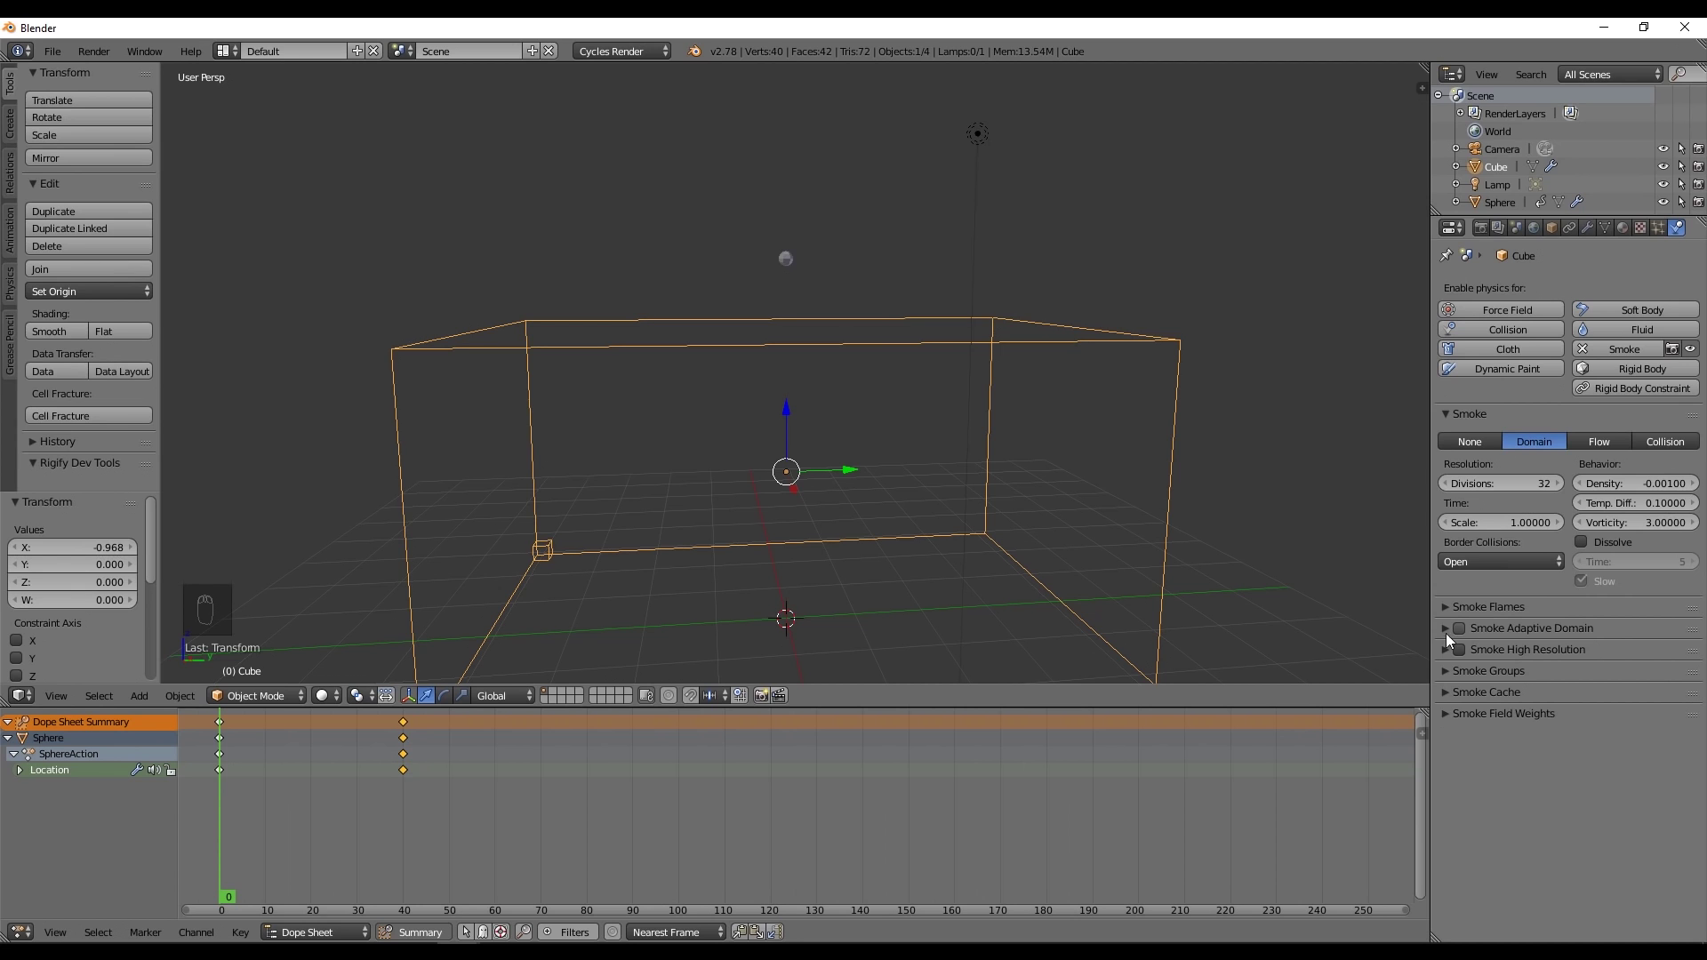
- Switch on Smoke Adaptive Domain and Smoke High Resolution with default high-res settings
left_click_drag(1452, 636, 1448, 628)
left_click_drag(1448, 628, 1448, 628)
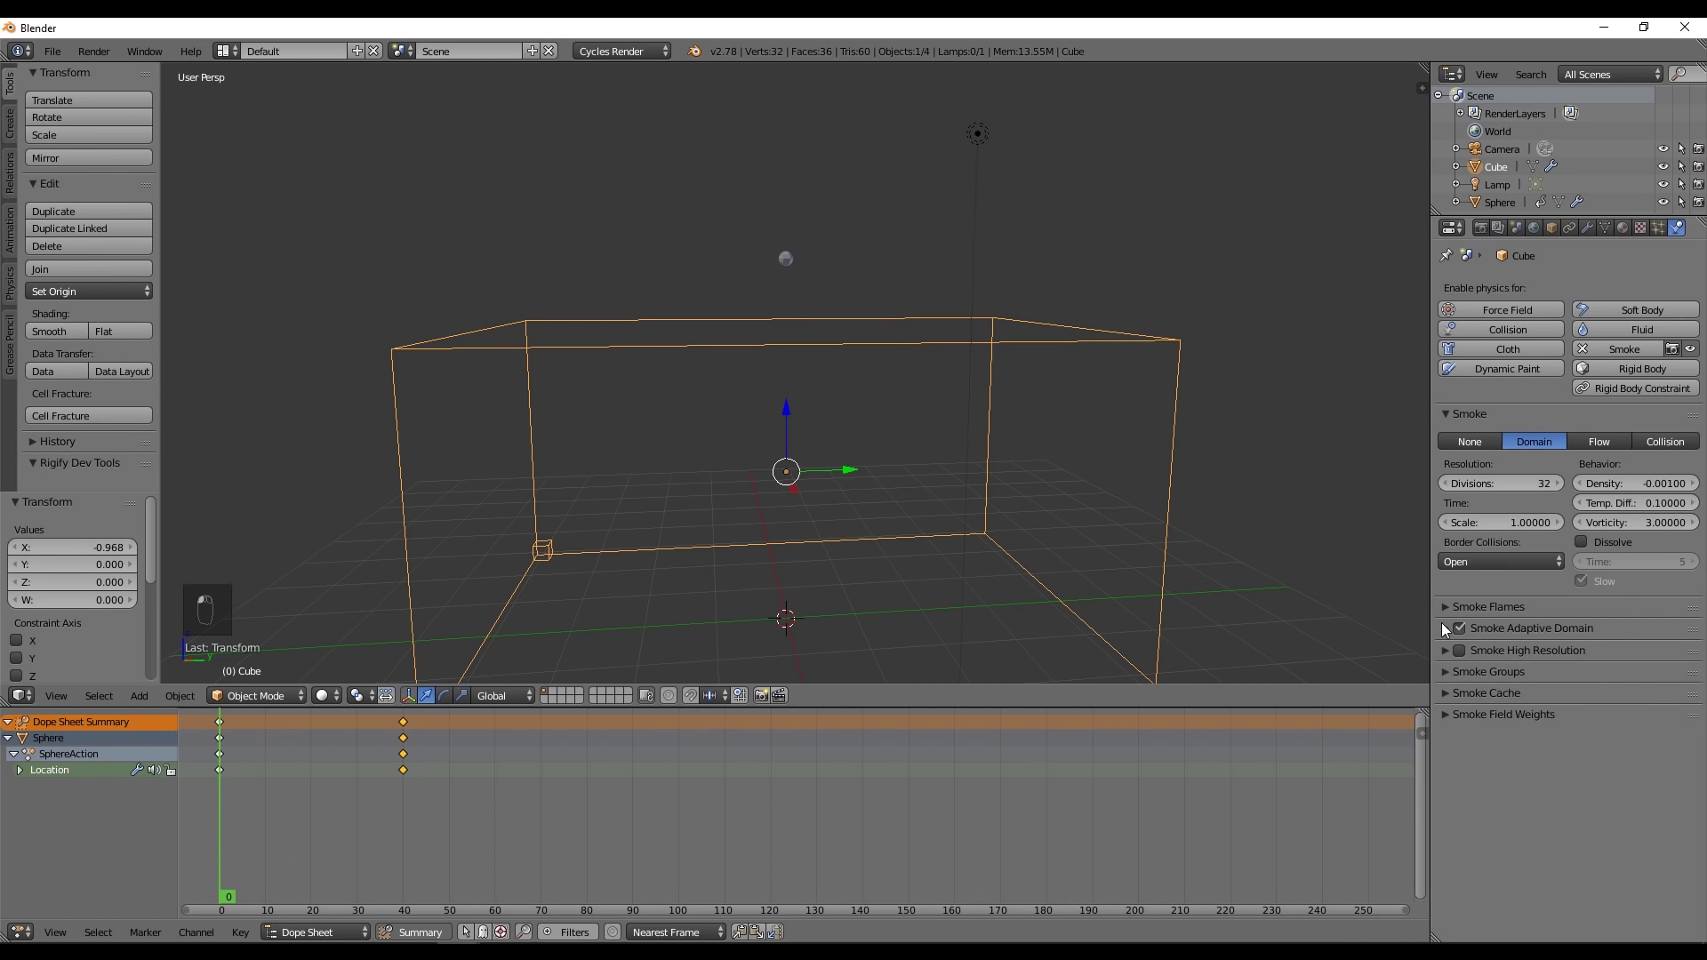
middle_click(1453, 648)
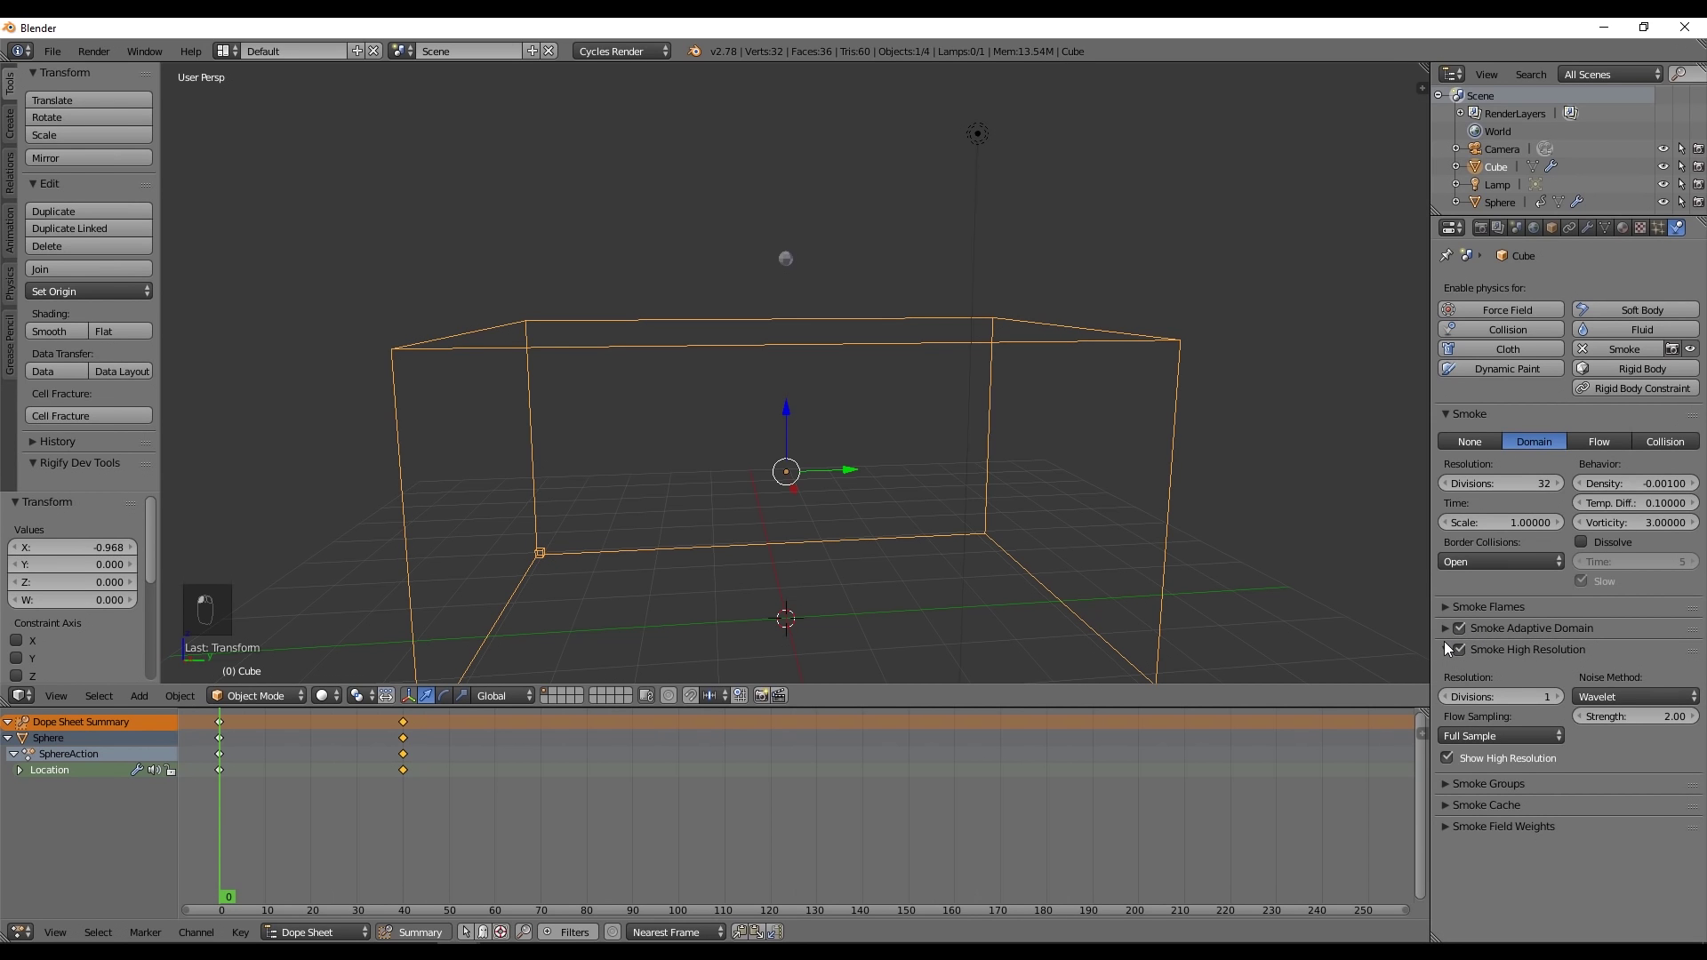
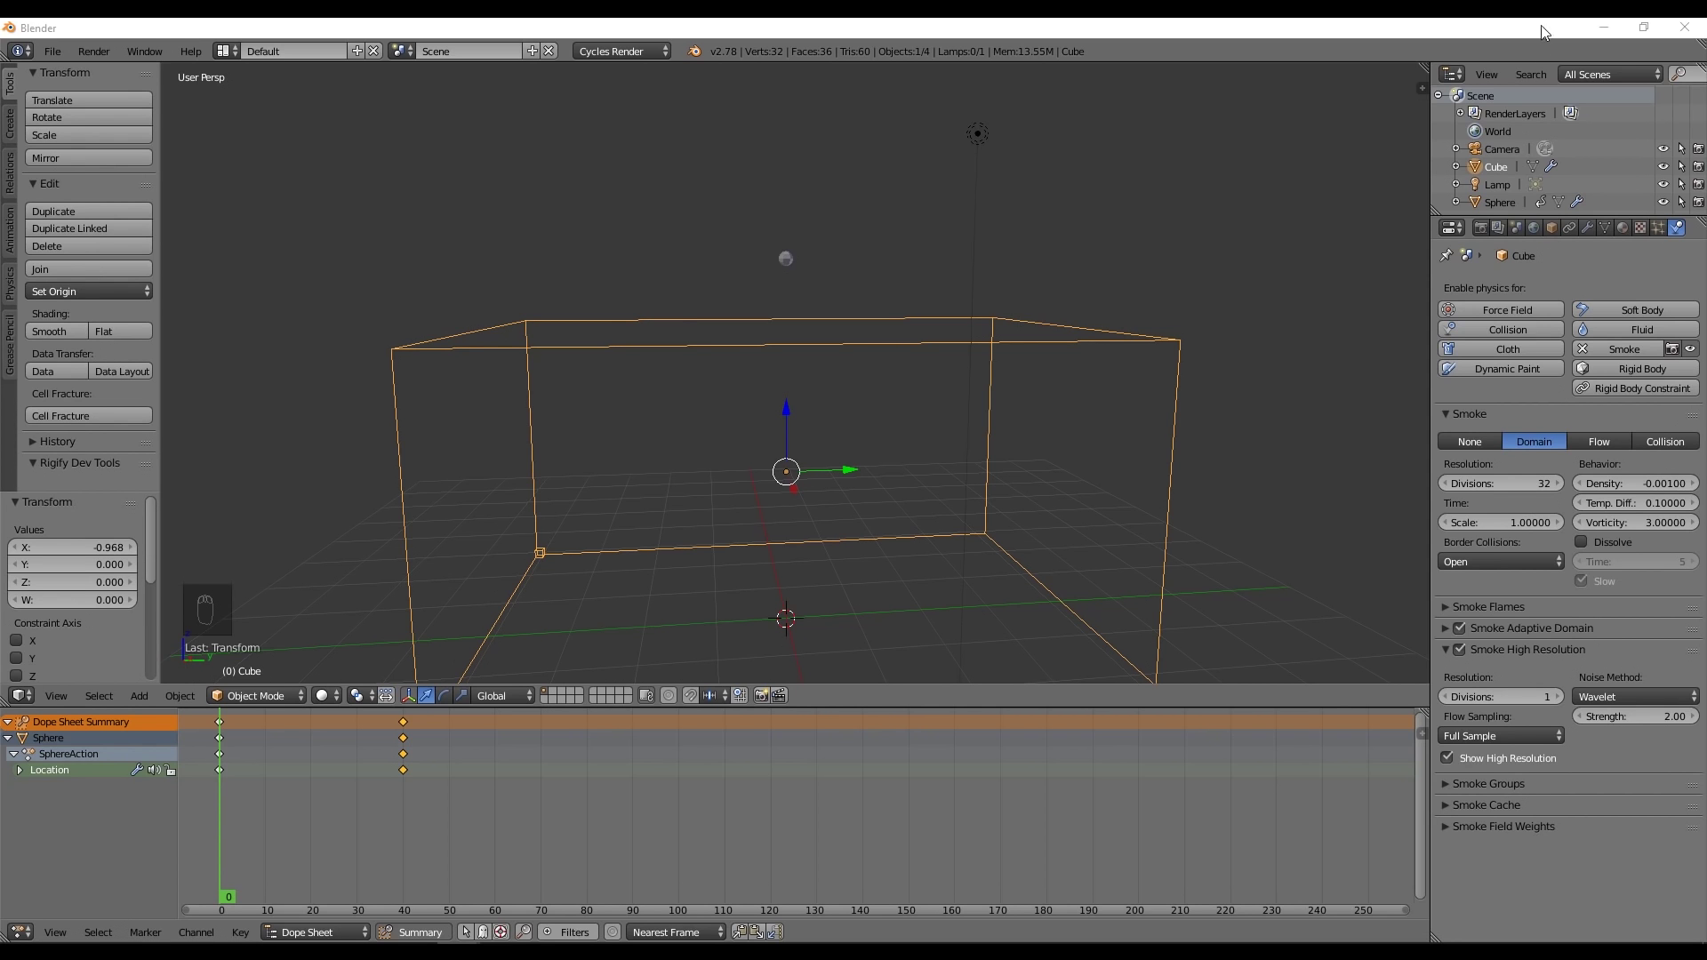
- Save the file as InkDropV5.blend and set the smoke cache format to OpenVDB
left_click_drag(1450, 649, 1592, 686)
left_click_drag(1563, 671, 68, 60)
left_click_drag(68, 59, 82, 212)
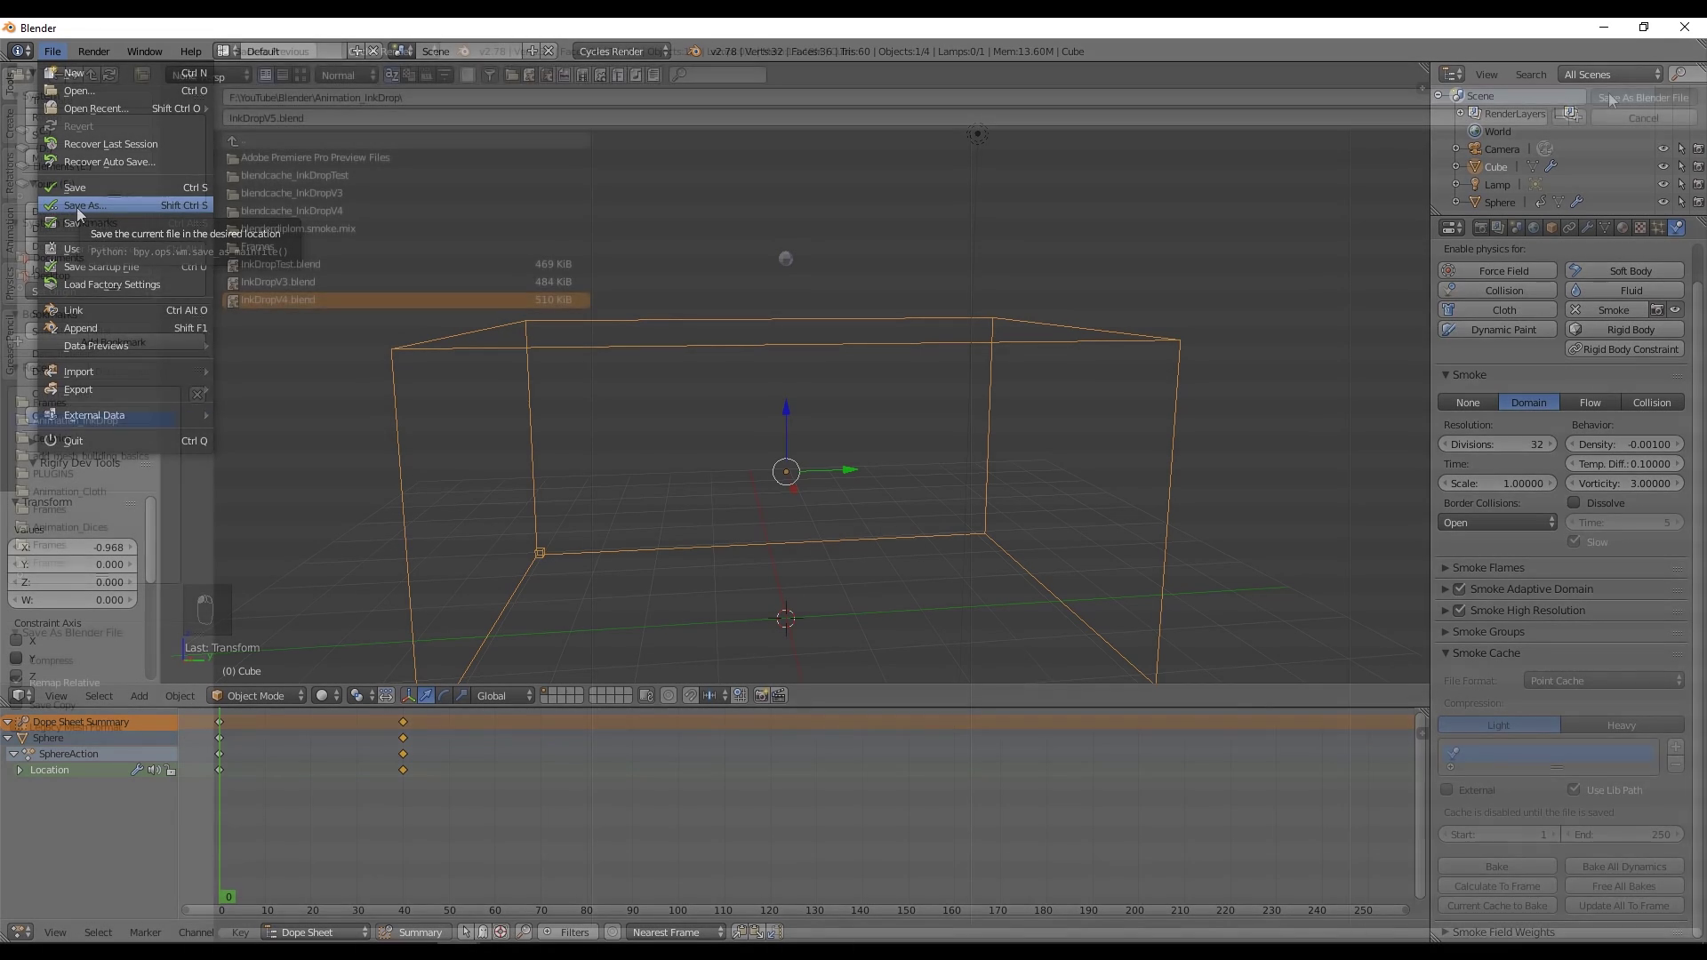
left_click_drag(1512, 677, 1580, 685)
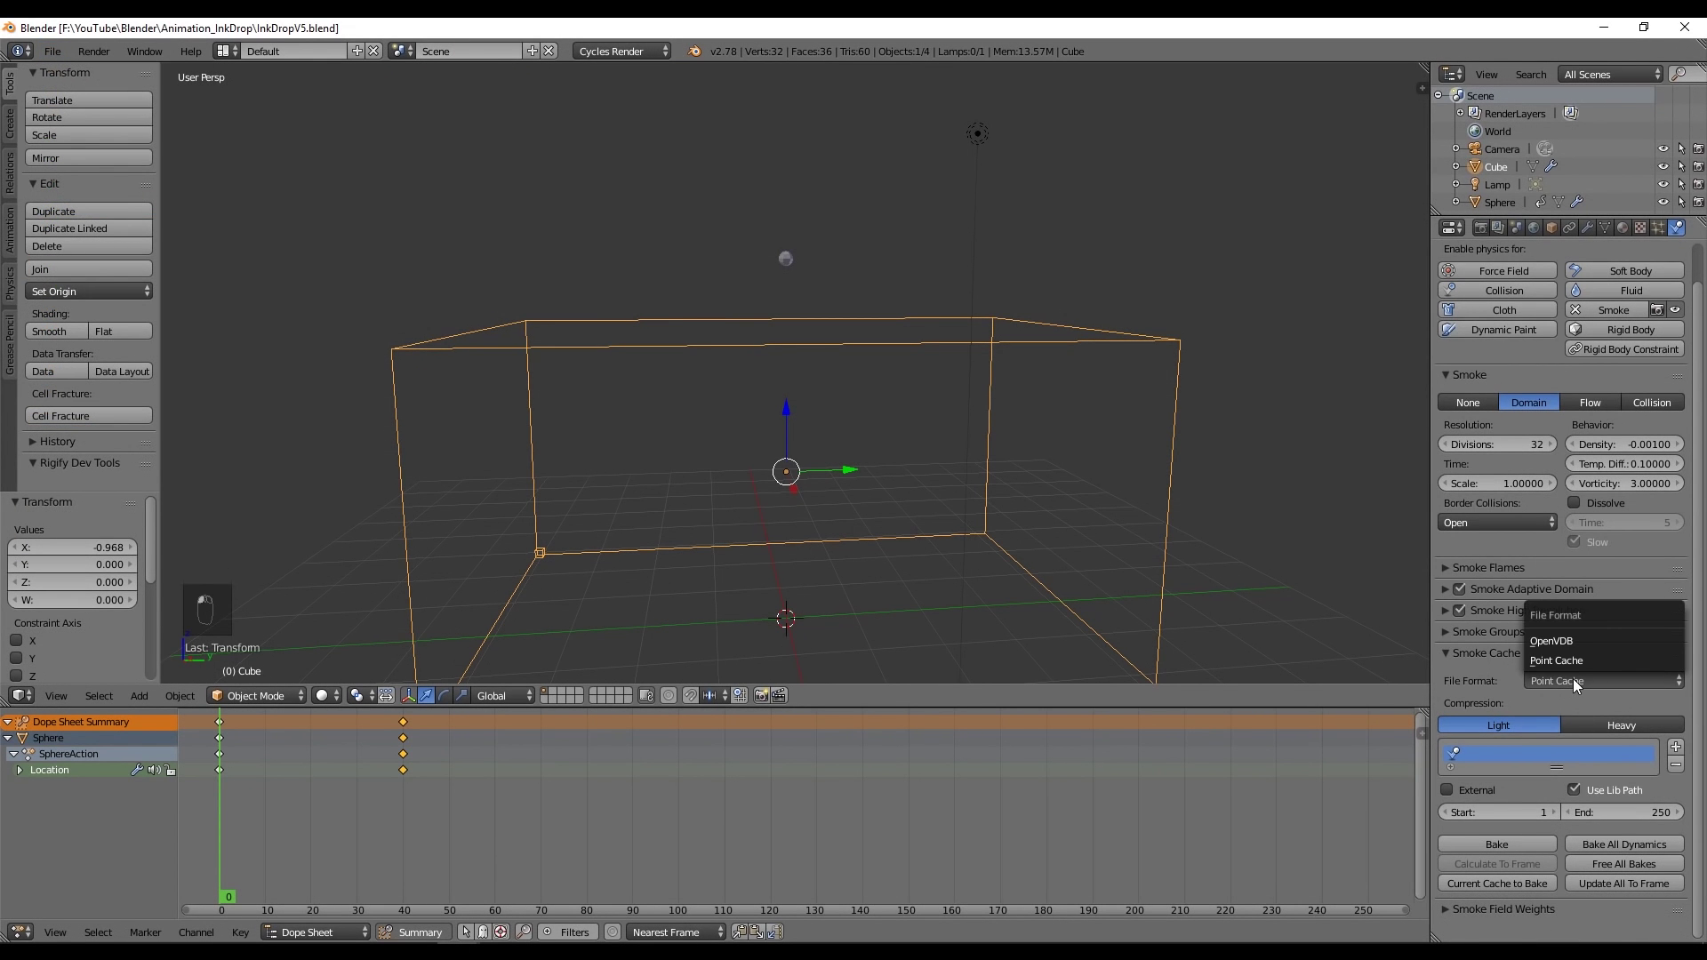
left_click(1587, 644)
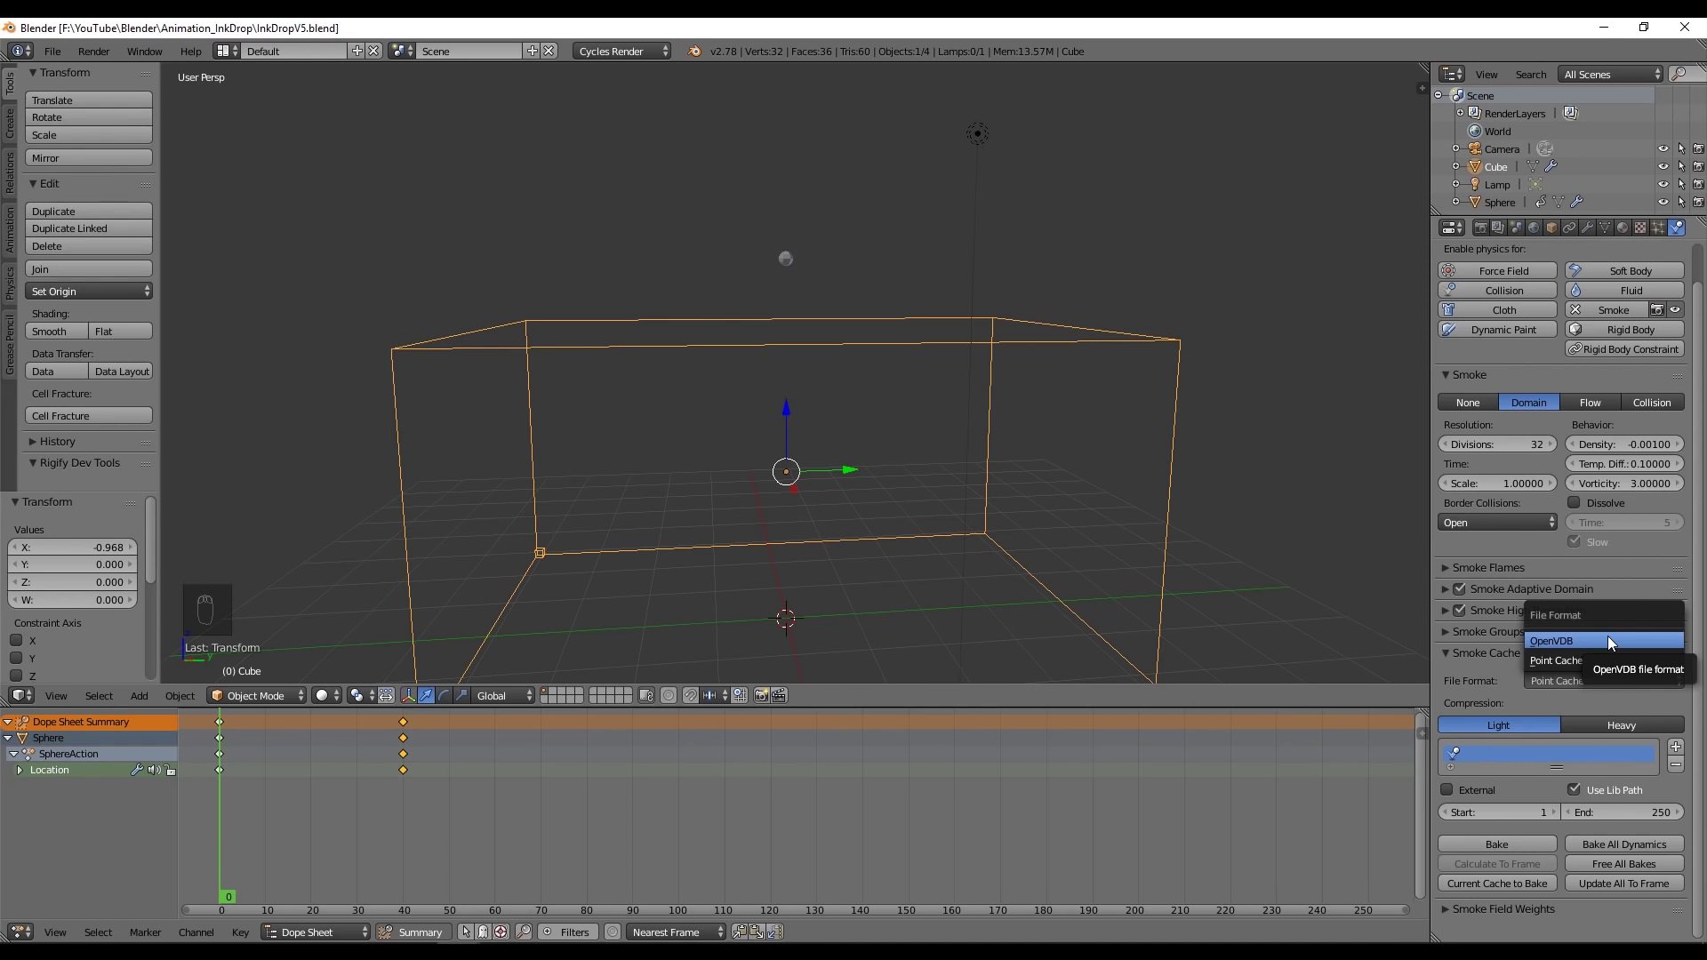
- Bake the smoke at 64 divisions for frames 1–90 and play back the rising plume
left_click_drag(1495, 669, 1531, 836)
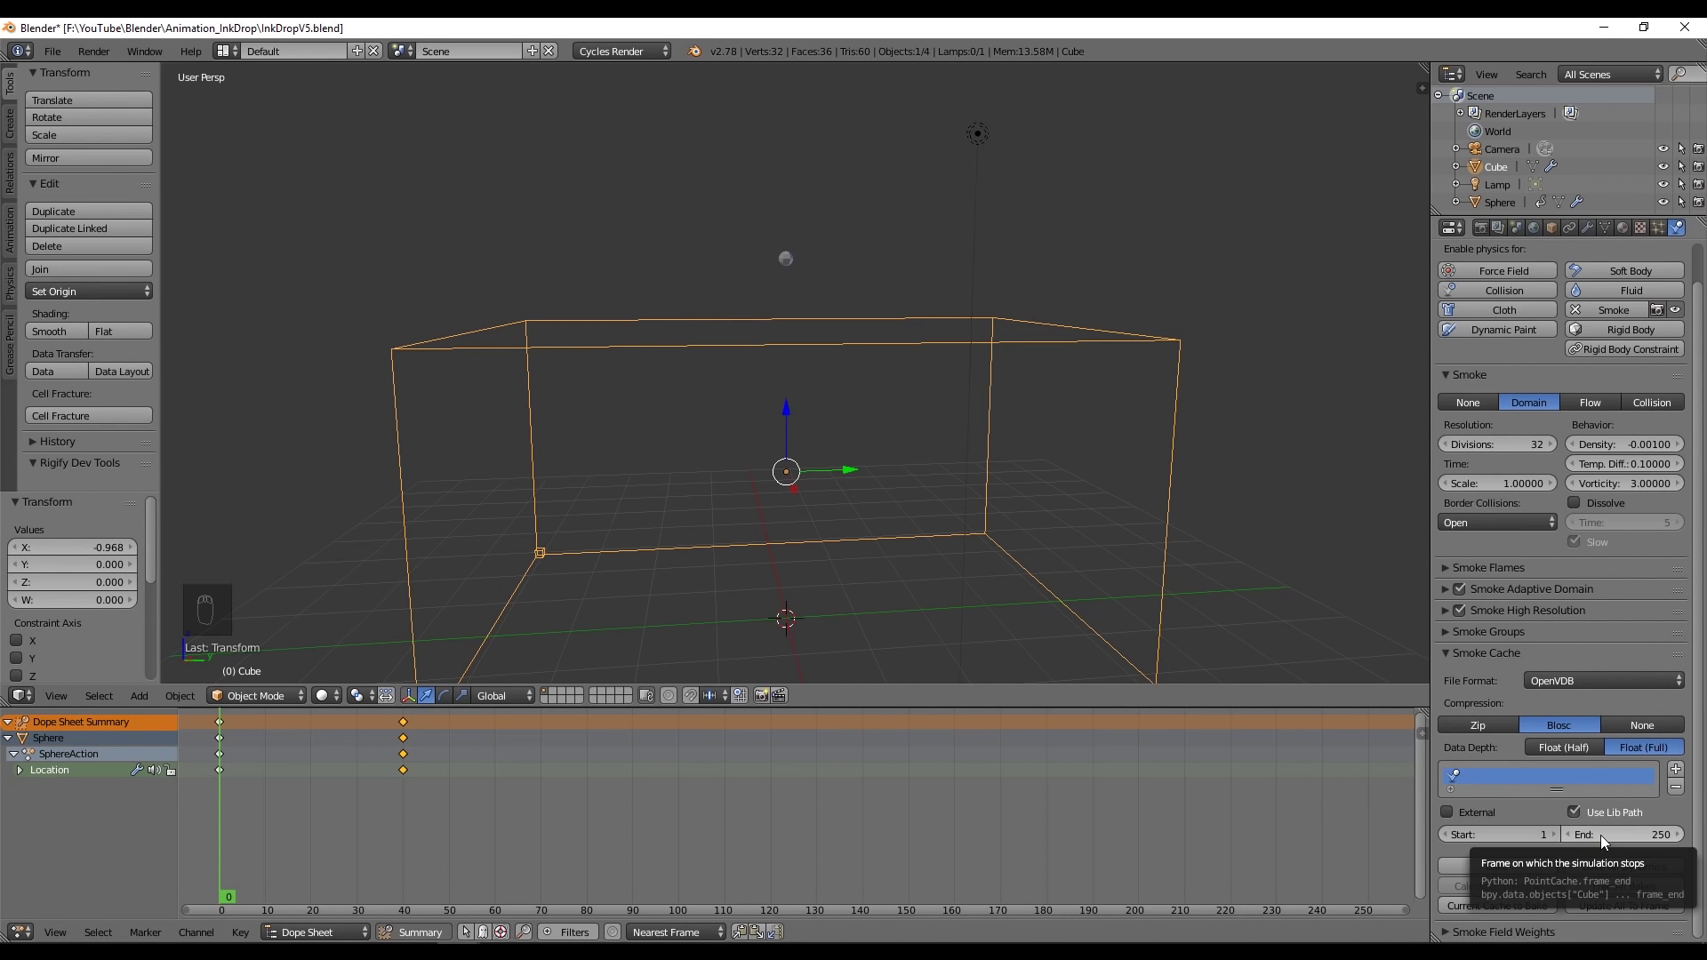
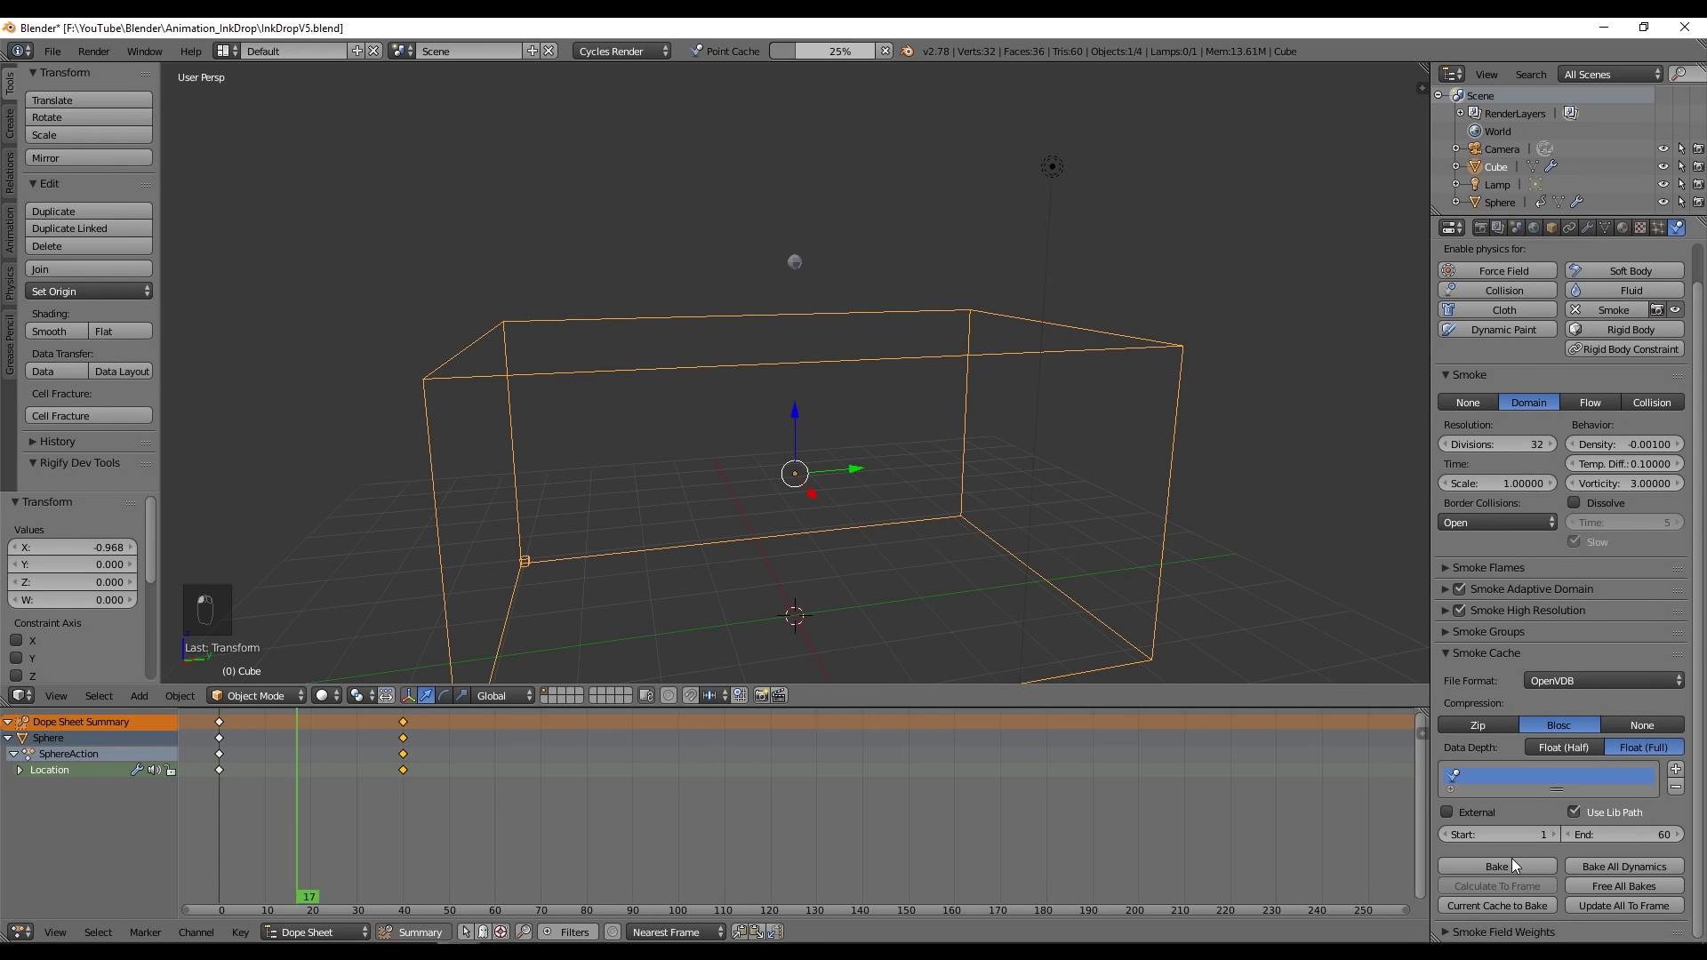
left_click_drag(1047, 375, 814, 112)
key("alt+a")
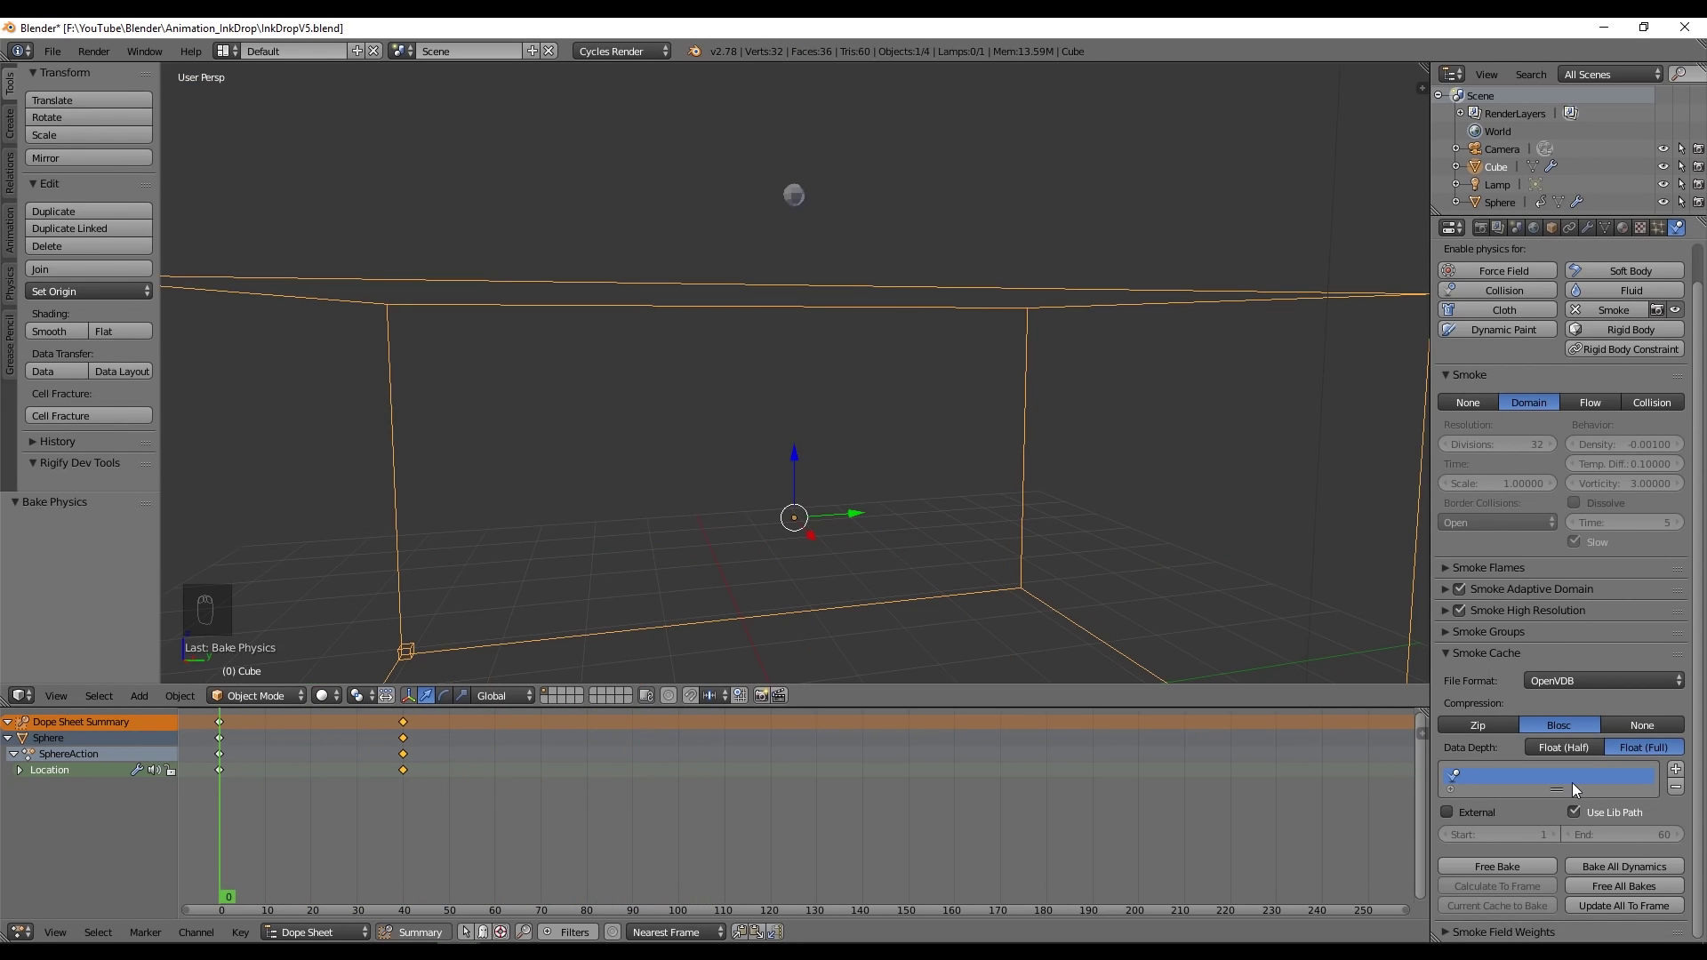
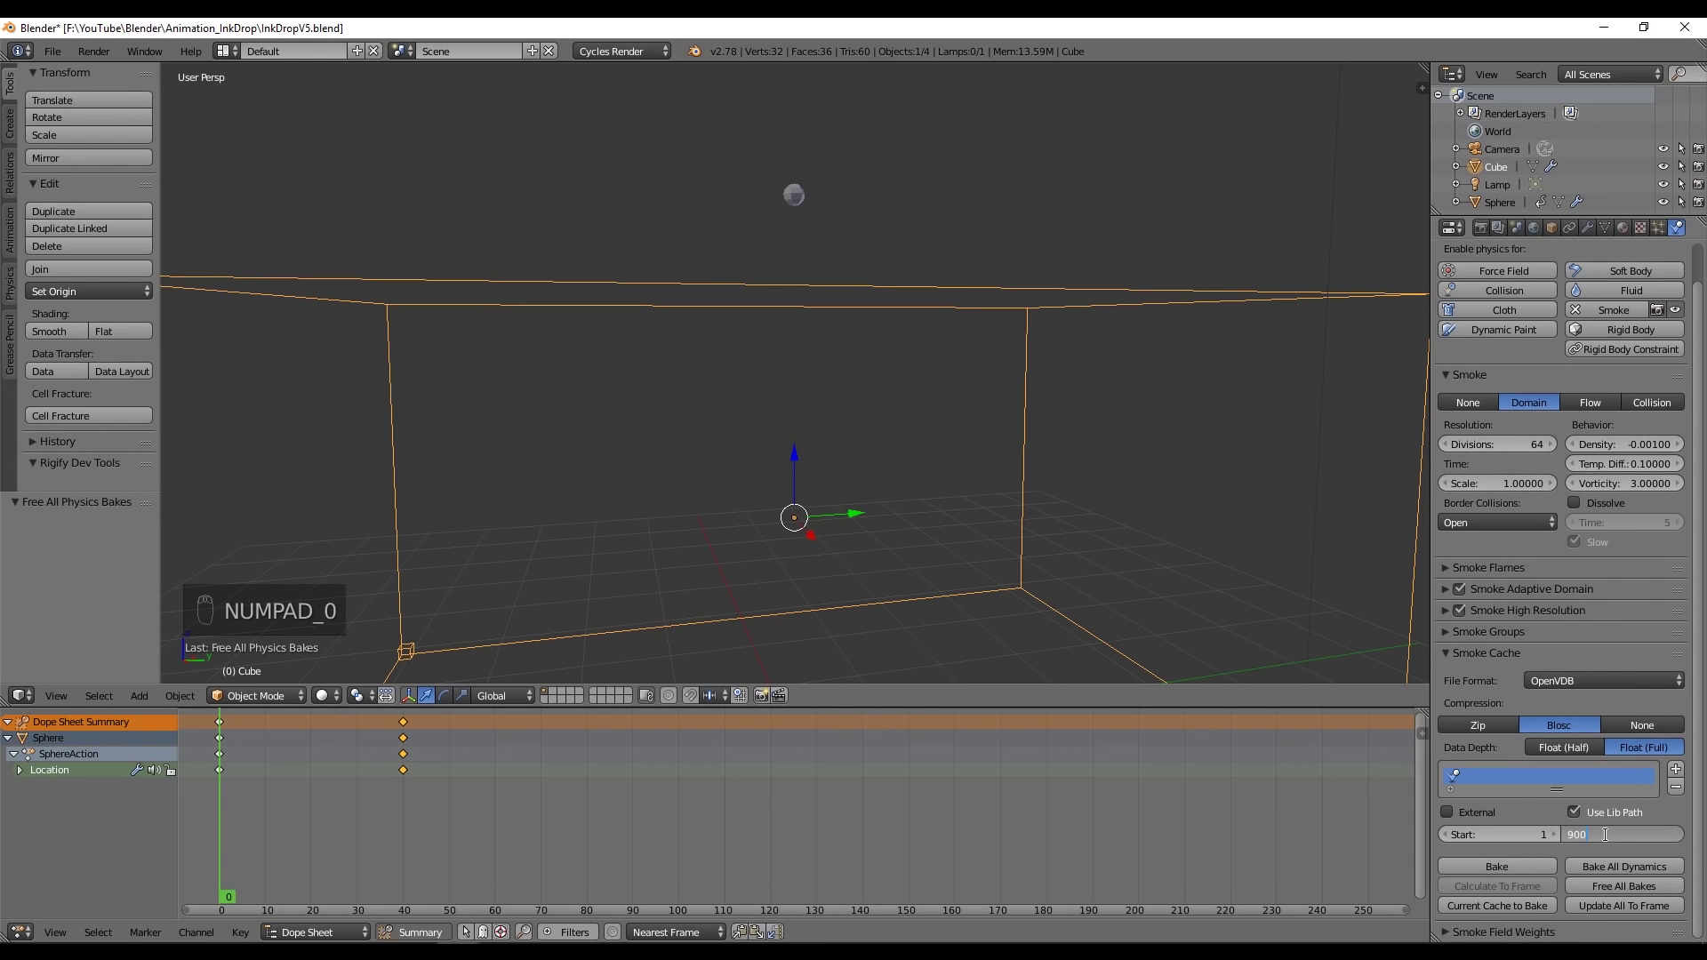
key("alt+a")
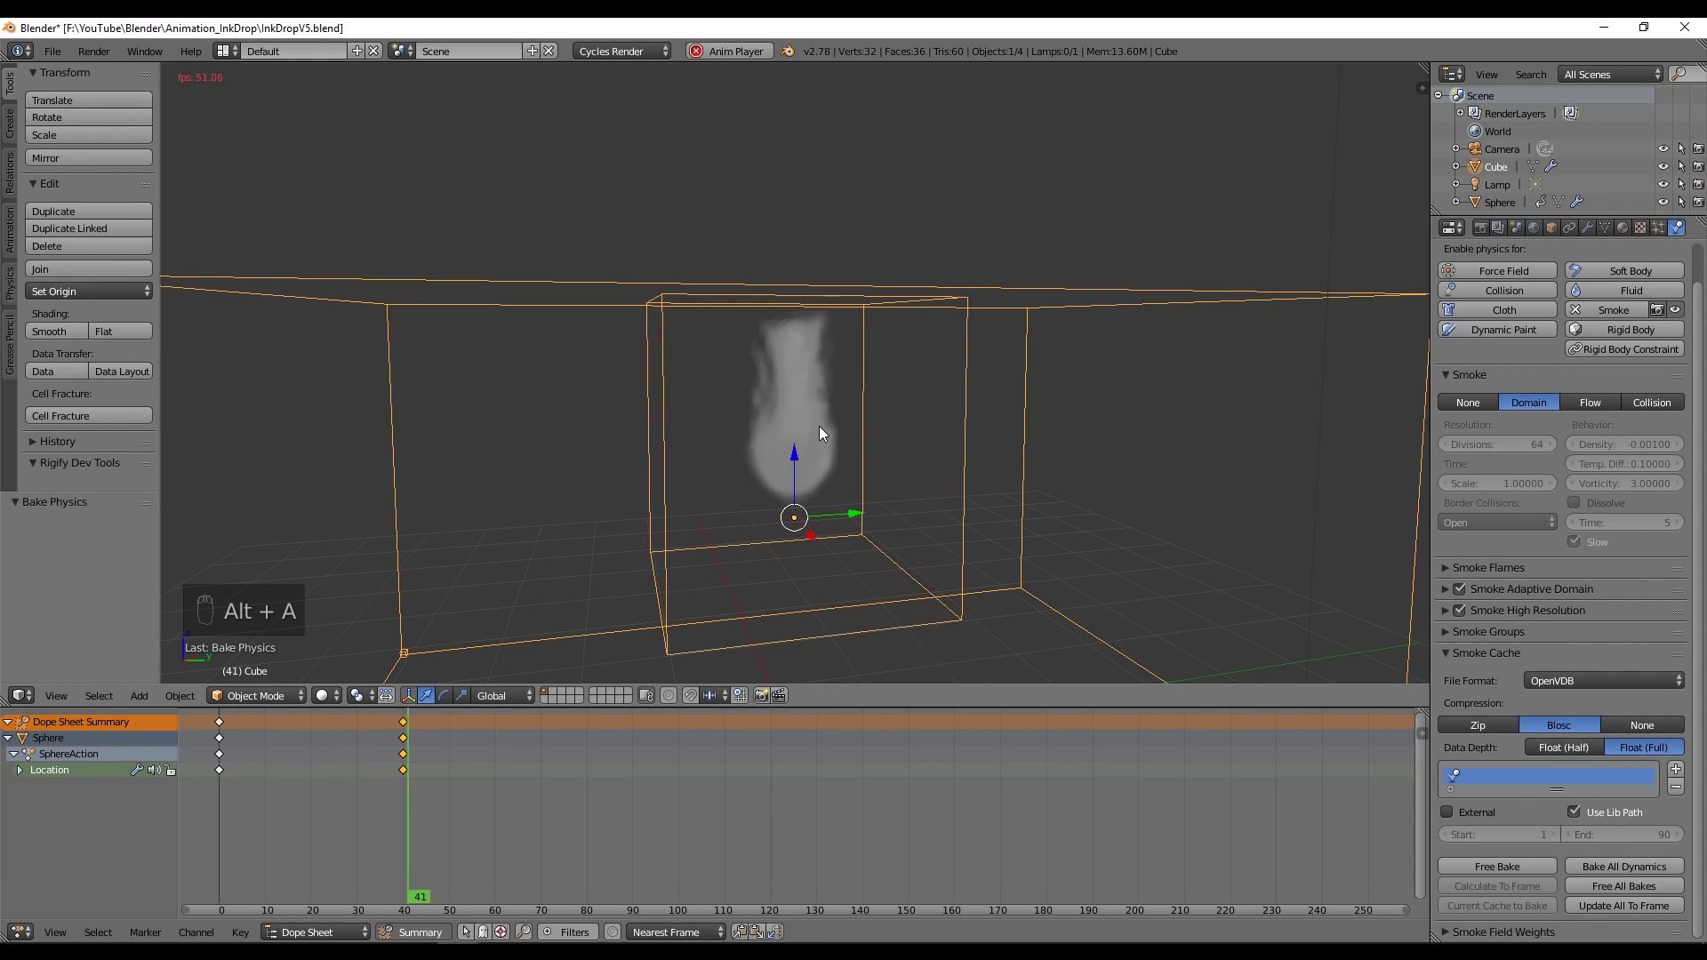
key("alt+a")
left_click_drag(871, 792, 397, 909)
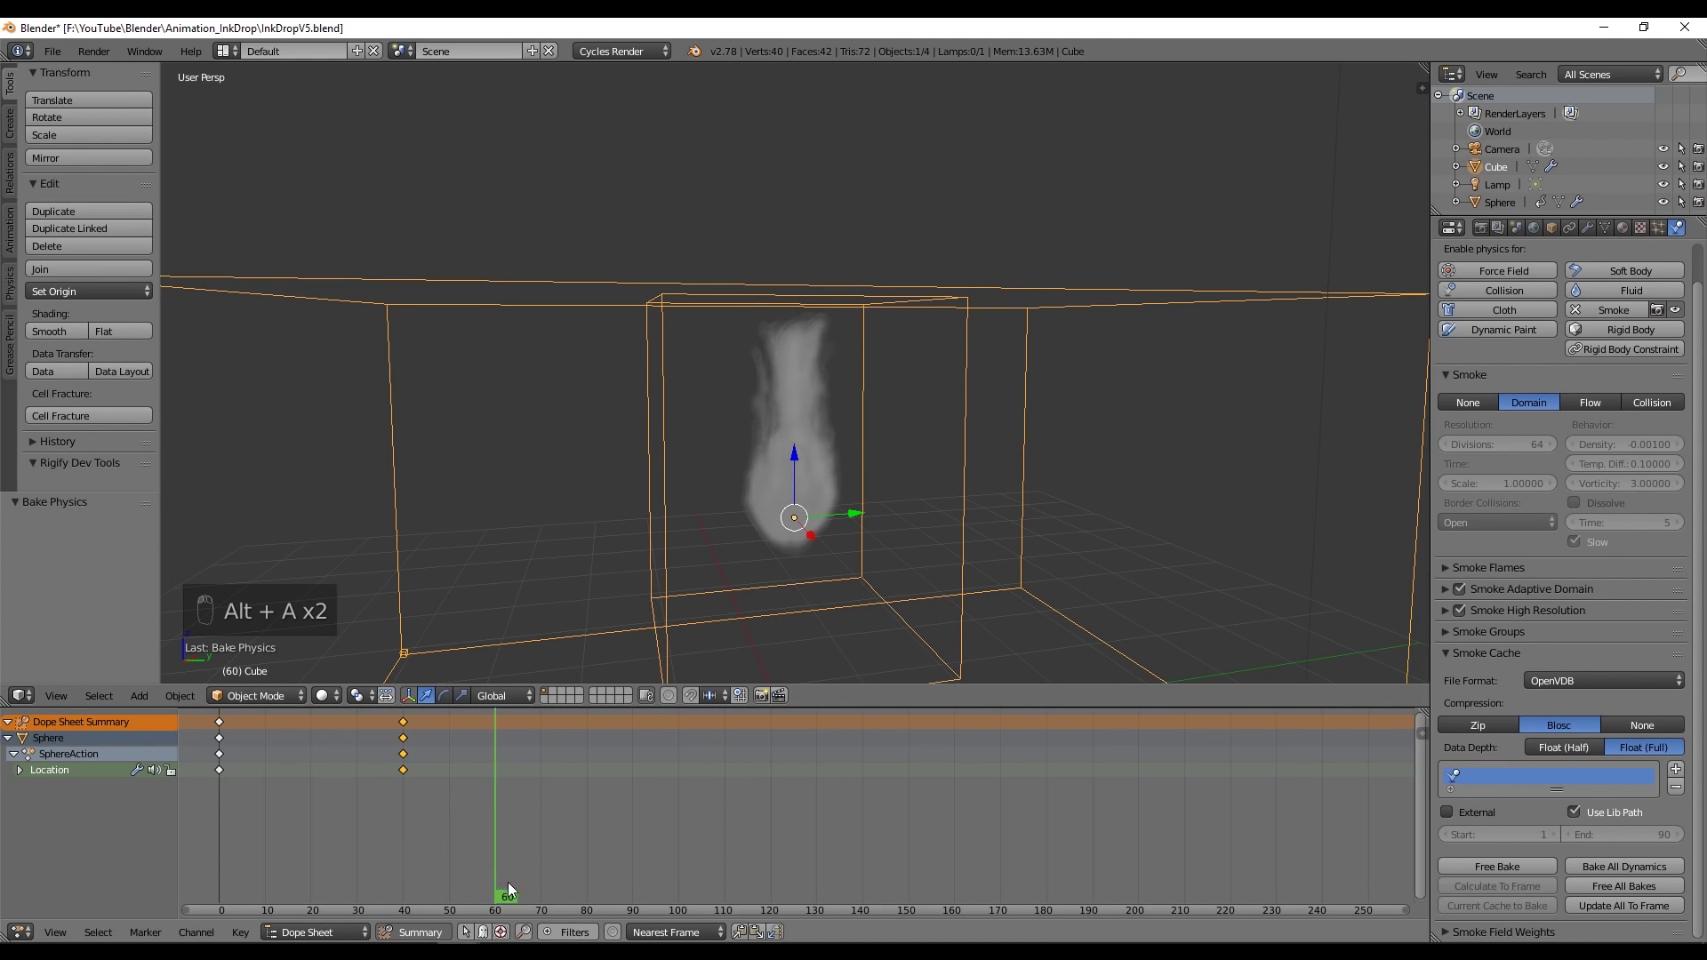
- Add a Turbulence force field and set its strength to 10
left_click_drag(819, 565, 674, 798)
left_click_drag(675, 799, 1616, 831)
key("shift+a")
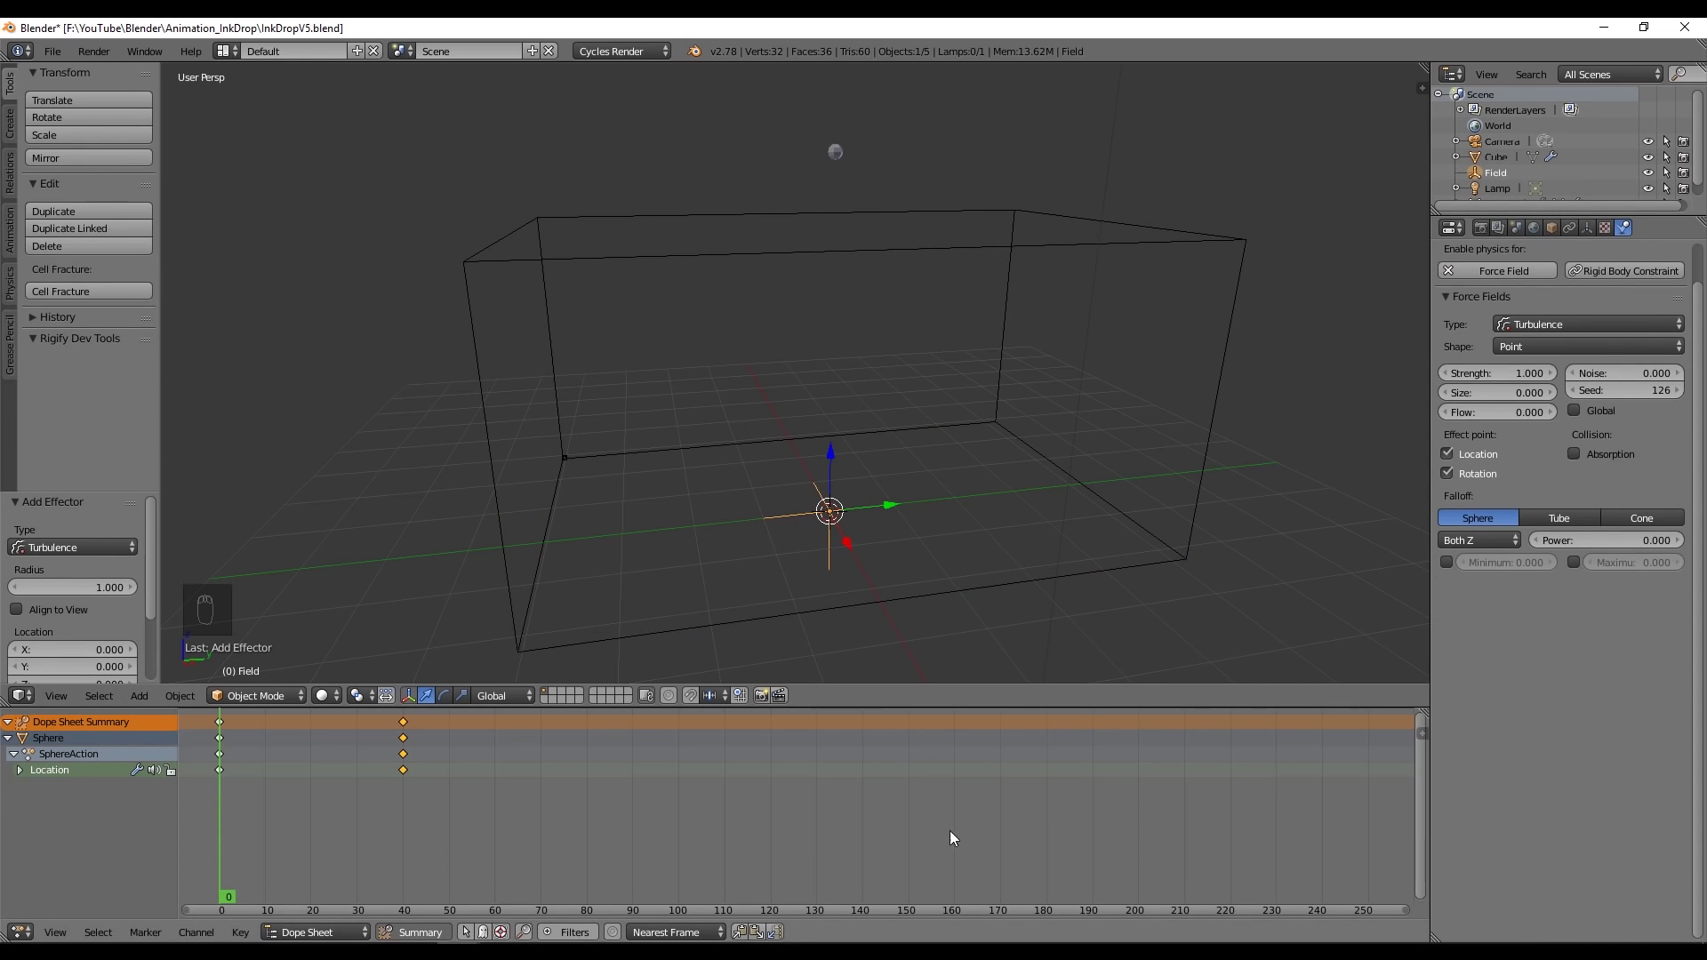
middle_click(817, 532)
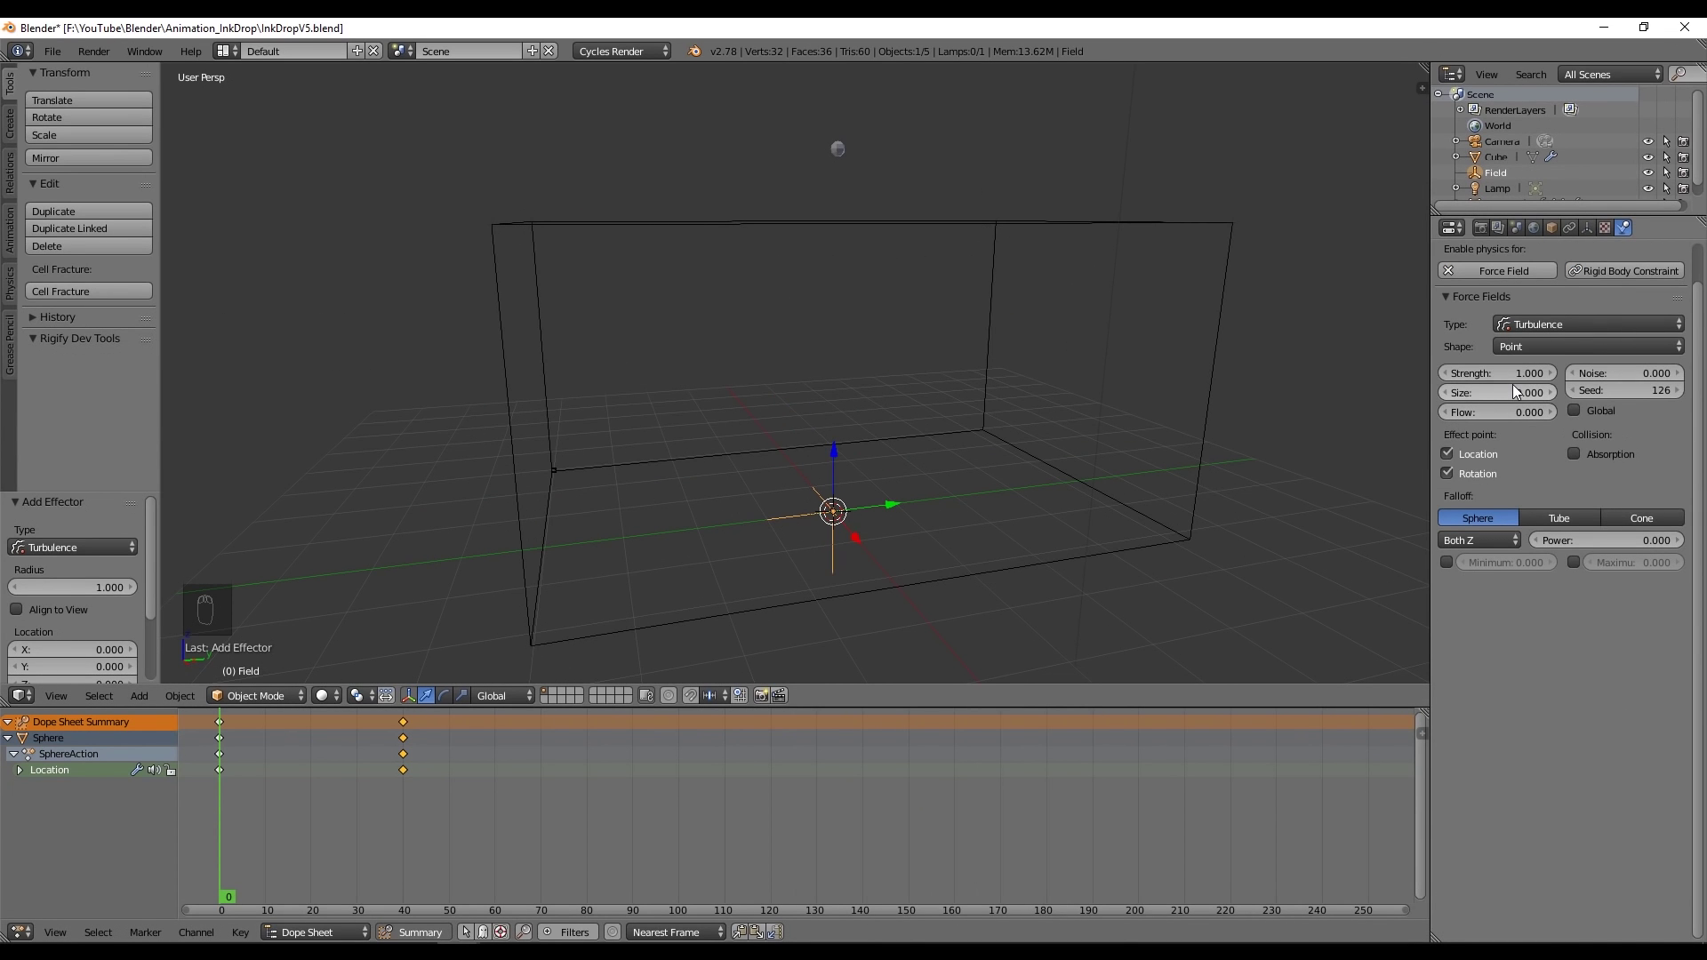
left_click(1516, 380)
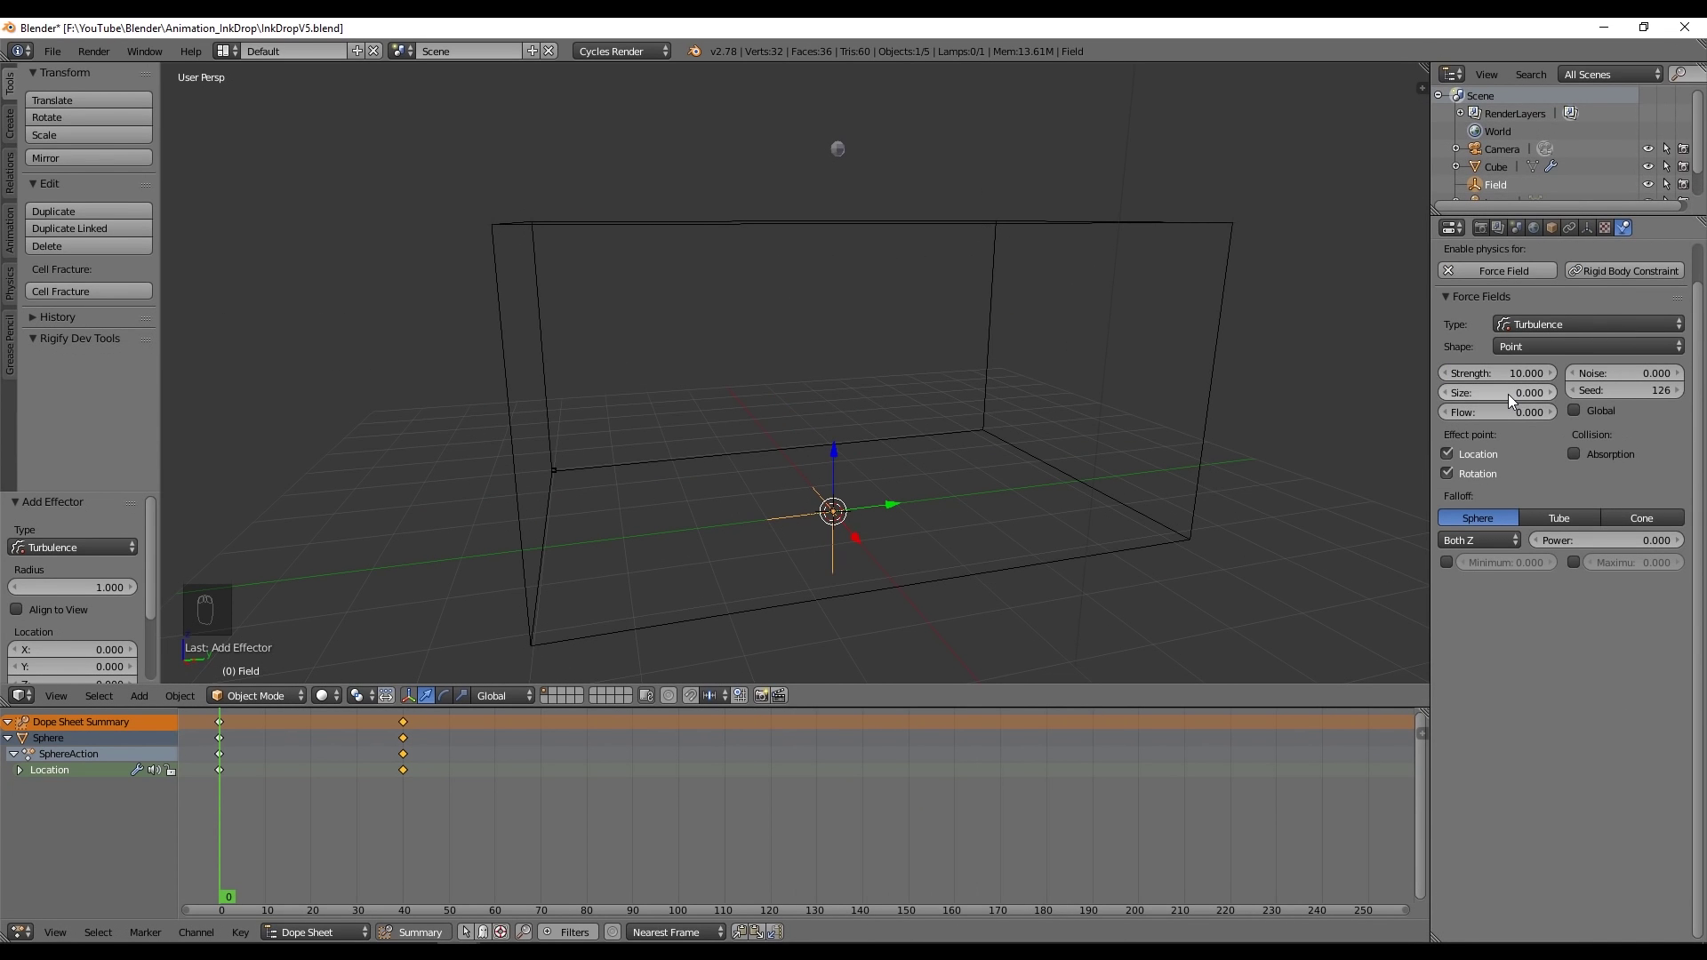
- Set turbulence size 0.8 and flow 1, then move the field down along Z
left_click_drag(1518, 403, 1542, 394)
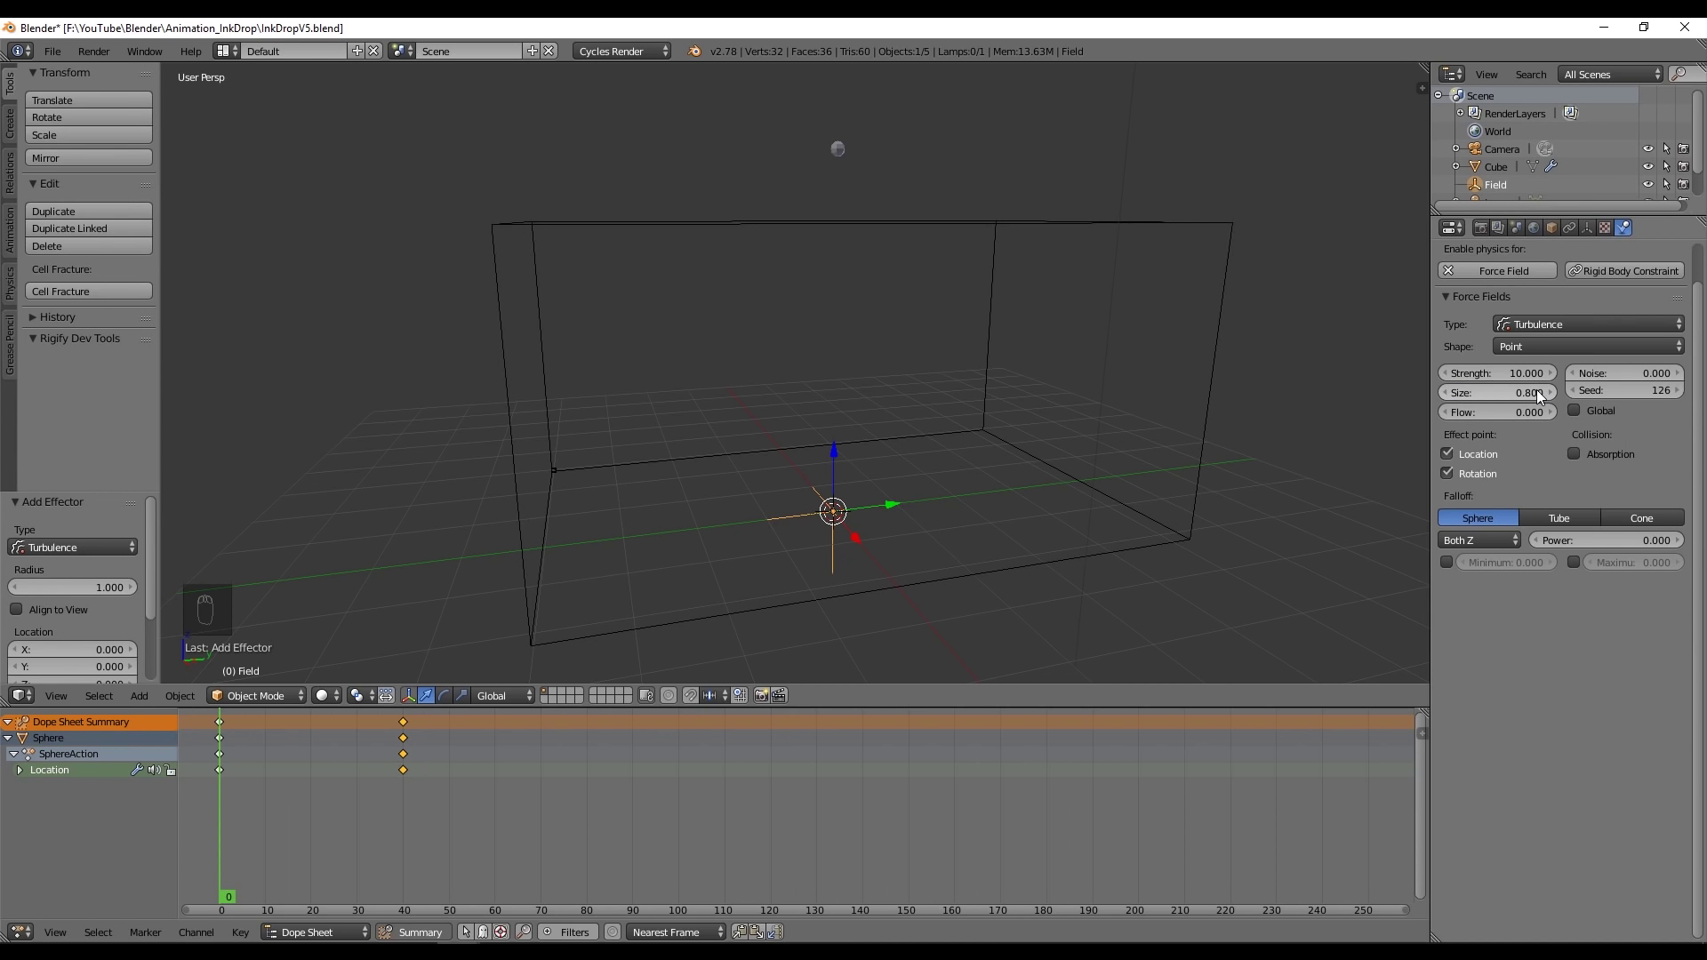
left_click_drag(1496, 420, 1496, 420)
left_click_drag(1495, 420, 1253, 432)
middle_click(1005, 471)
left_click(829, 437)
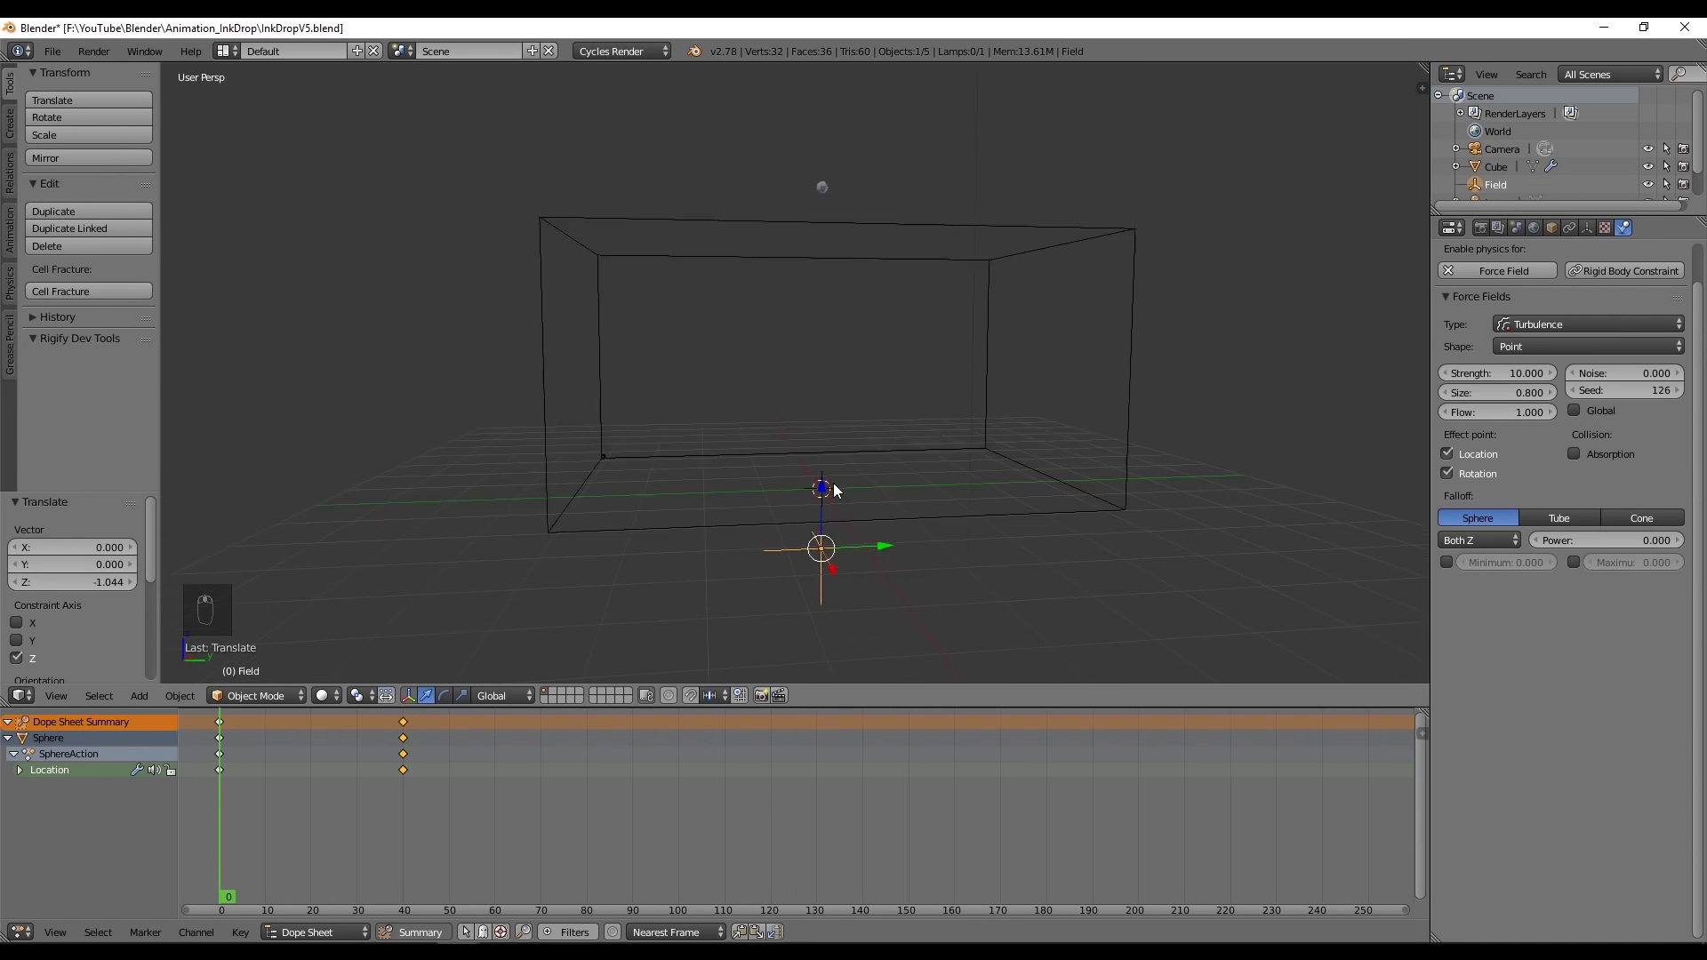
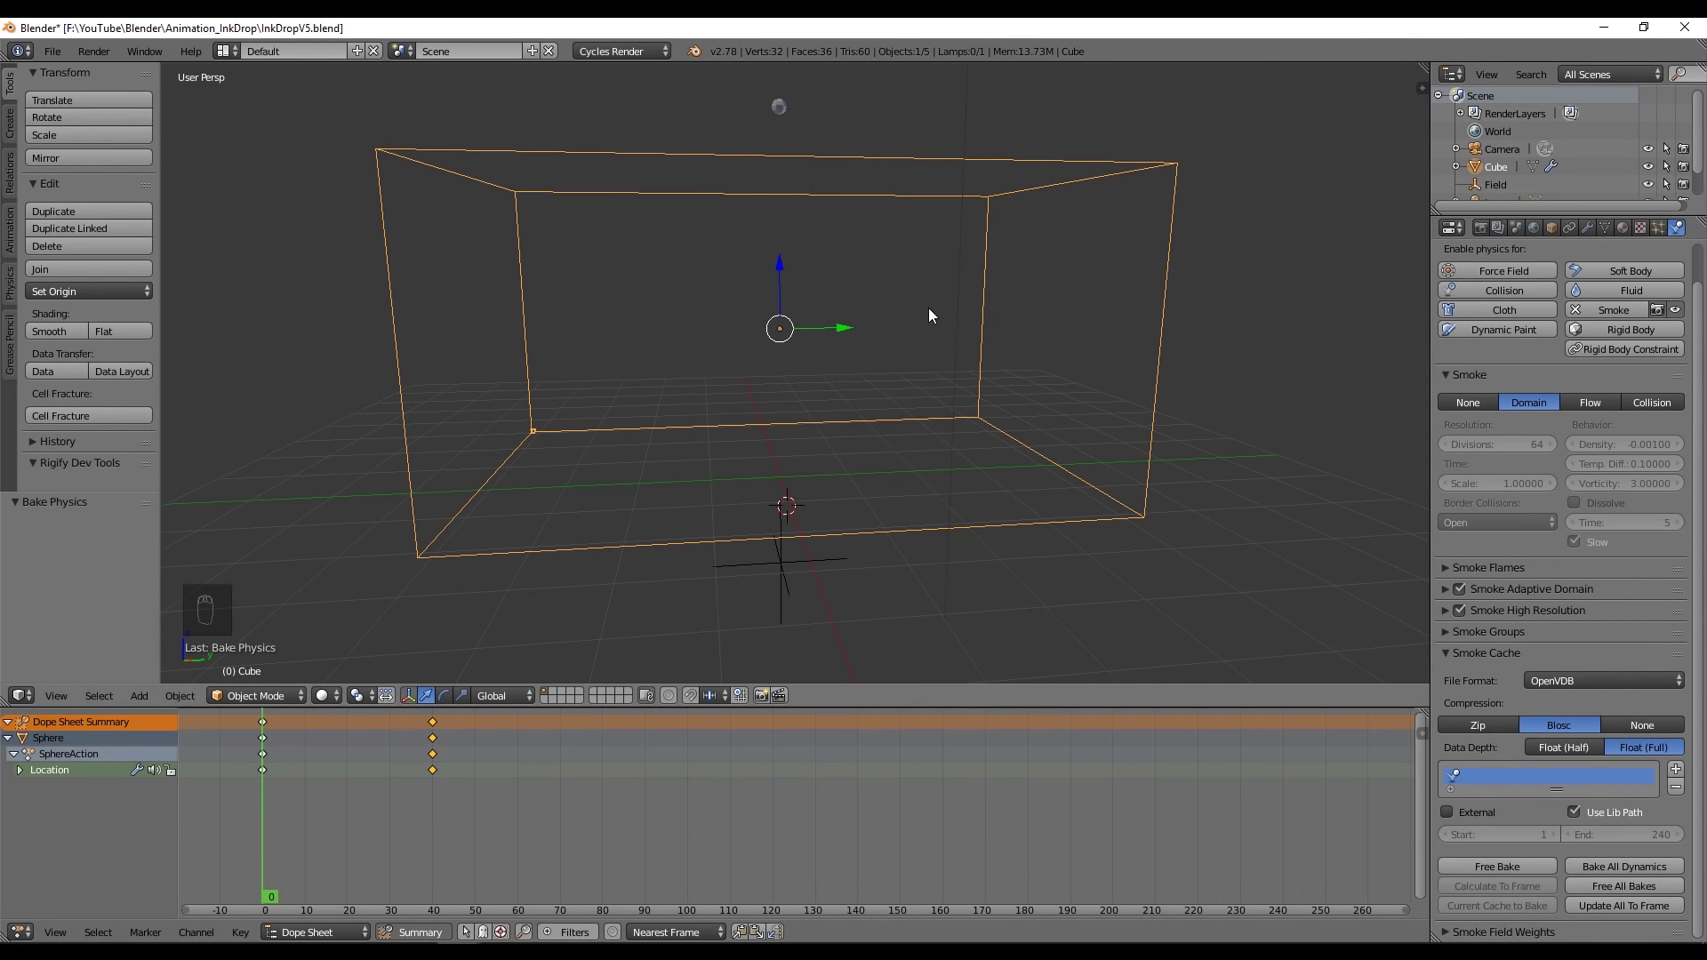
- Bake and play the turbulent smoke with field strength 12, scrub later frames, then return to frame 0
key("alt+a")
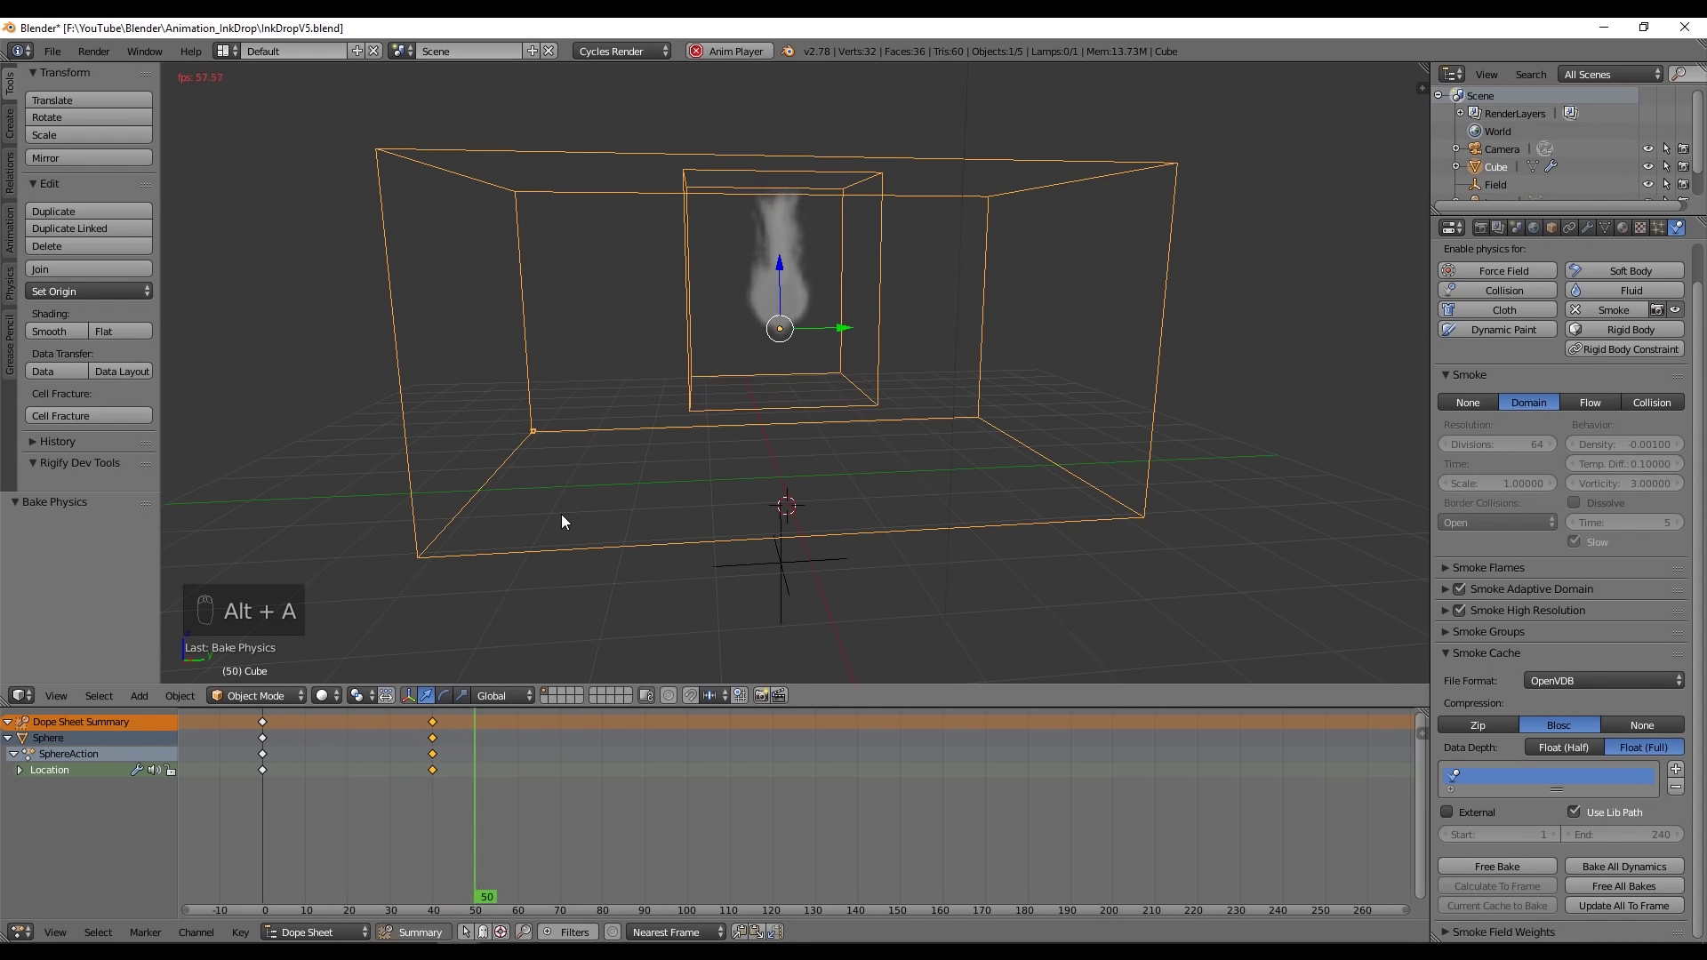
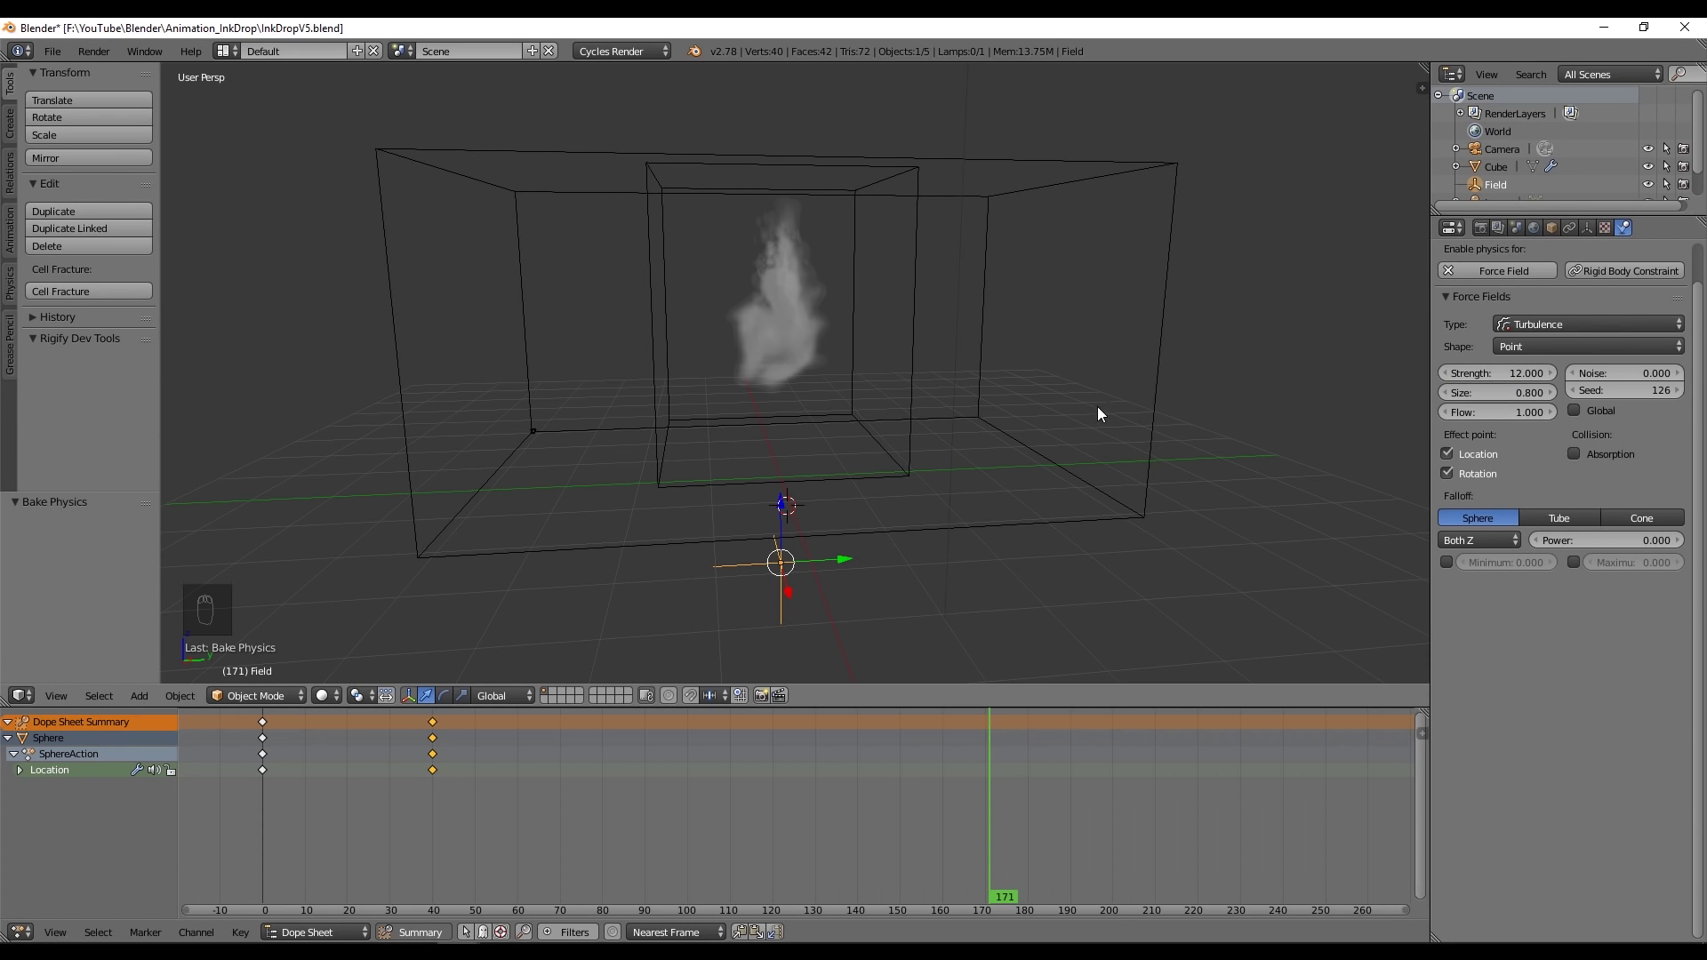
left_click_drag(843, 170, 912, 800)
left_click_drag(849, 803, 852, 725)
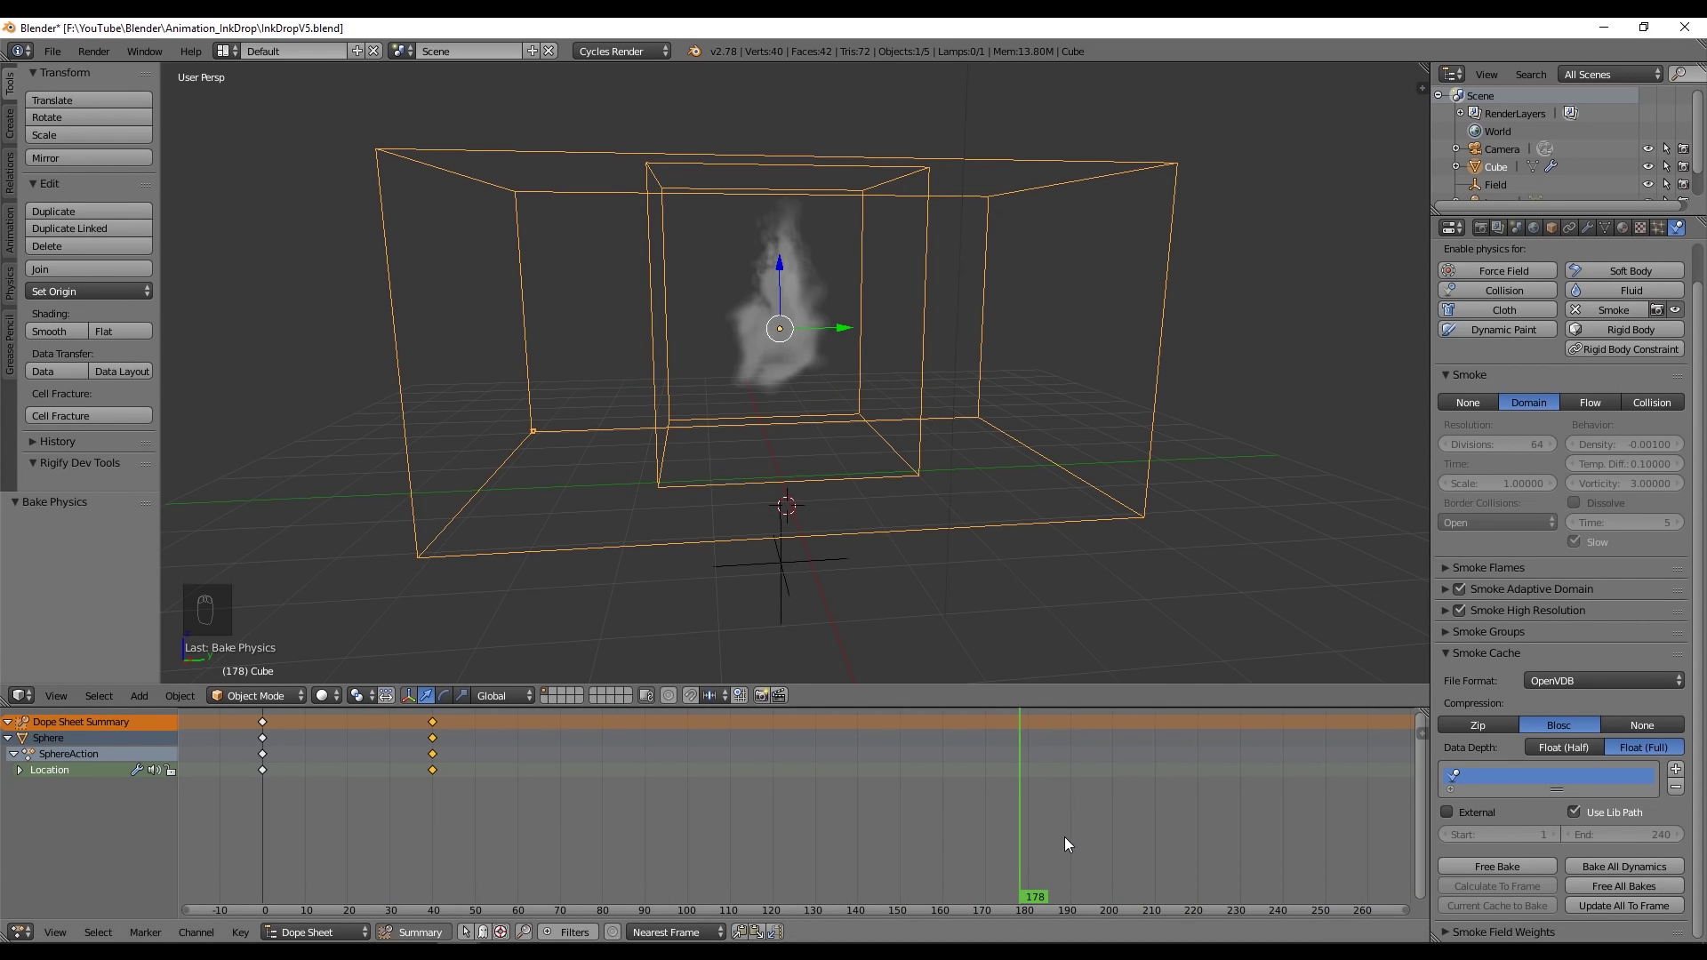
left_click_drag(839, 843, 809, 99)
- Keyframe the sphere's Flow Surface emission at several frames up to frame 30, then return to the start
middle_click(755, 109)
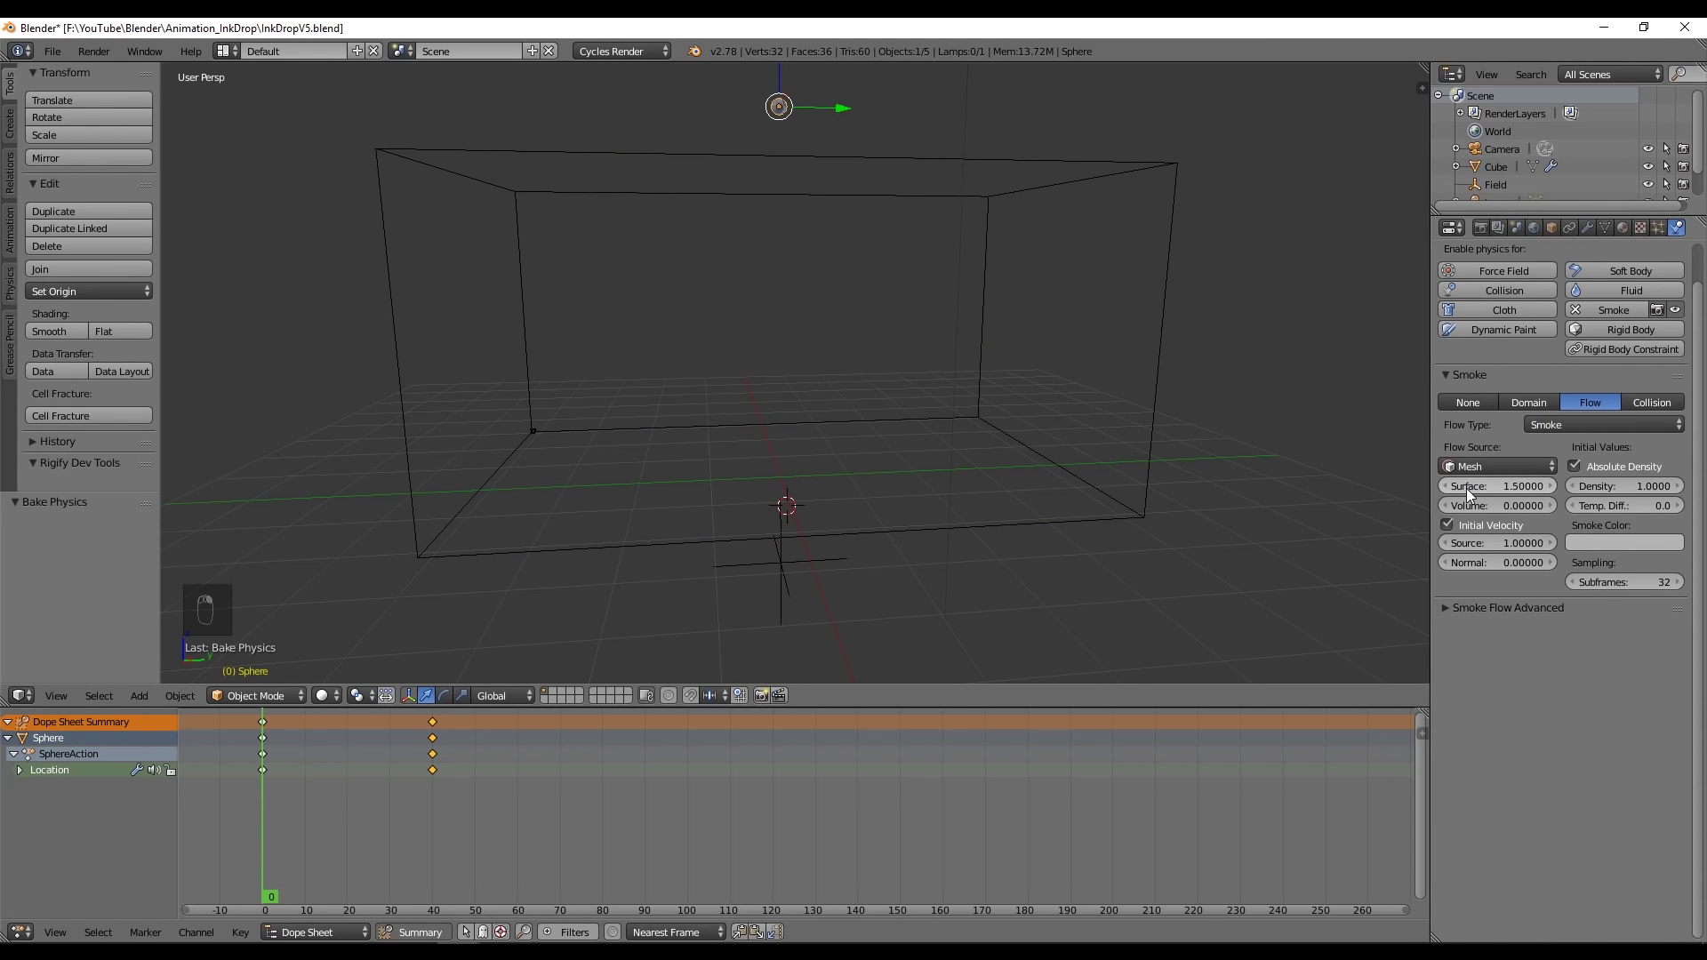
middle_click(1472, 493)
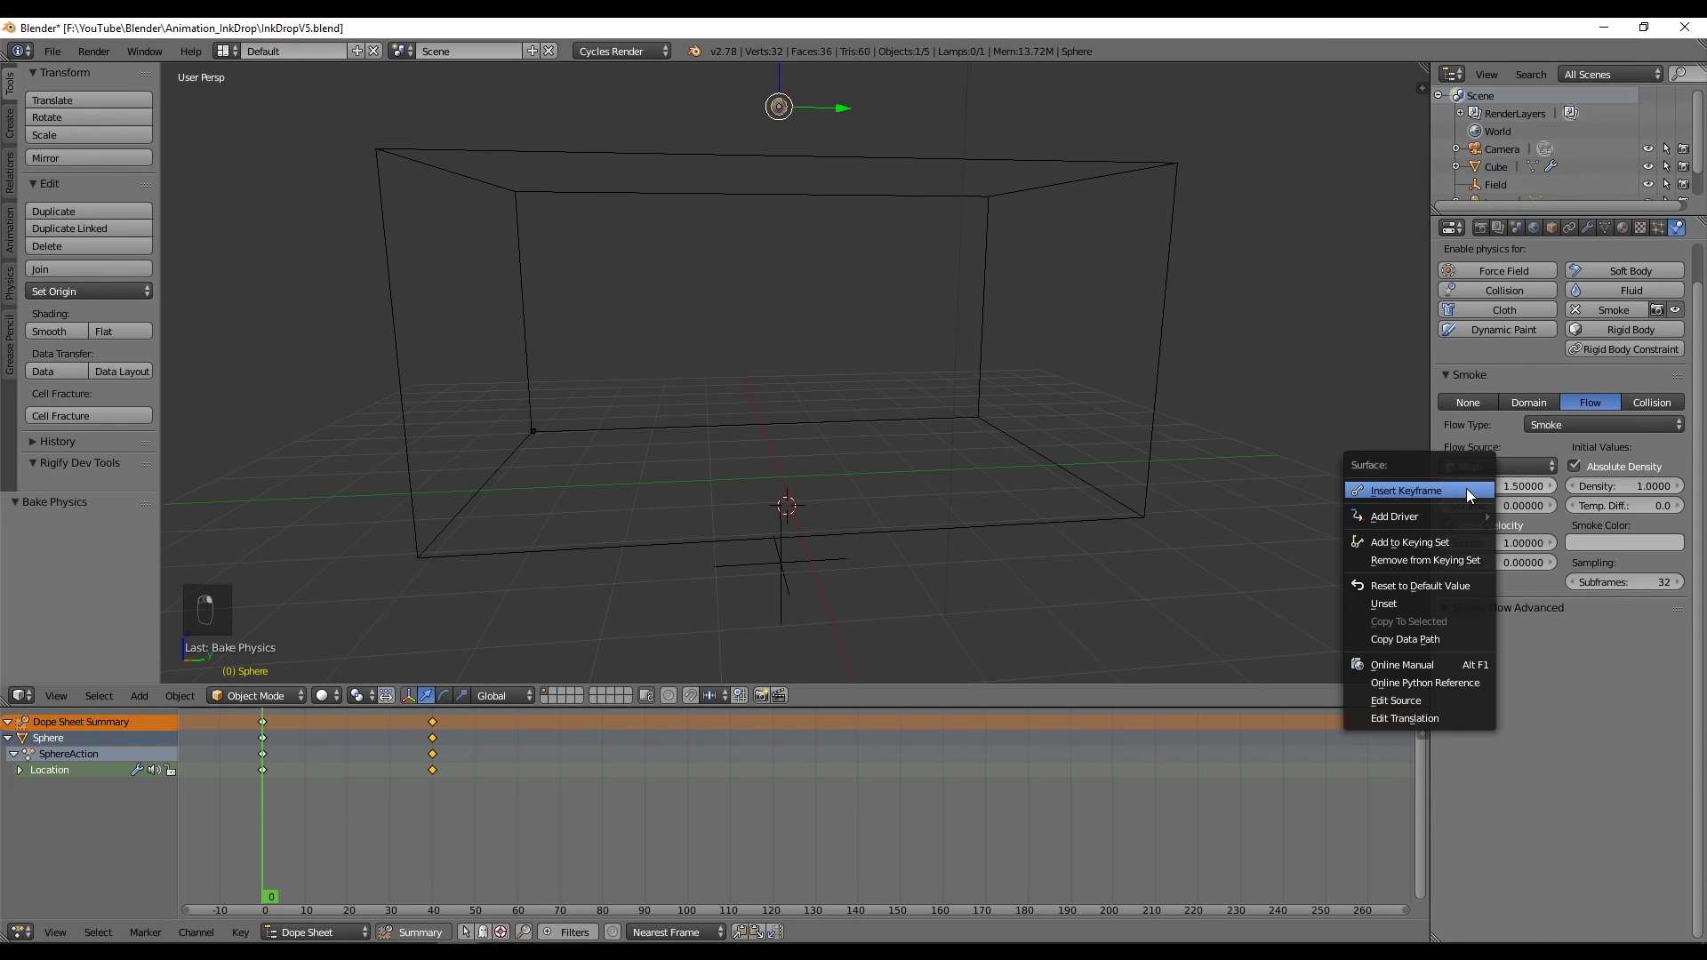
left_click(282, 777)
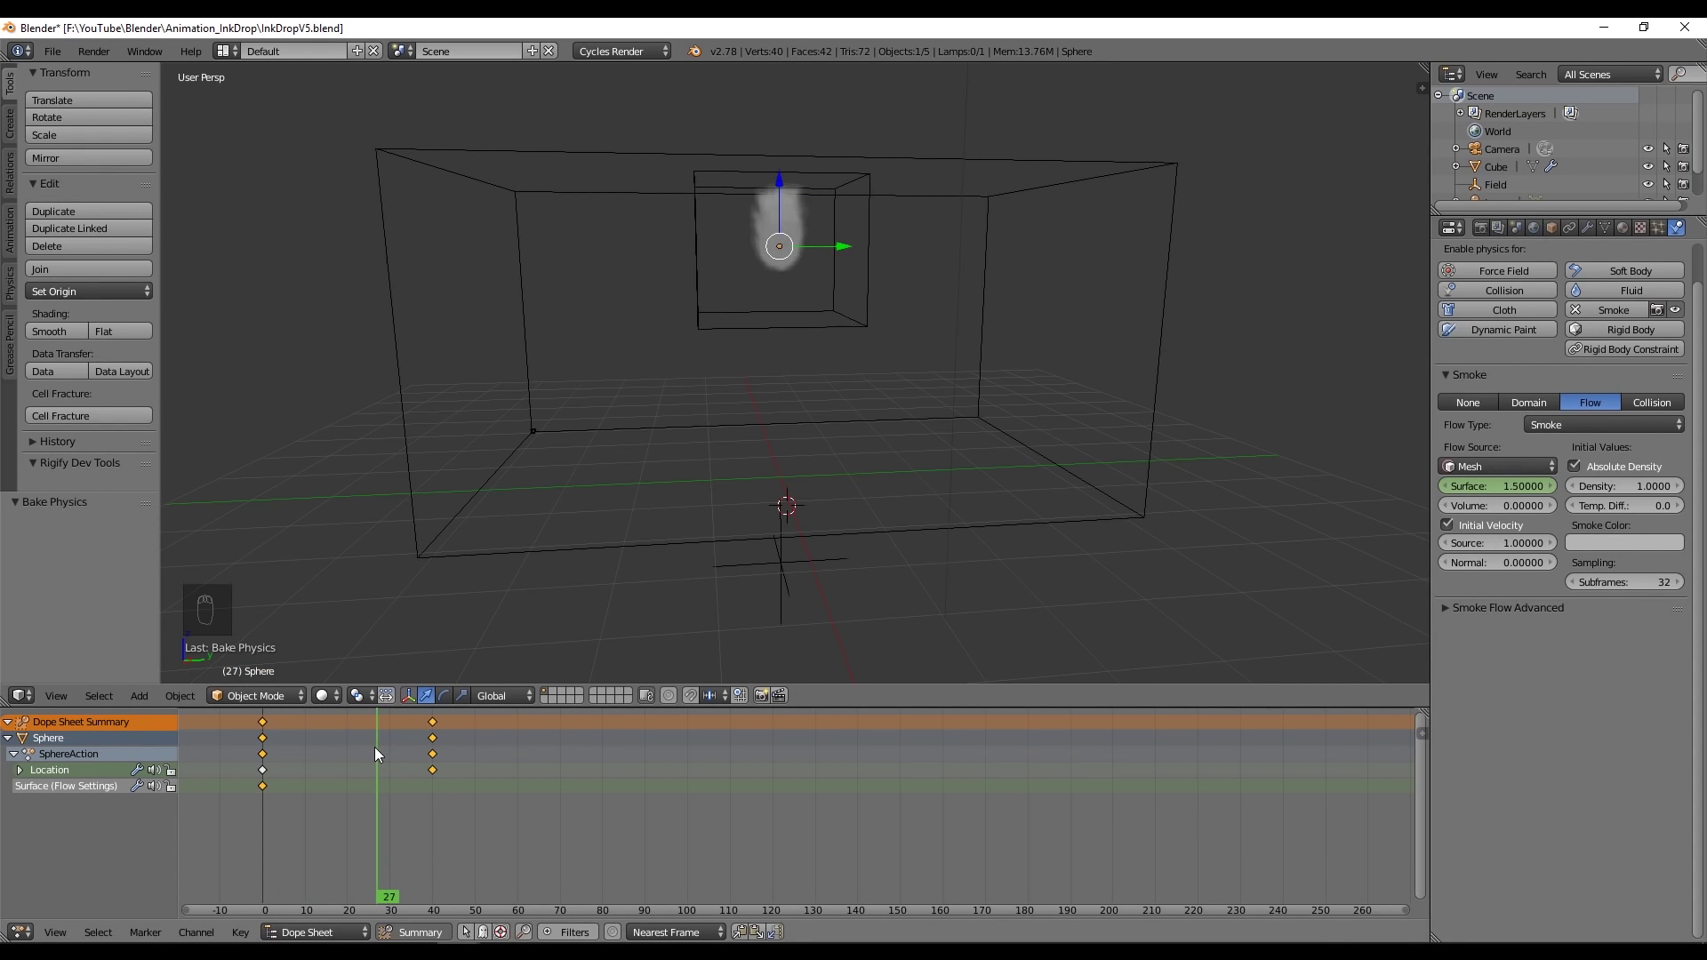
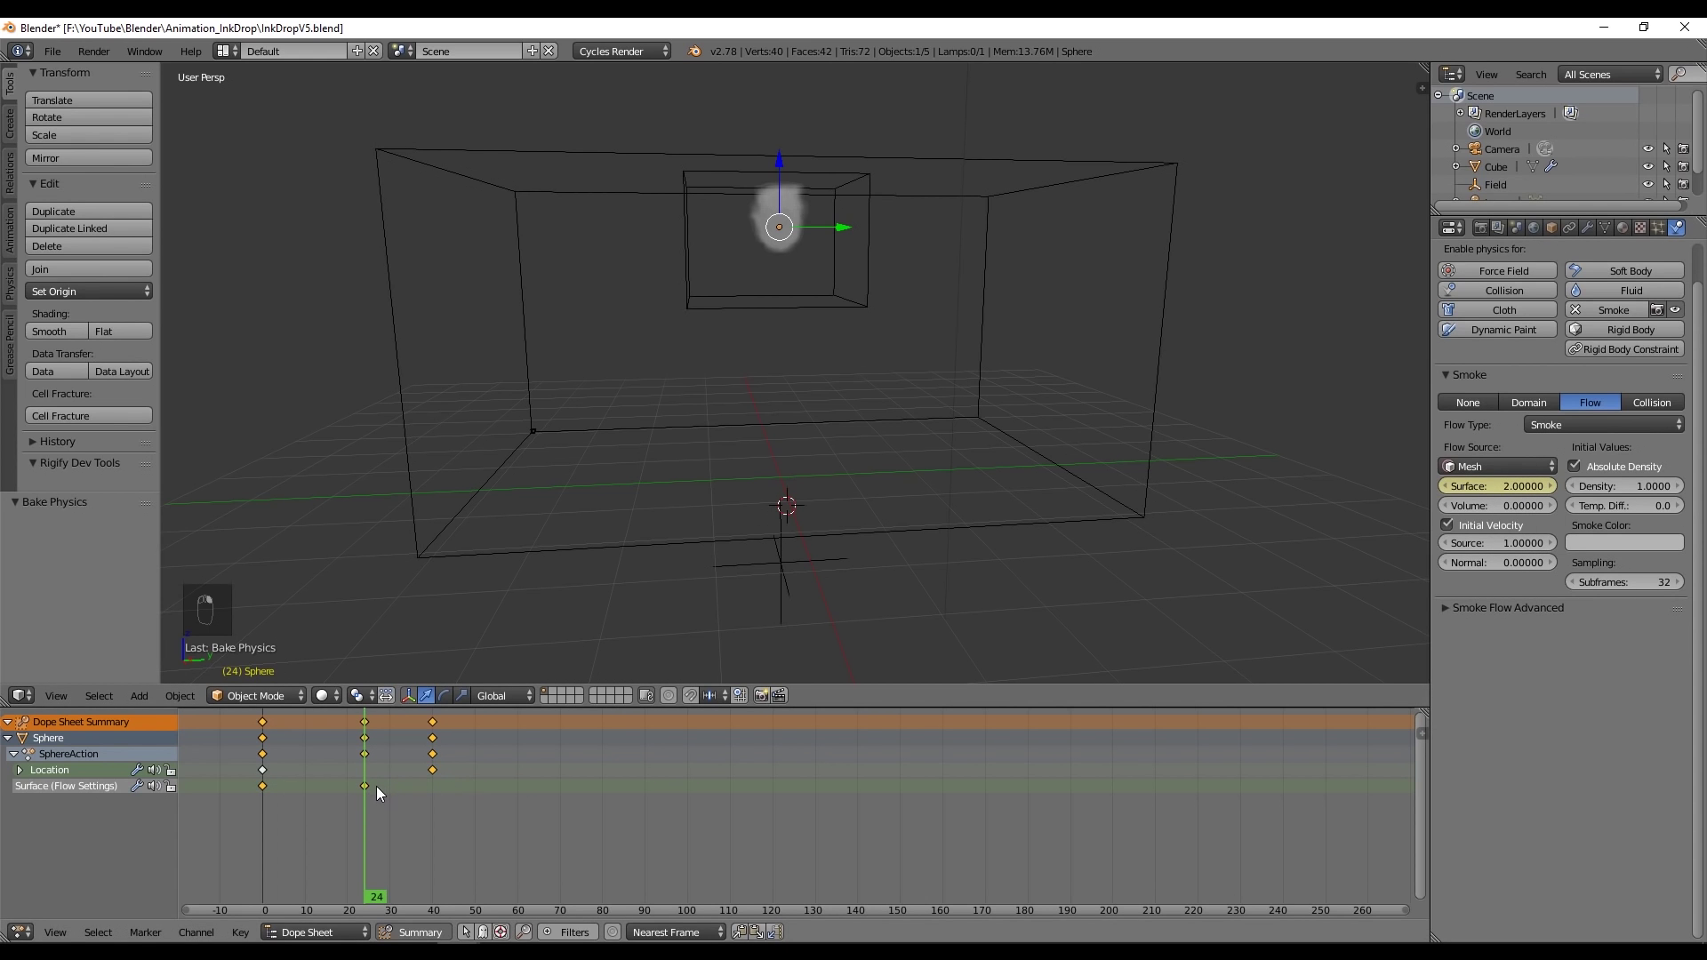
left_click_drag(390, 786, 503, 769)
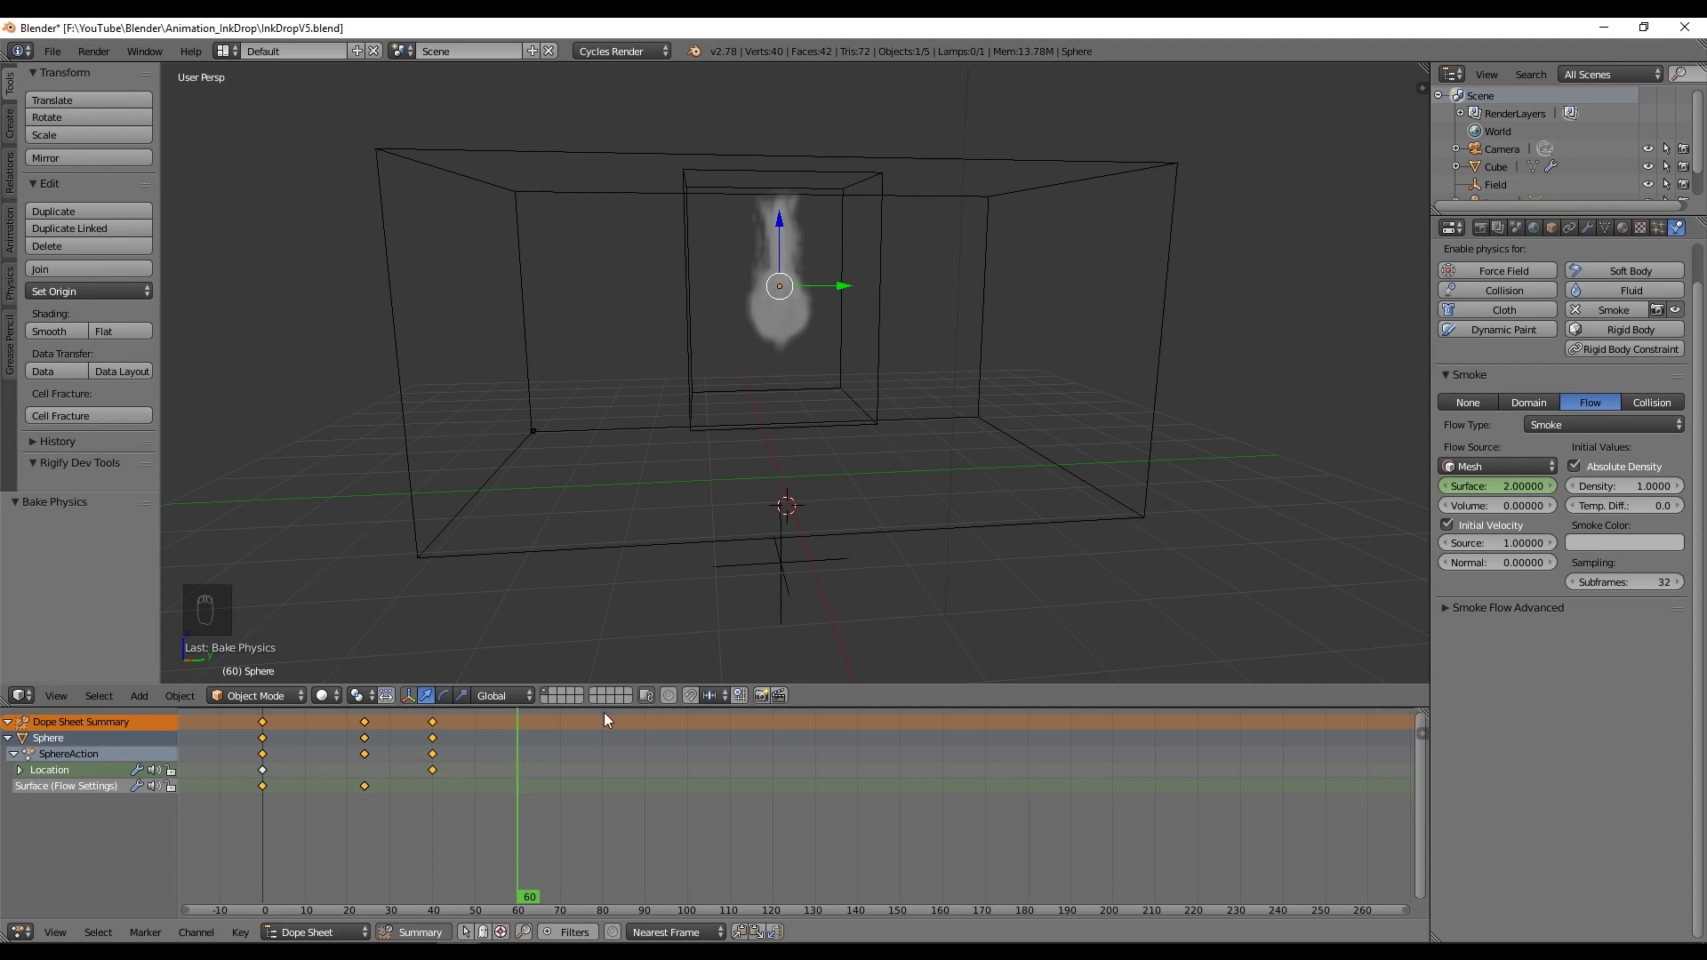
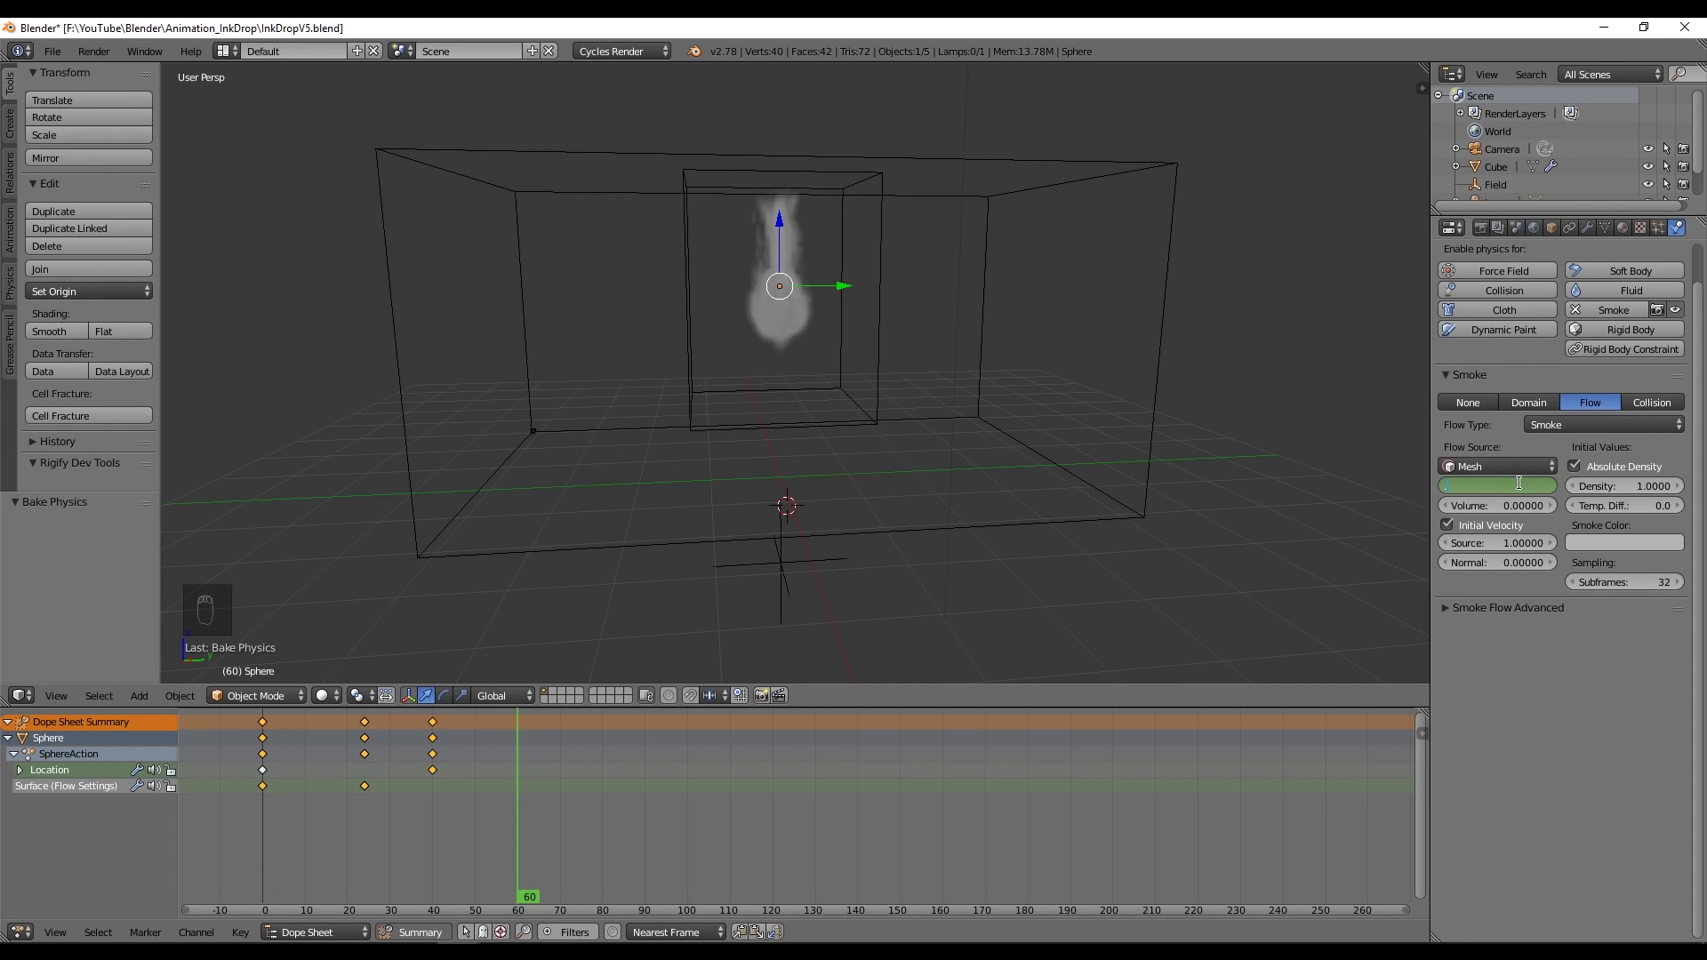
left_click_drag(1526, 488, 520, 769)
middle_click(519, 769)
left_click_drag(398, 759, 418, 740)
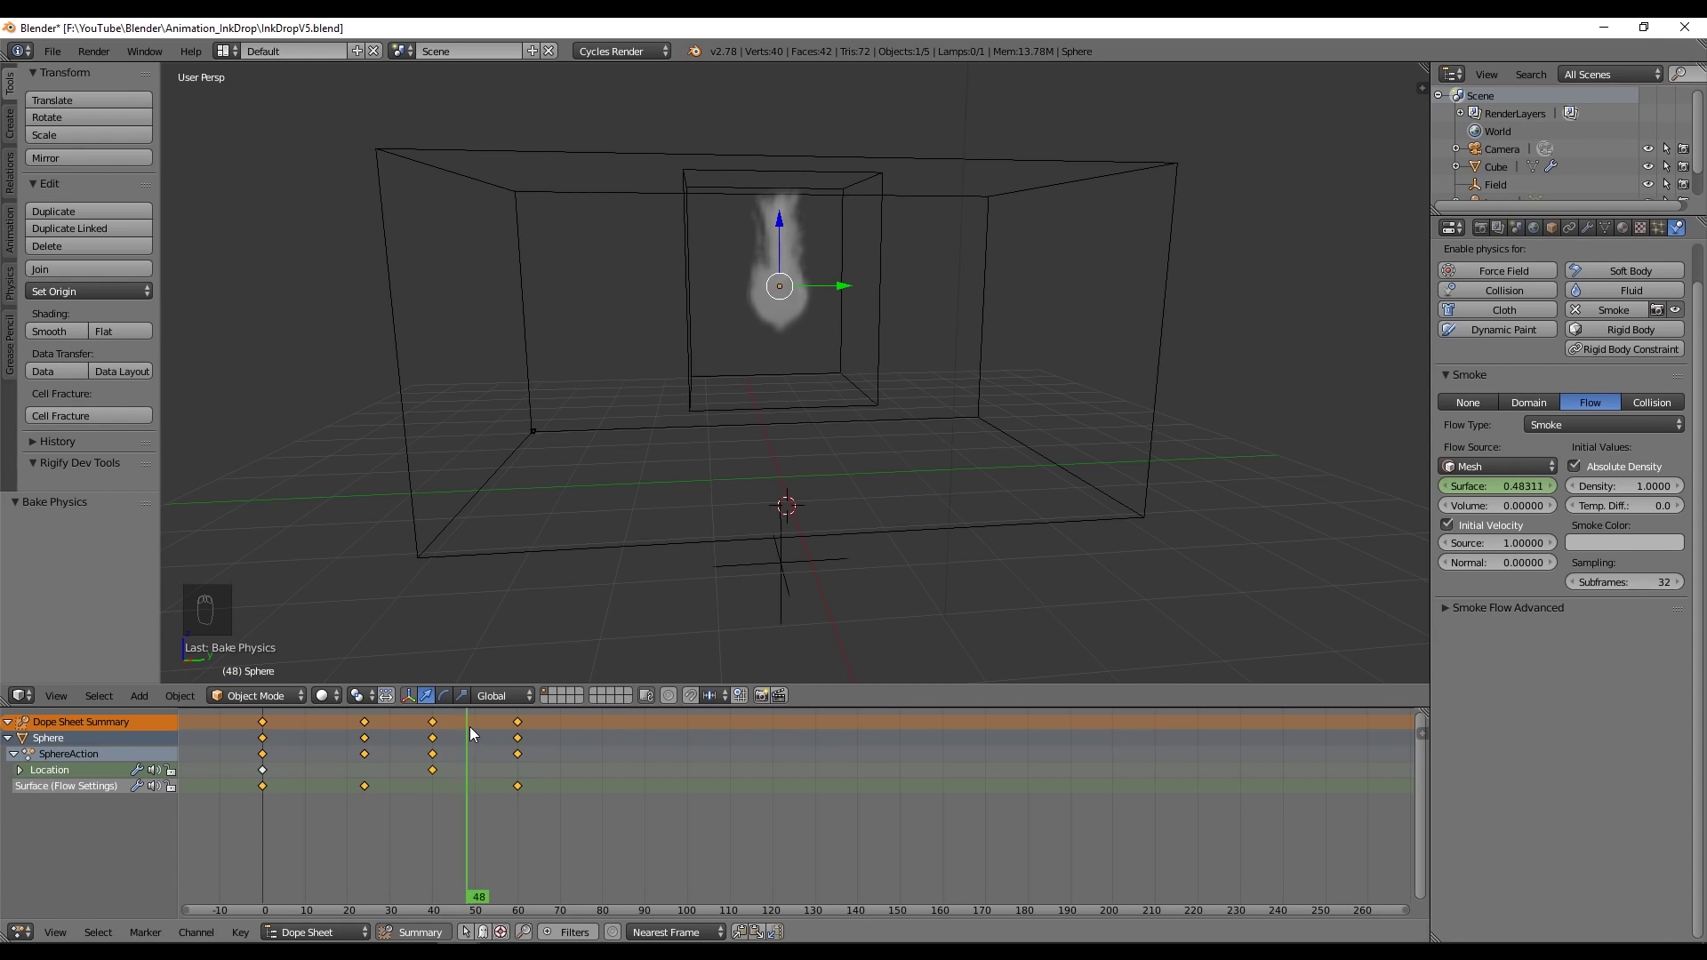
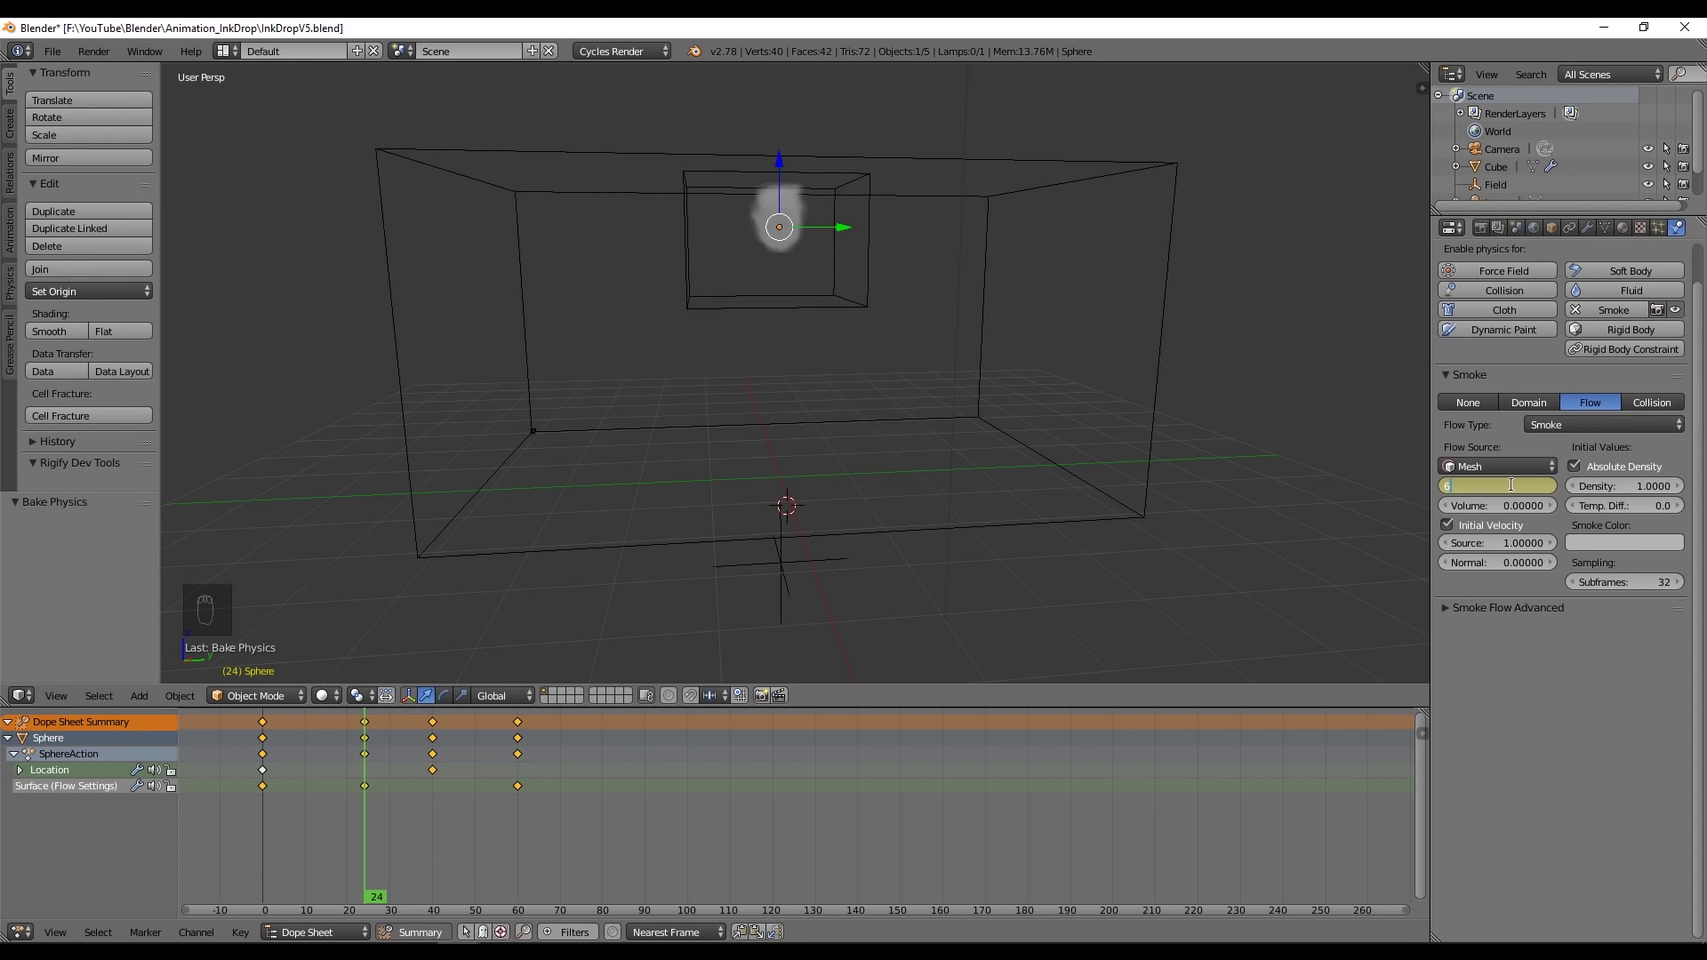
left_click(339, 740)
left_click(310, 923)
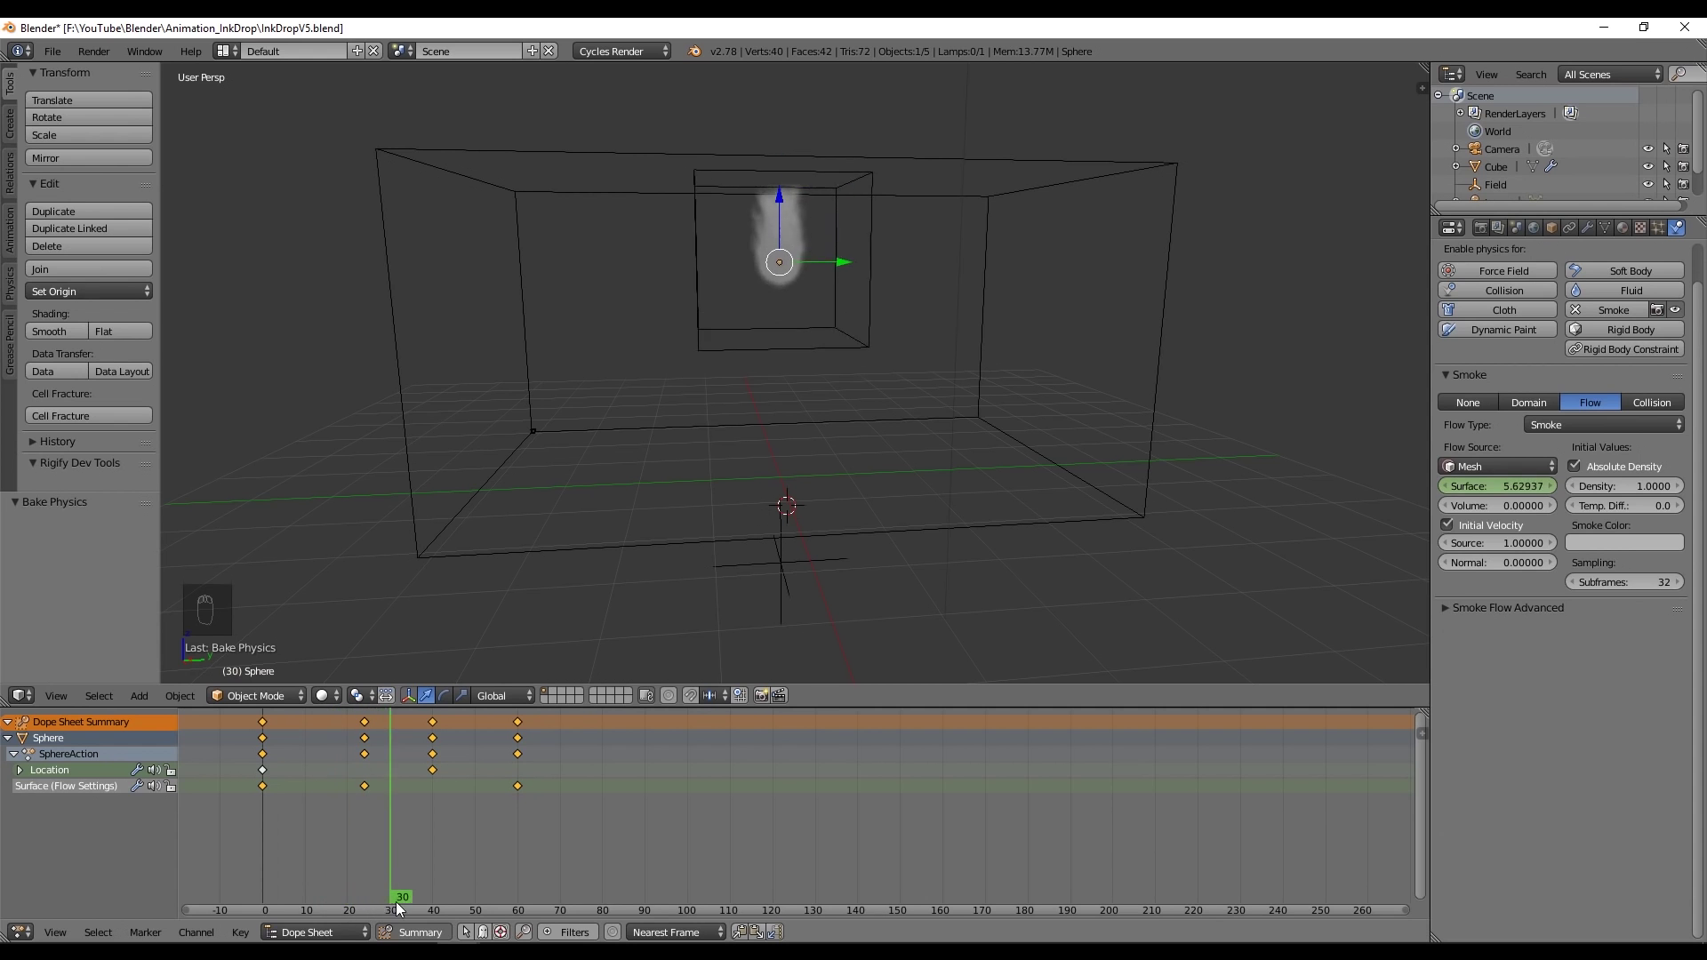
left_click_drag(360, 800, 901, 346)
- Stretch the Cube domain along Z and lower it slightly, then reselect the emitter sphere
key("s")
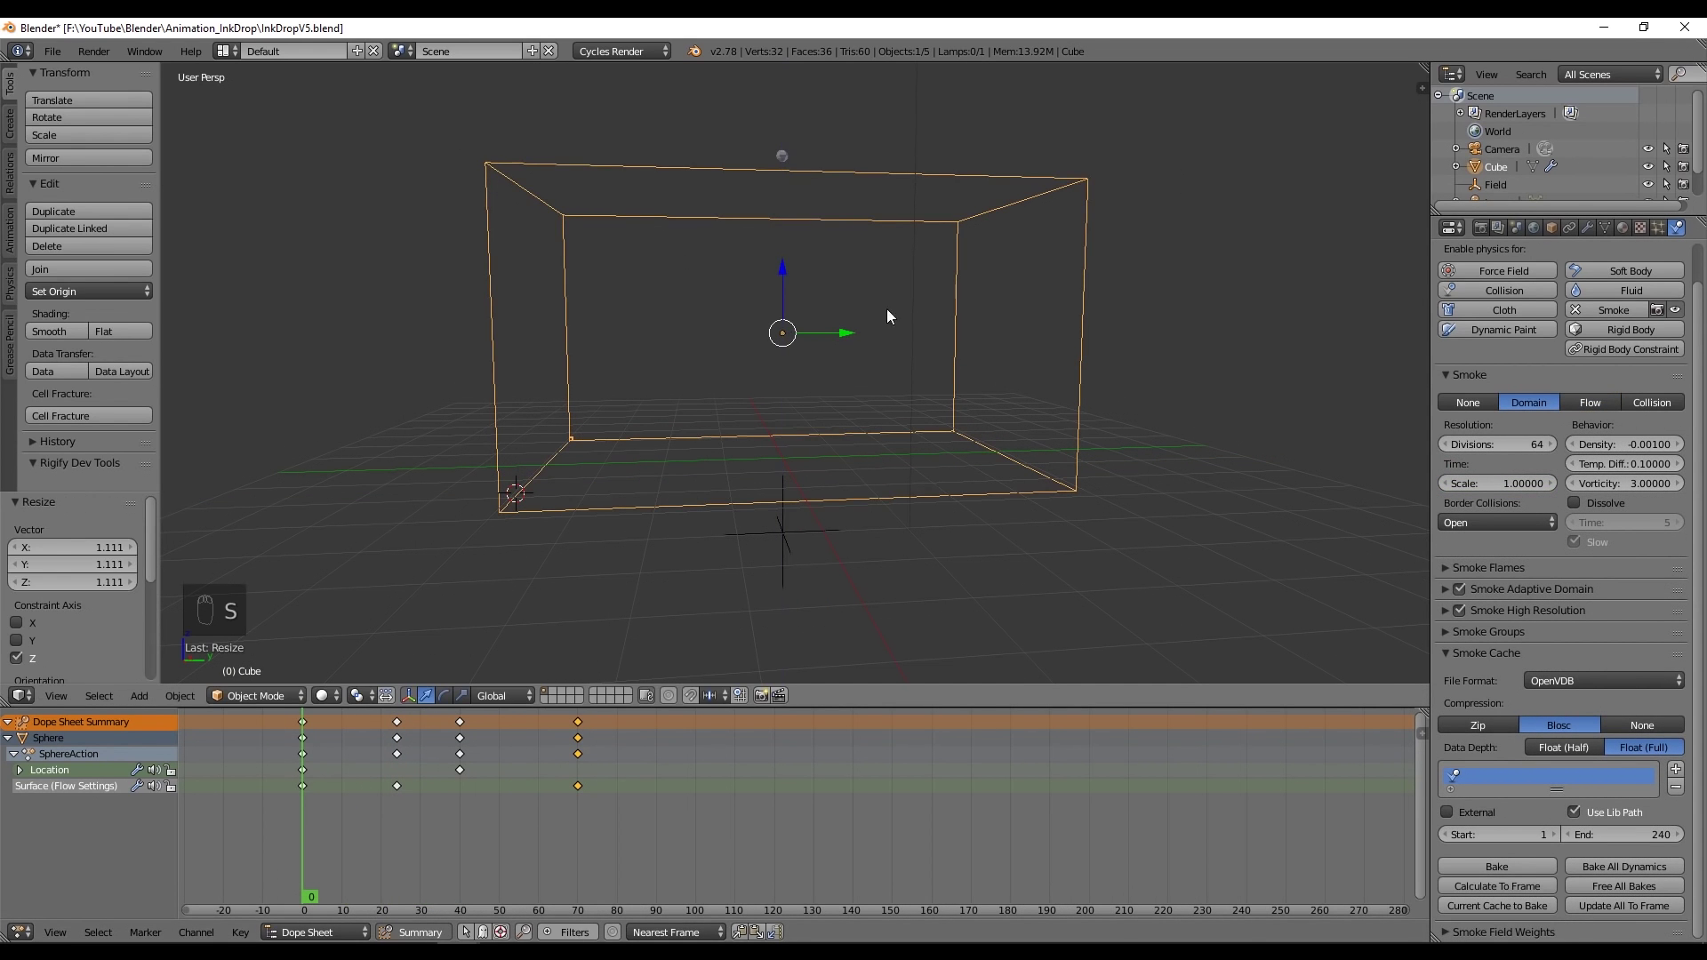
left_click_drag(788, 294, 963, 358)
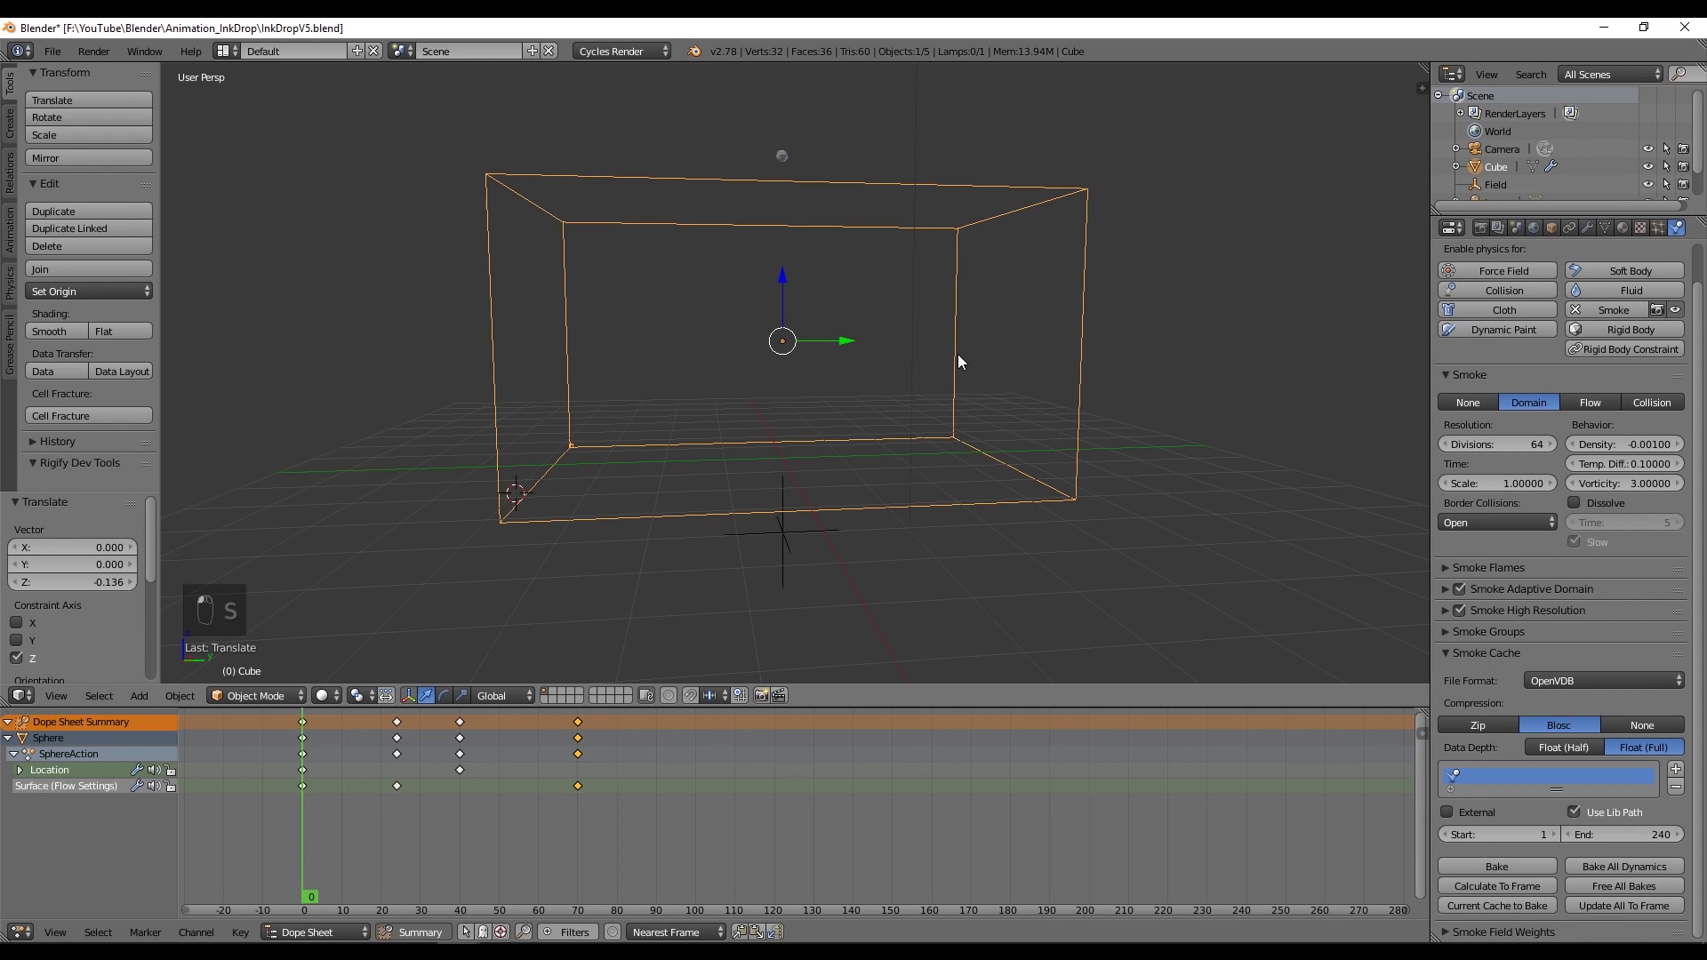
left_click(948, 359)
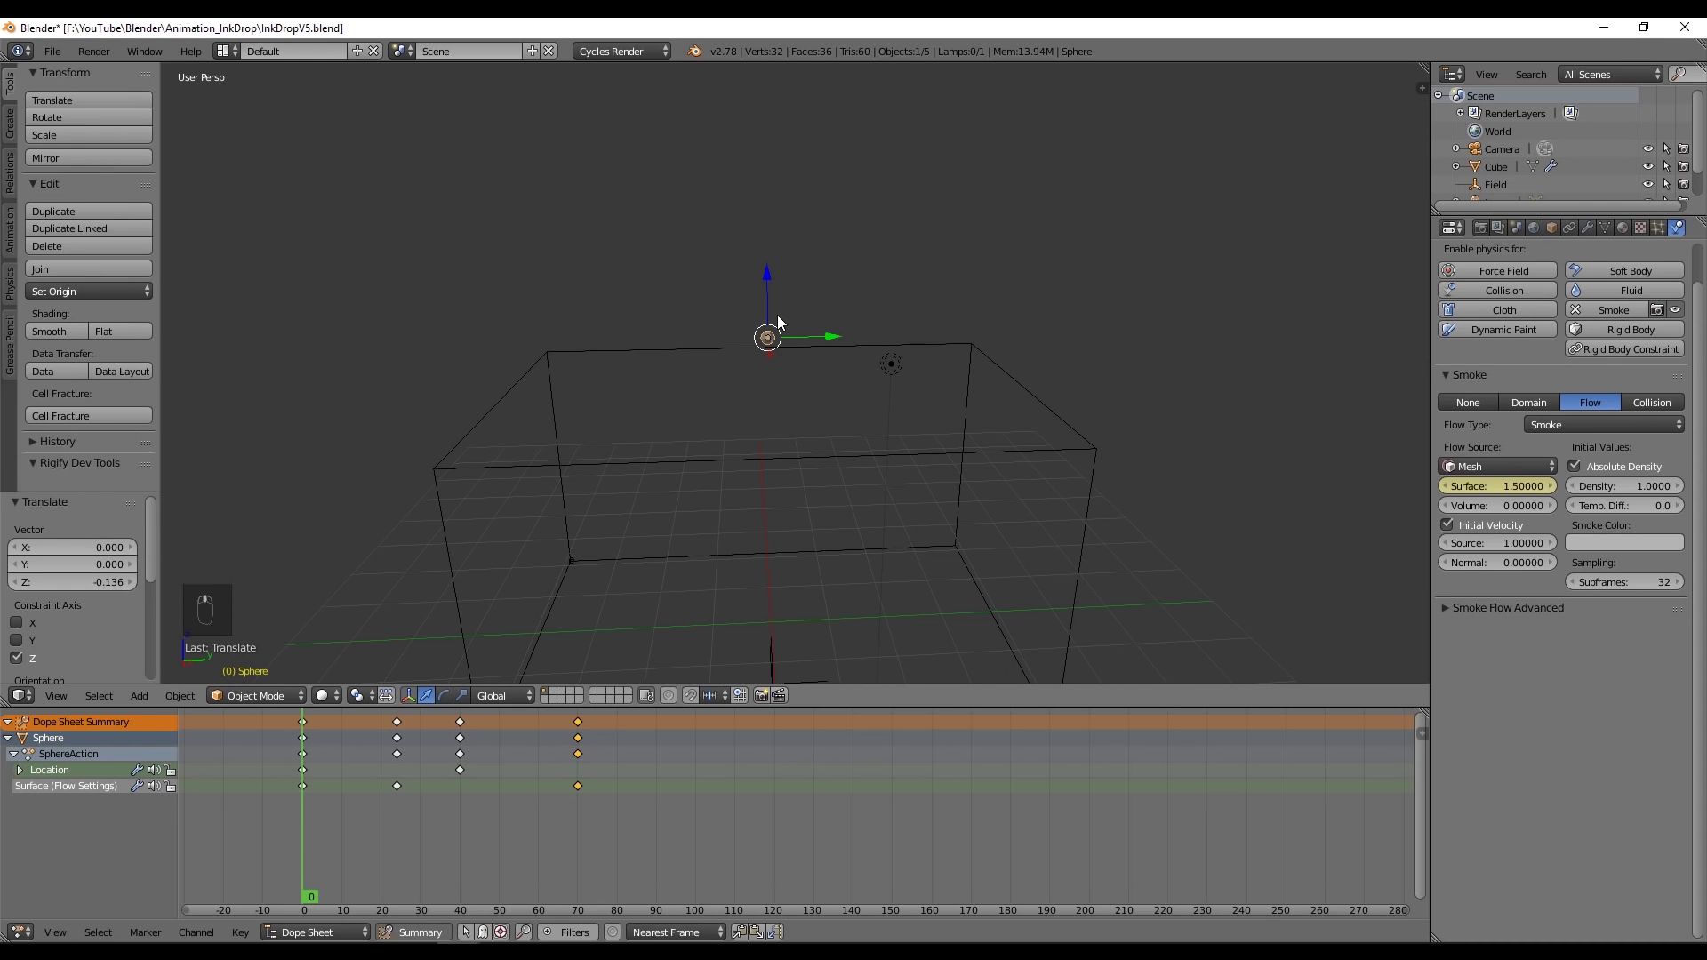
- Align the camera to a front view of the domain, rotate it and raise it to frame the box
left_click_drag(747, 359, 614, 433)
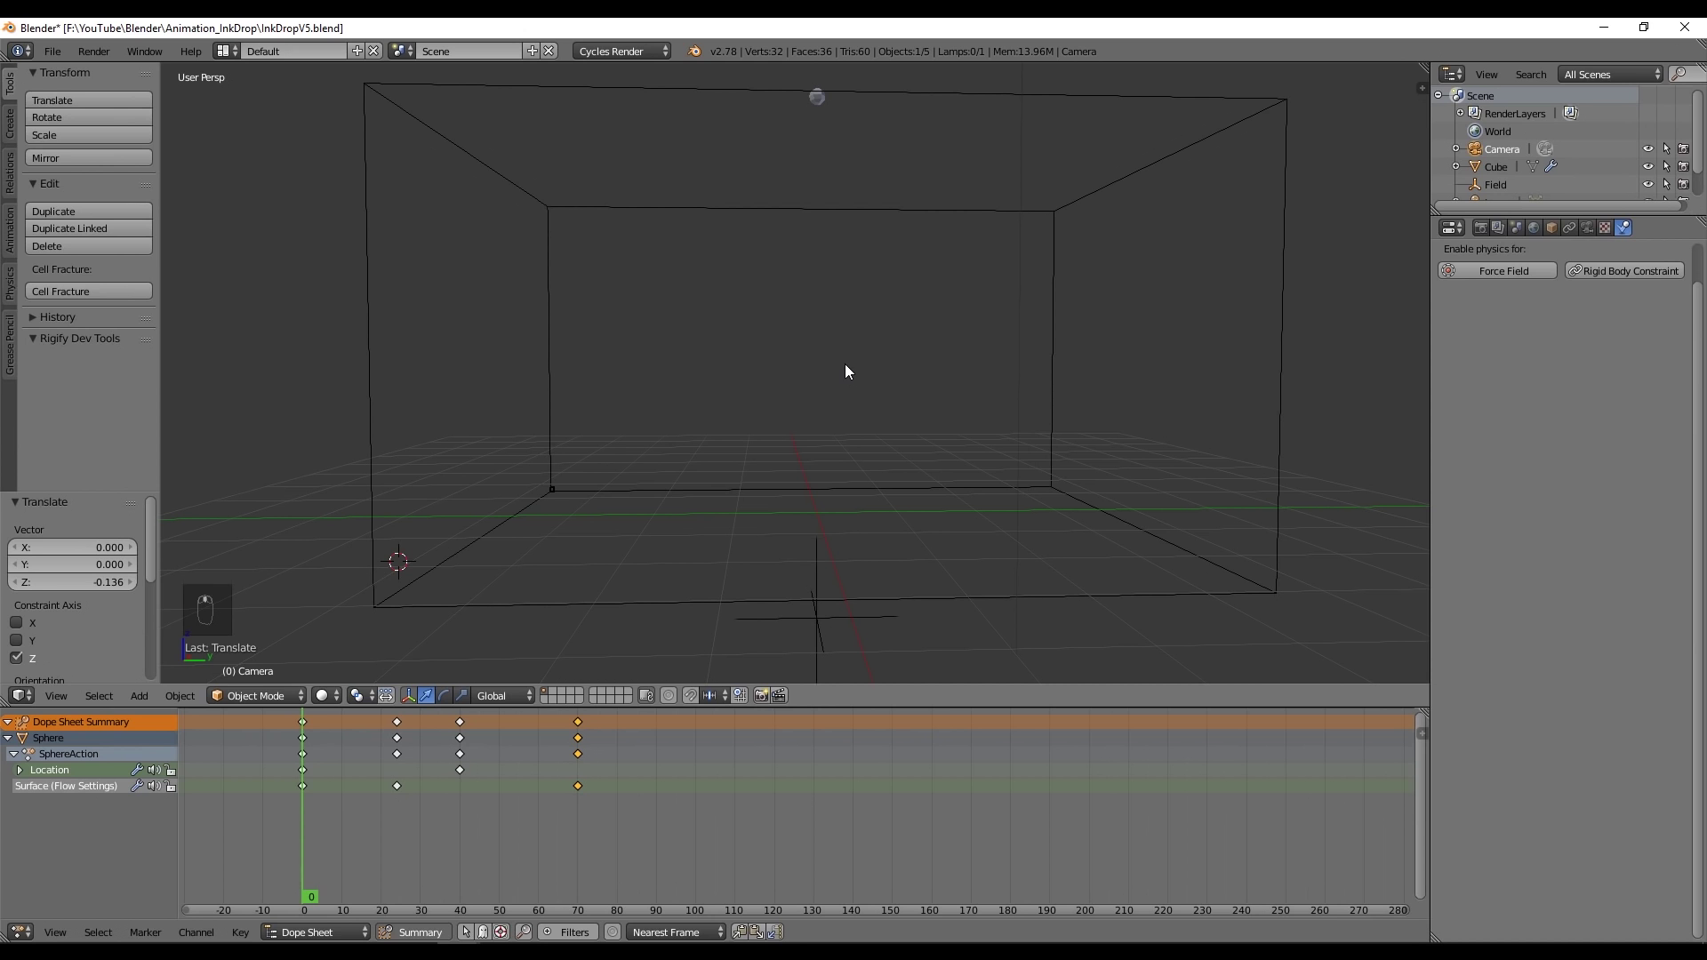
key("ctrl+alt+KP_0")
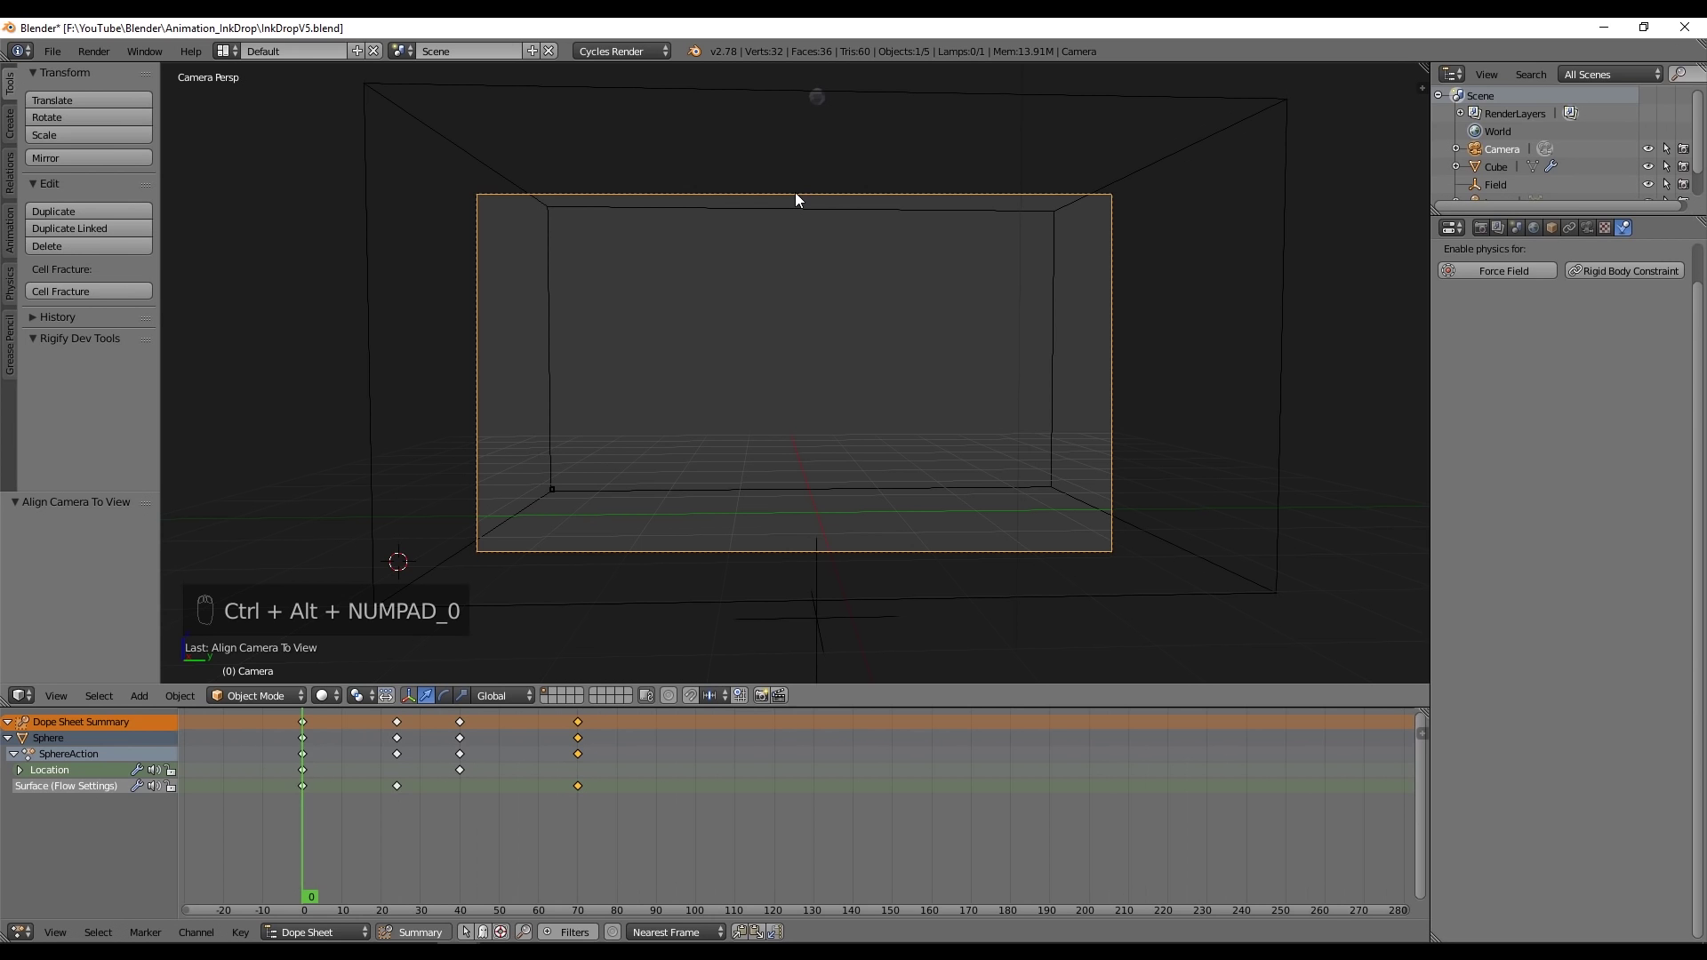
key("r")
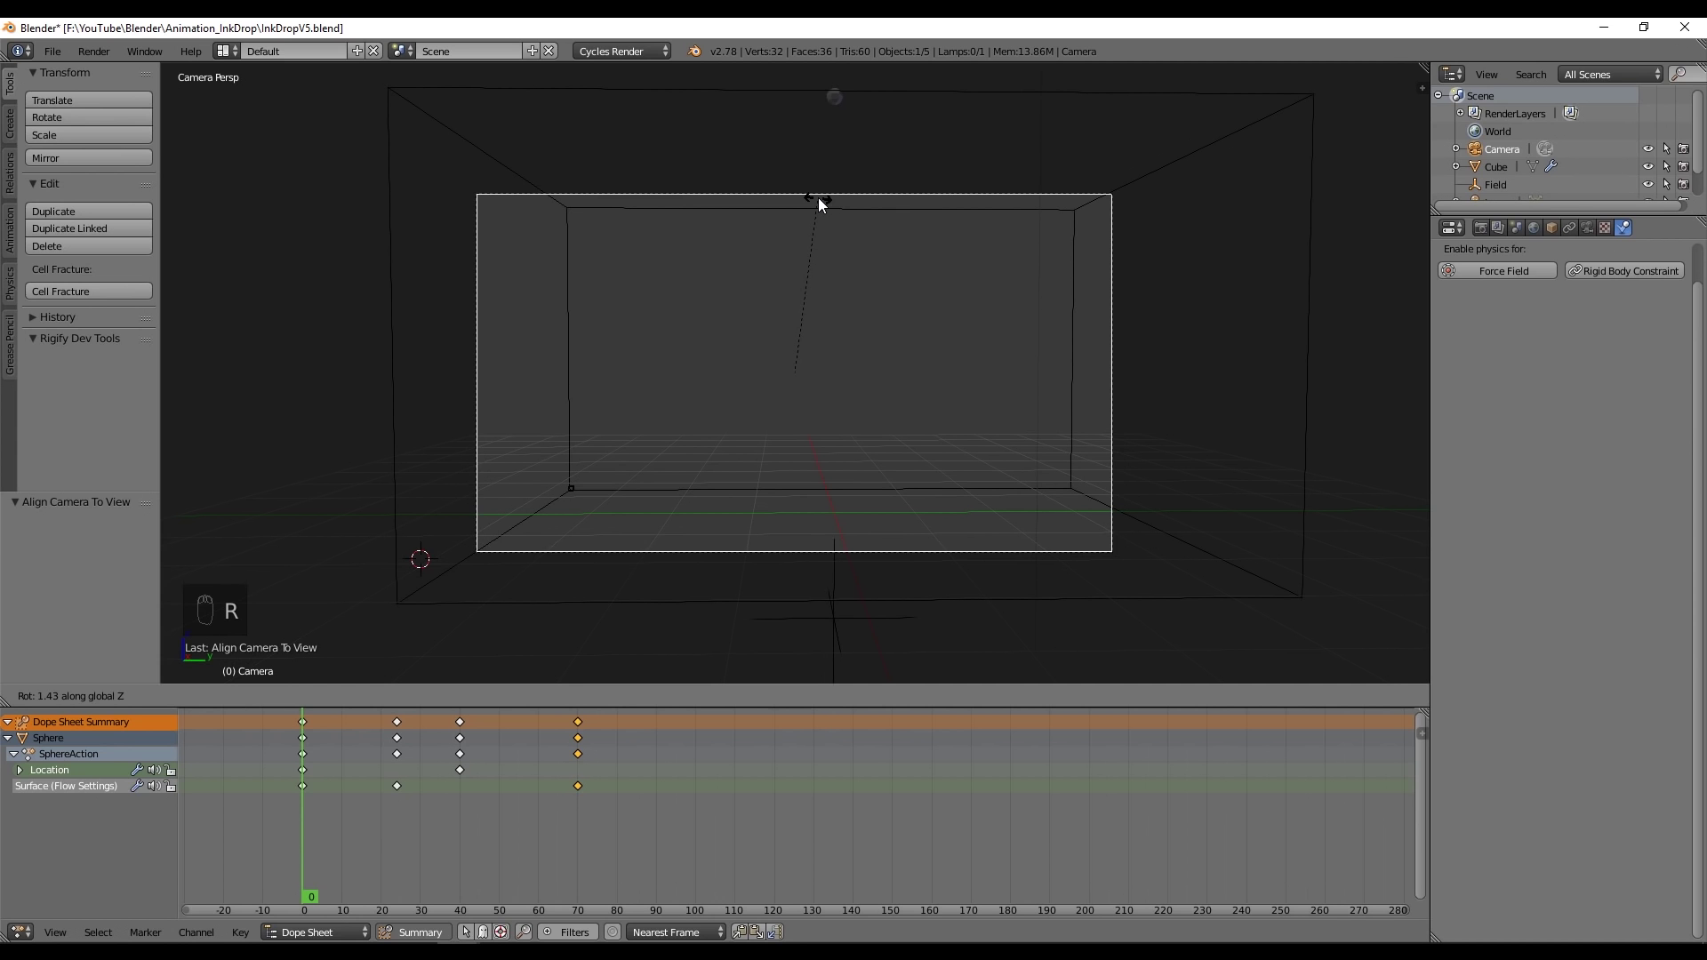
key("g")
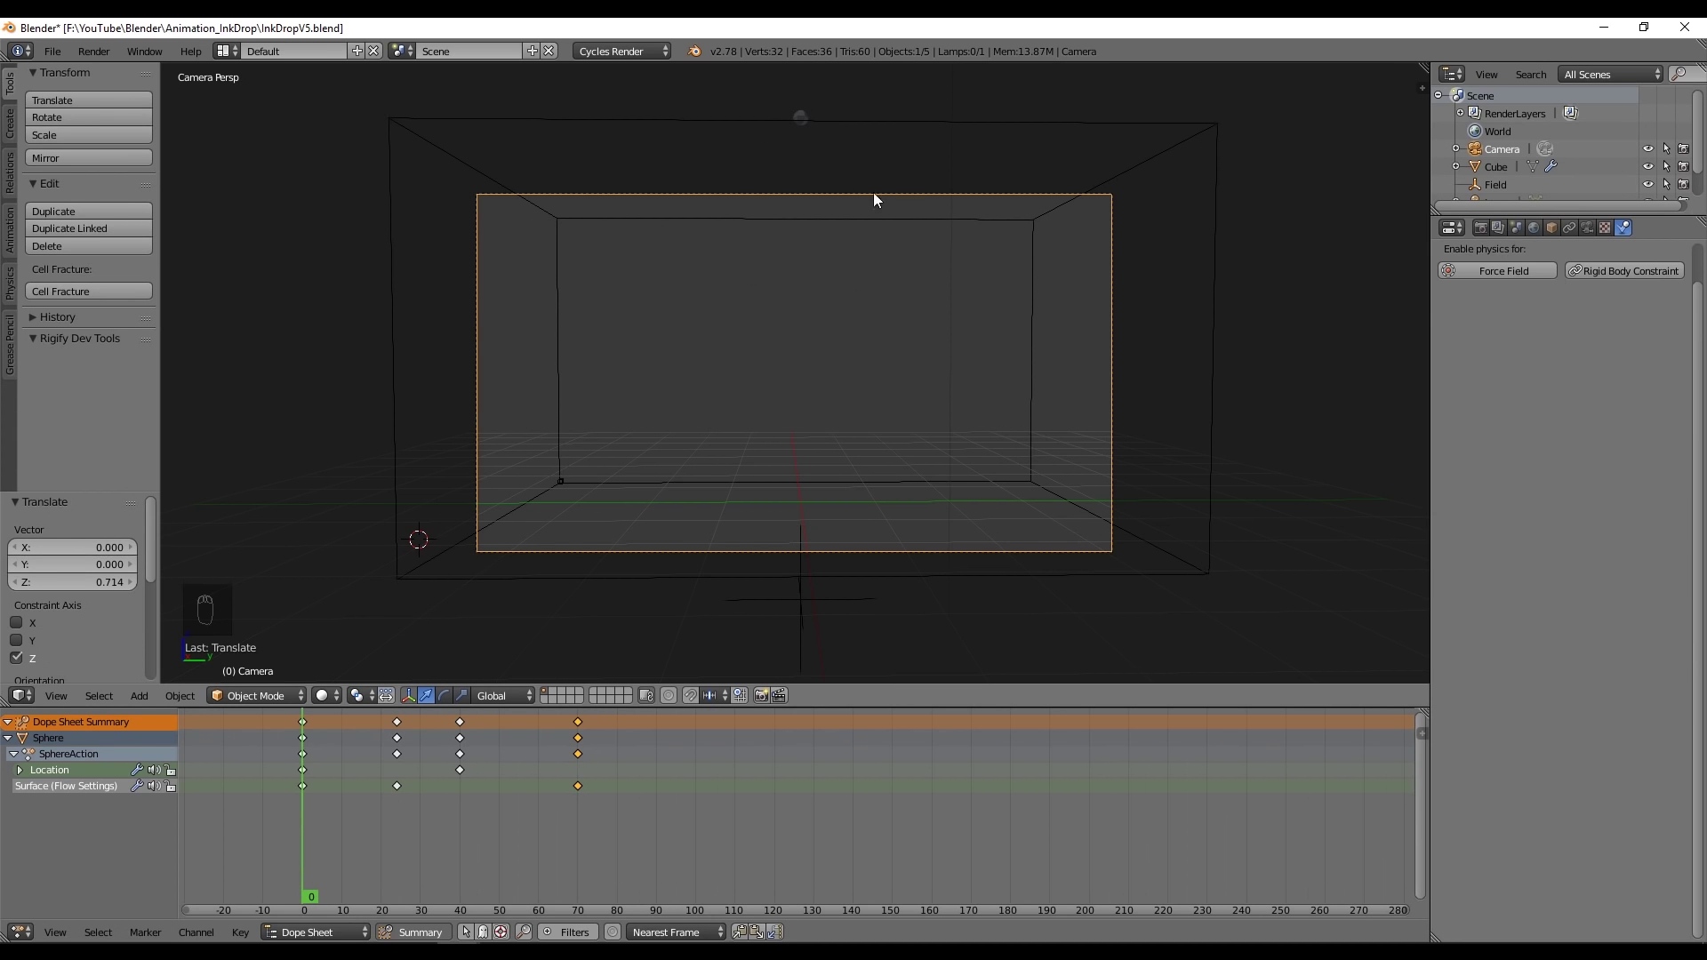
- Check the framing through the camera view, play the smoke, and return to the first frame
left_click_drag(1592, 234, 1351, 408)
middle_click(1351, 407)
left_click(1323, 537)
key("KP_0")
key("alt+a")
key("alt+a")
key("s")
left_click(951, 277)
key("shift+Left")
- From a top view, duplicate the sphere as Sphere.001, move it along Y and keyframe its location at several frames
middle_click(742, 278)
key("KP_7")
key("KP_5")
key("shift+d")
key("ctrl+z")
key("g")
key("i")
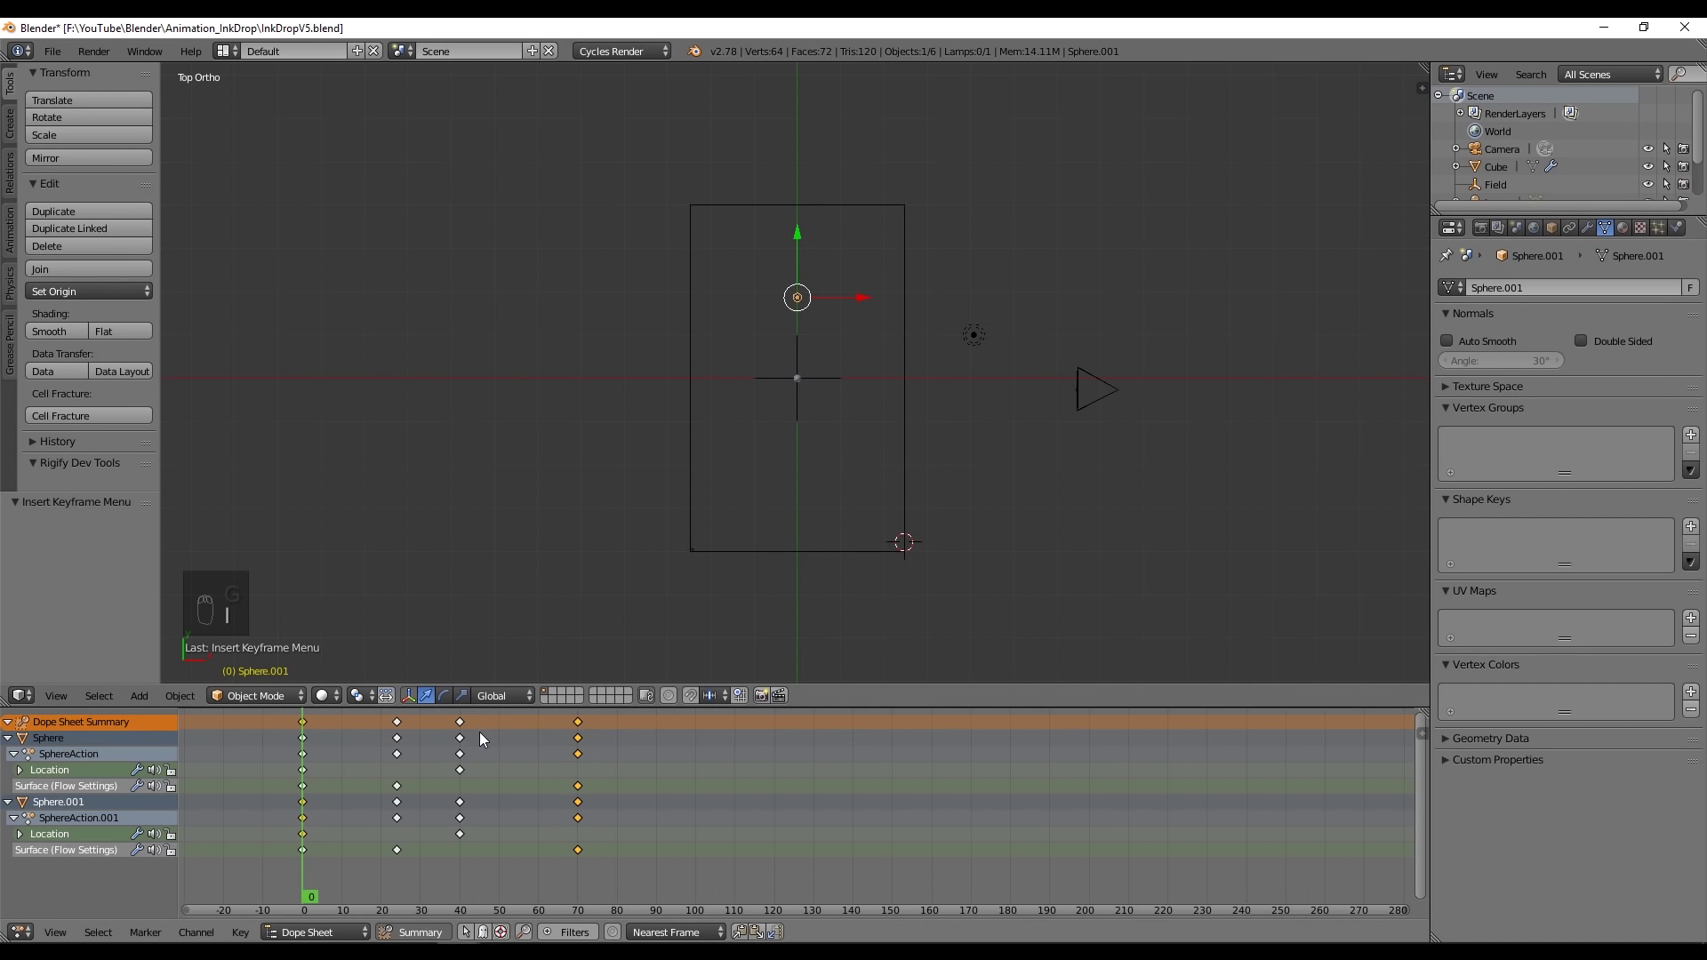
left_click_drag(475, 743, 454, 736)
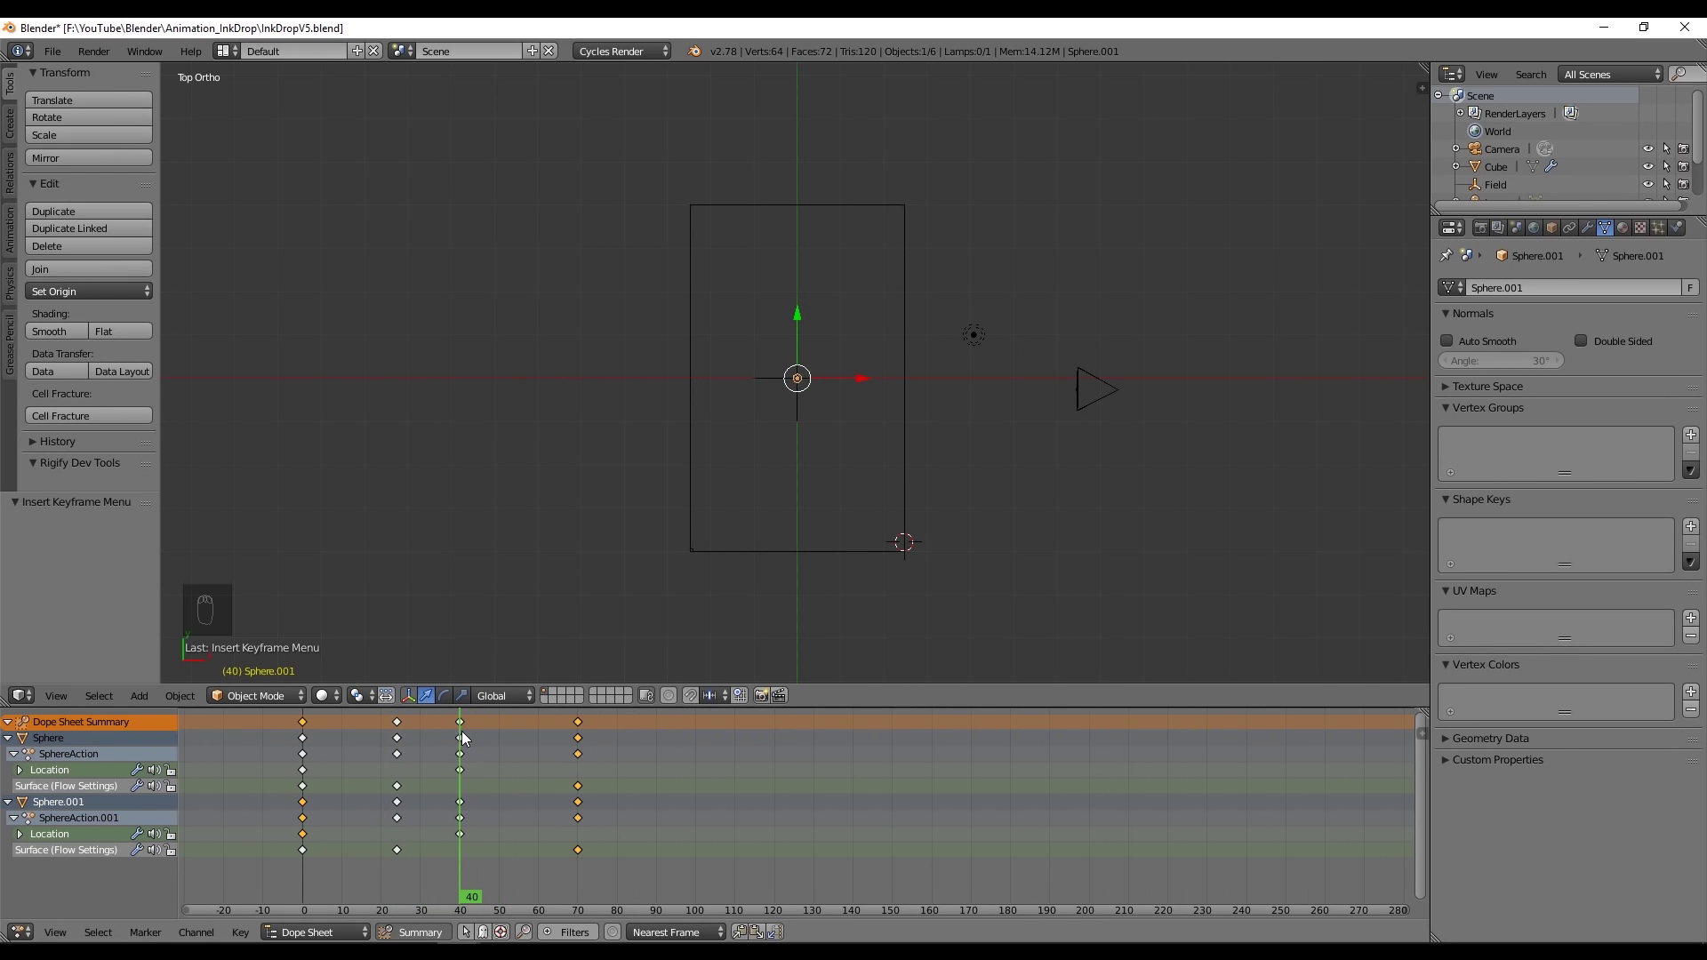
left_click_drag(799, 331, 807, 245)
key("i")
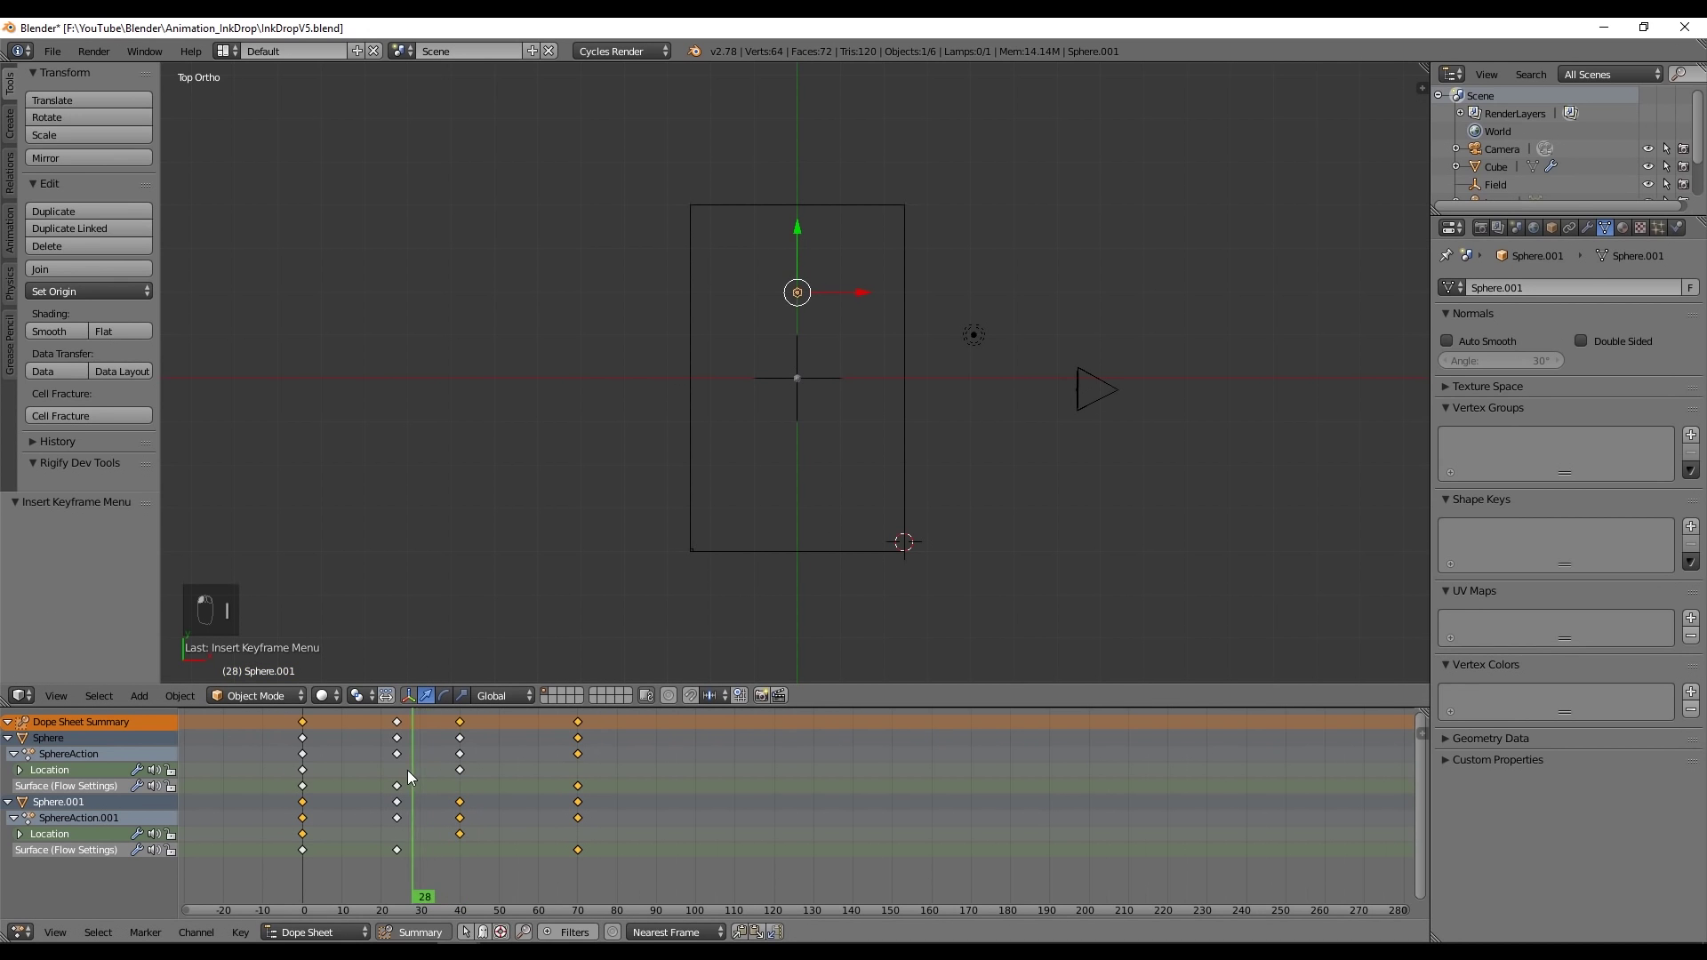
left_click(436, 761)
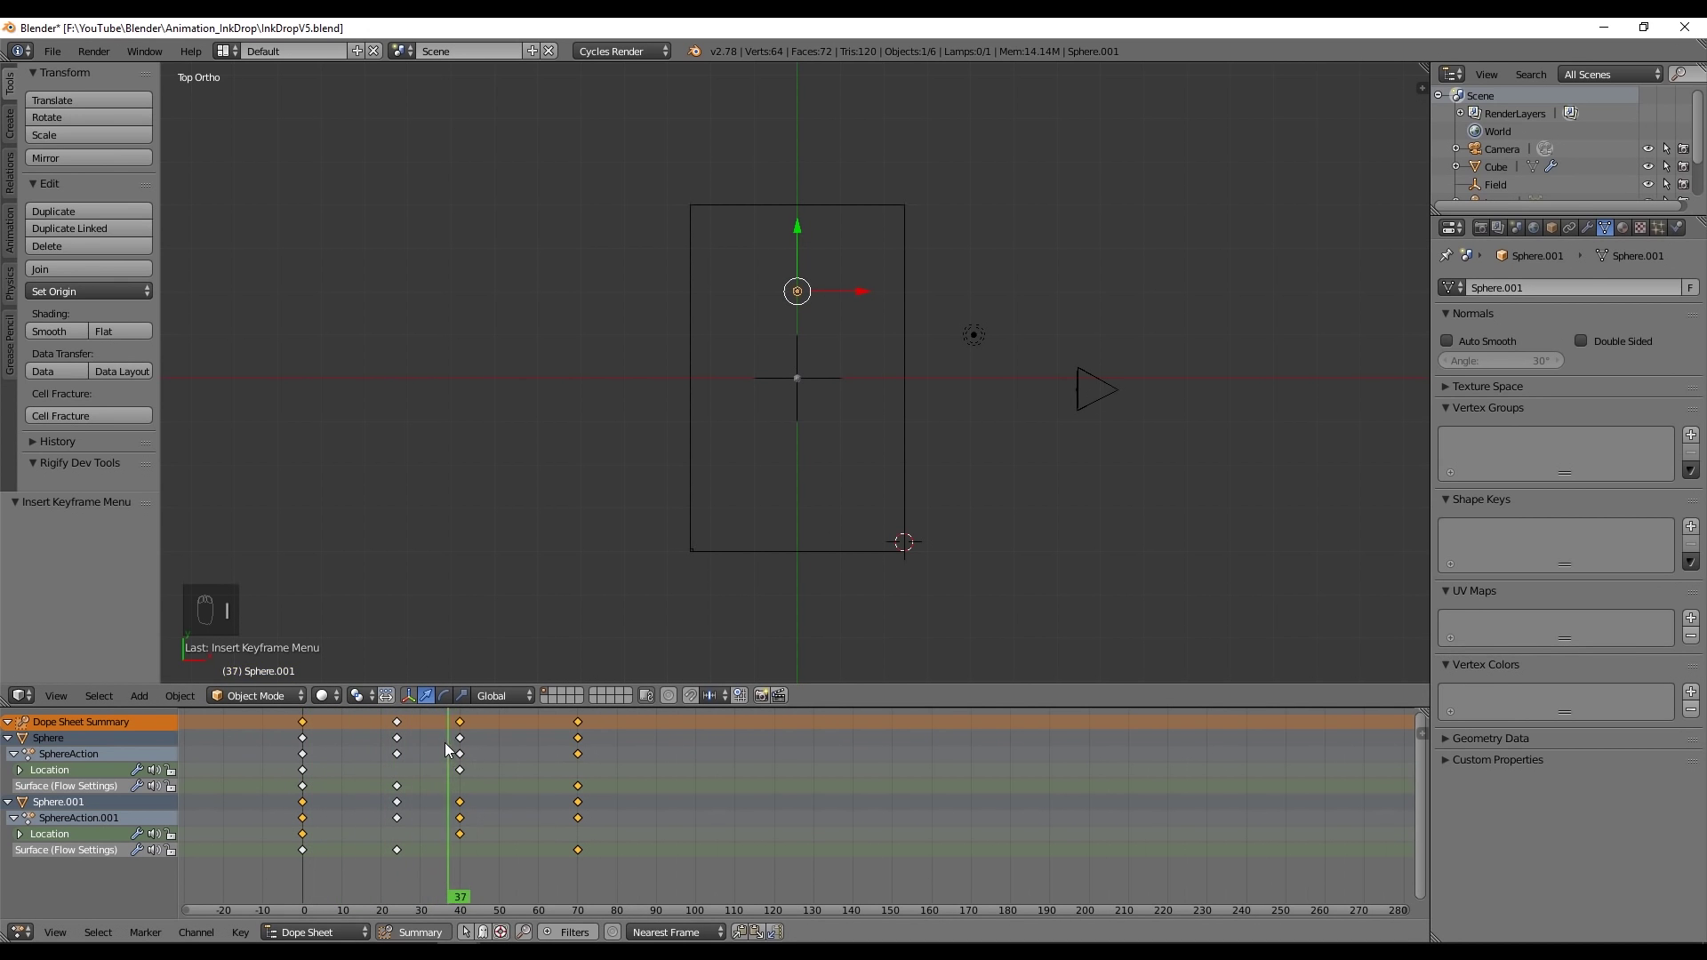
- Duplicate again as Sphere.002, place it and insert its own location keyframes across the timeline
key("shift+d")
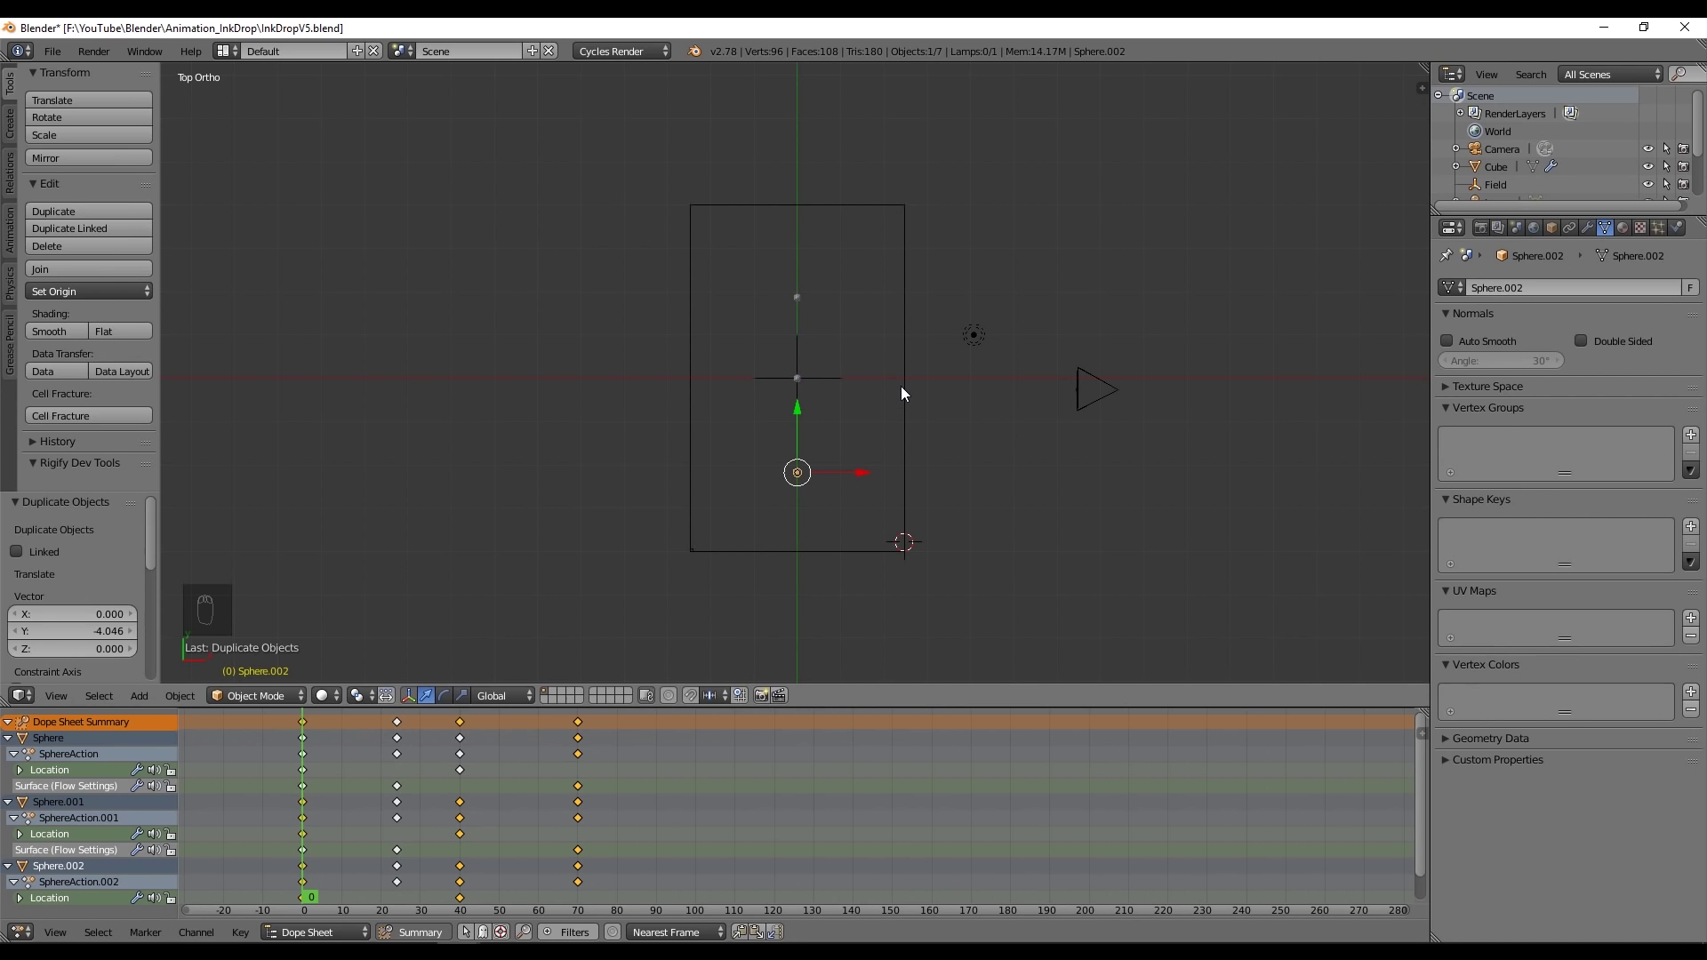
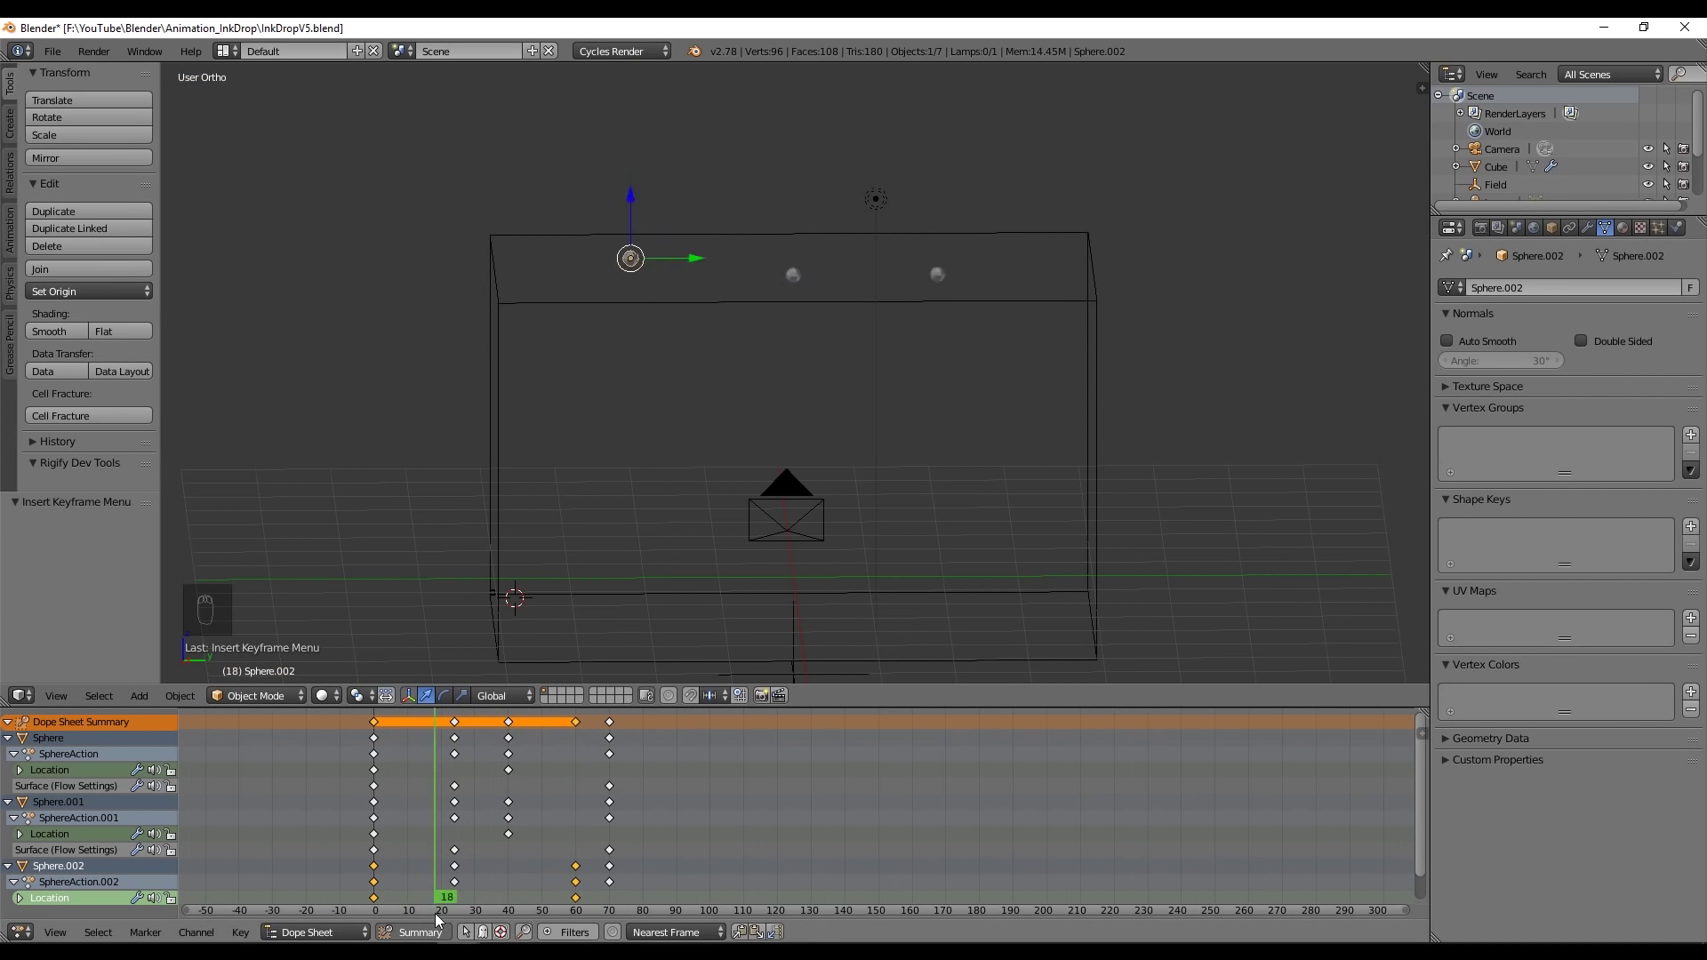
left_click(575, 468)
key("i")
left_click(438, 775)
left_click(801, 551)
left_click(582, 767)
key("i")
left_click(766, 479)
key("s")
right_click(892, 313)
key("s")
left_click(583, 775)
middle_click(85, 832)
left_click(83, 814)
middle_click(555, 818)
- Spread the emitters across the top of the domain, keyframing each new position frame by frame
key("g")
left_click(949, 314)
key("i")
left_click(560, 787)
key("ctrl+z")
key("ctrl+z")
left_click(580, 779)
key("i")
left_click(950, 365)
key("i")
left_click(564, 757)
left_click(1010, 209)
key("i")
left_click_drag(1021, 232, 650, 454)
key("i")
left_click_drag(613, 778, 575, 754)
key("i")
key("i")
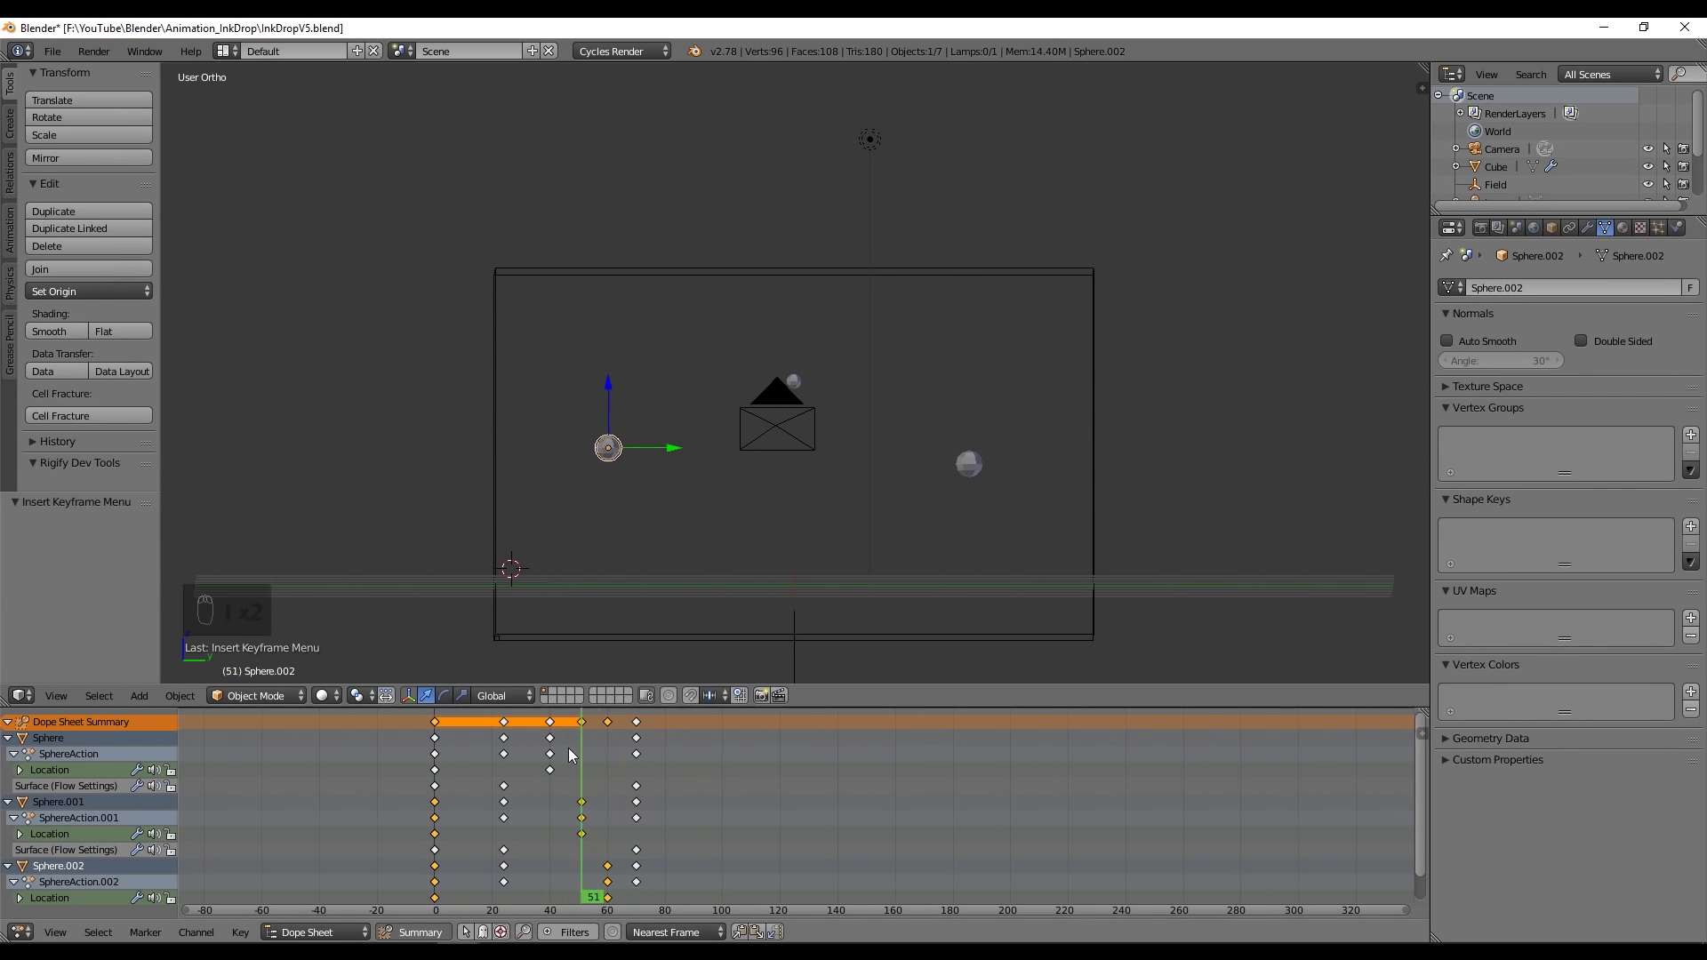
- Check through the camera and set Sphere.001's Flow Surface emission to 0 at frame 70
key("s")
left_click(804, 412)
middle_click(884, 507)
key("KP_0")
middle_click(658, 196)
left_click(473, 767)
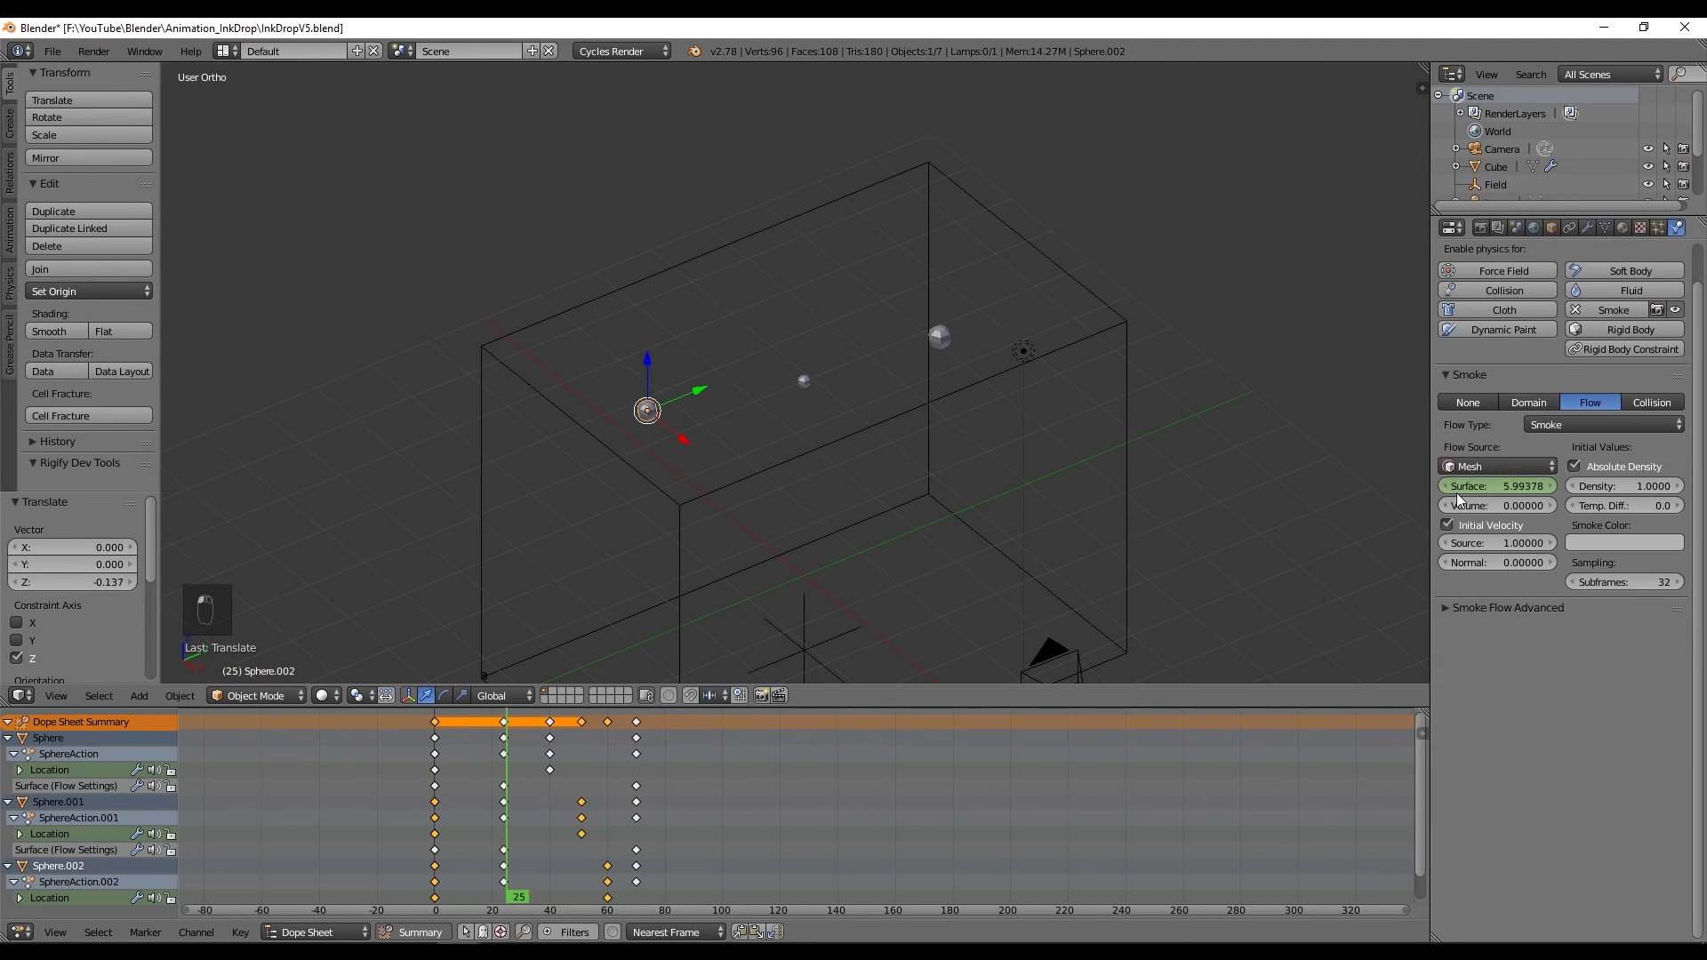
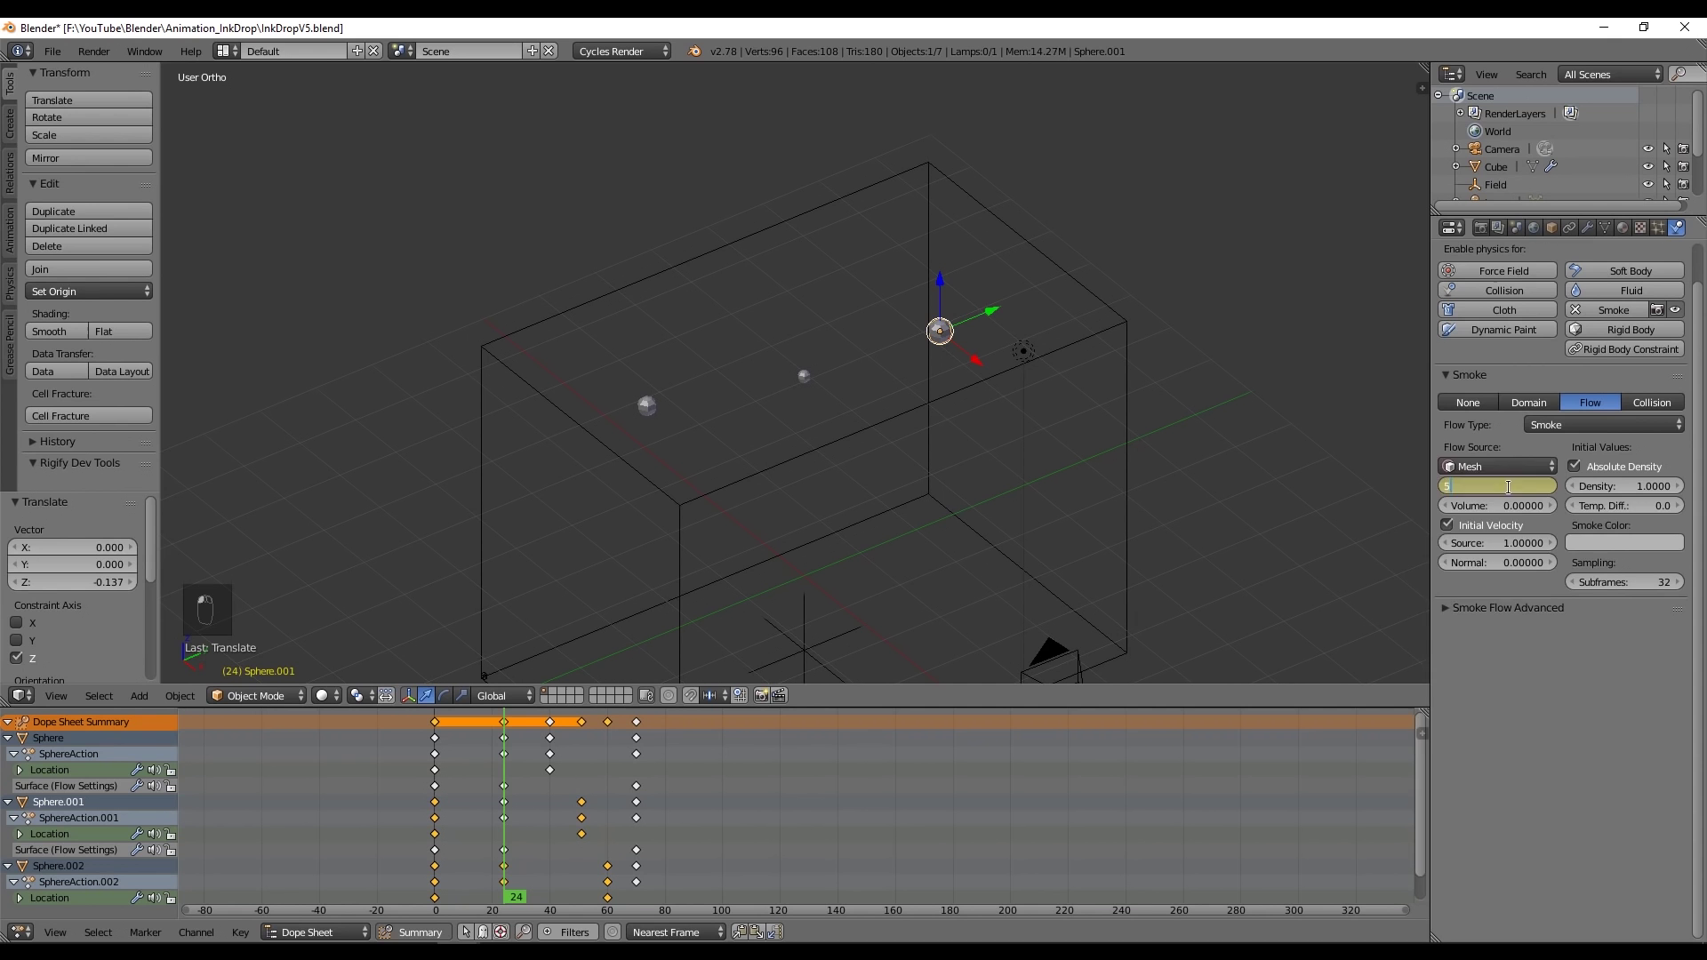
middle_click(1516, 493)
left_click(693, 701)
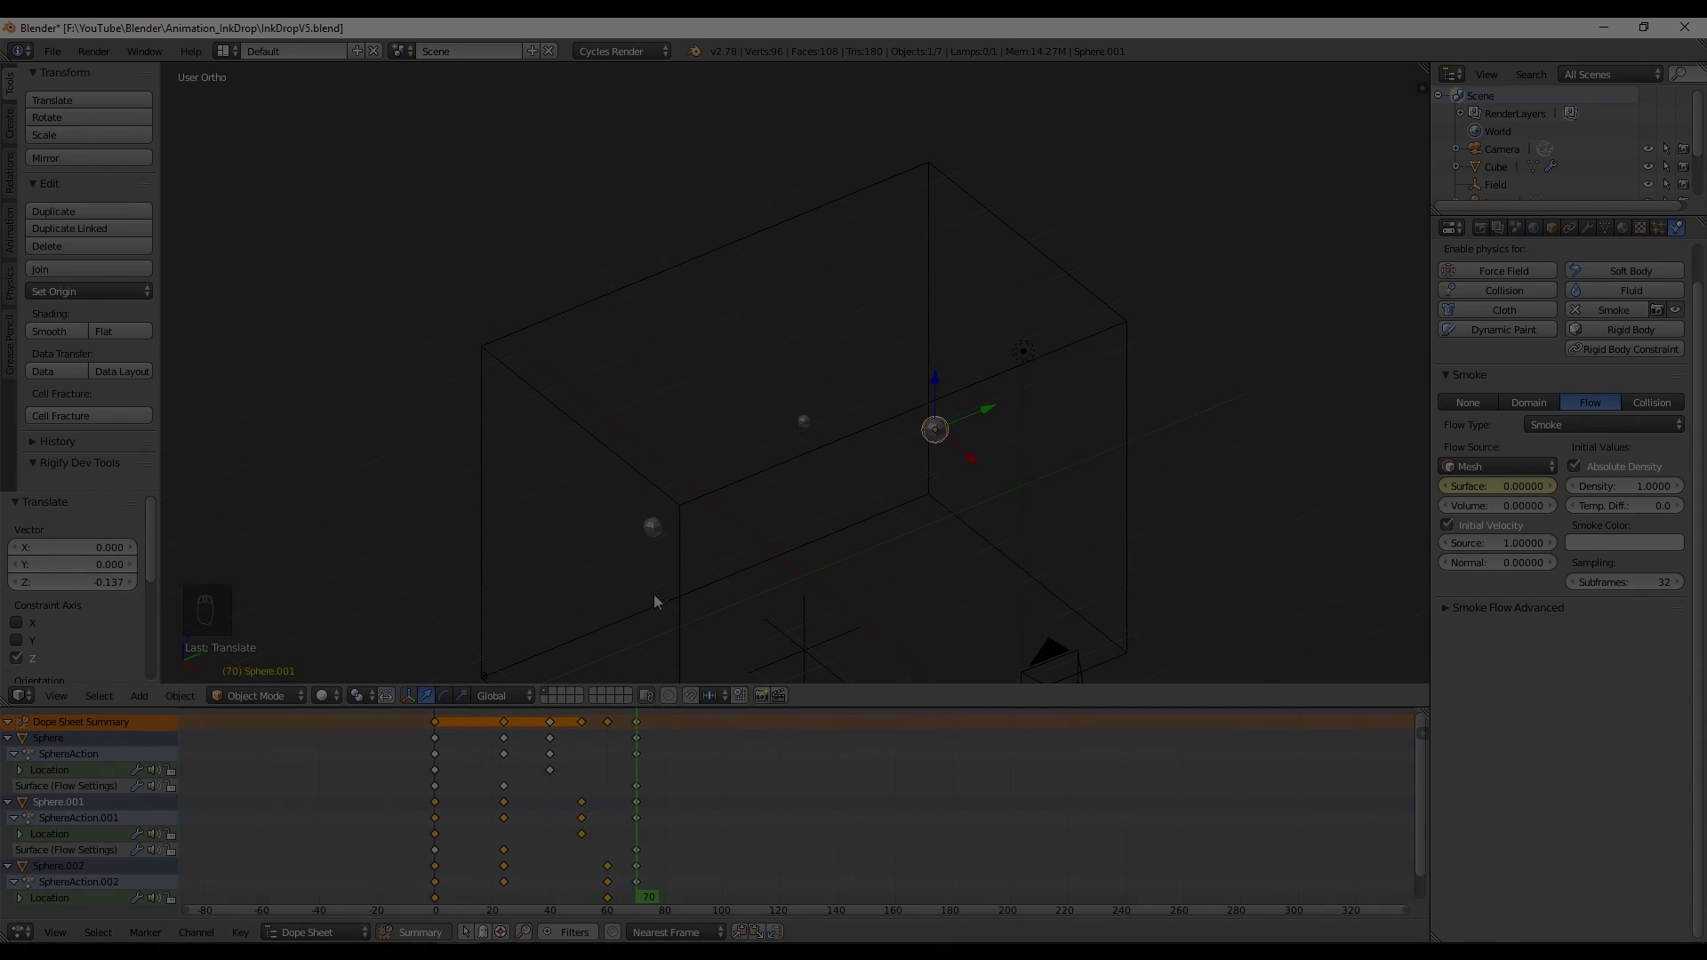
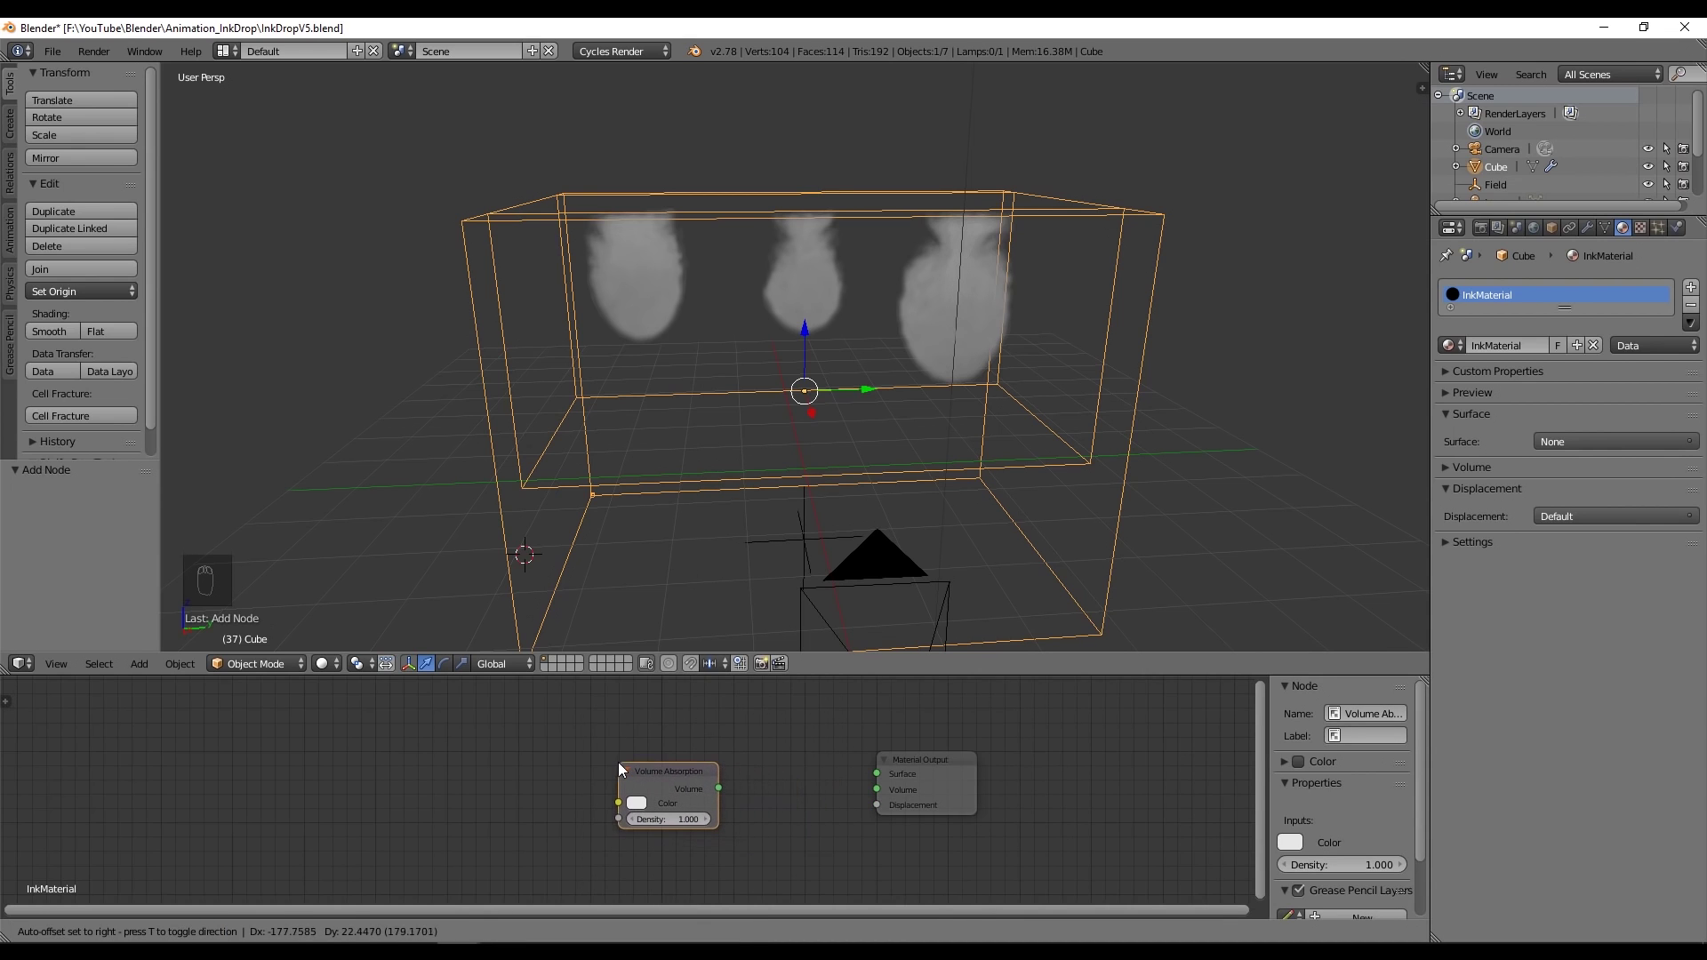
- Link a blue Volume Absorption shader into InkMaterial's Volume output and switch the viewport to Rendered
left_click_drag(724, 793, 884, 792)
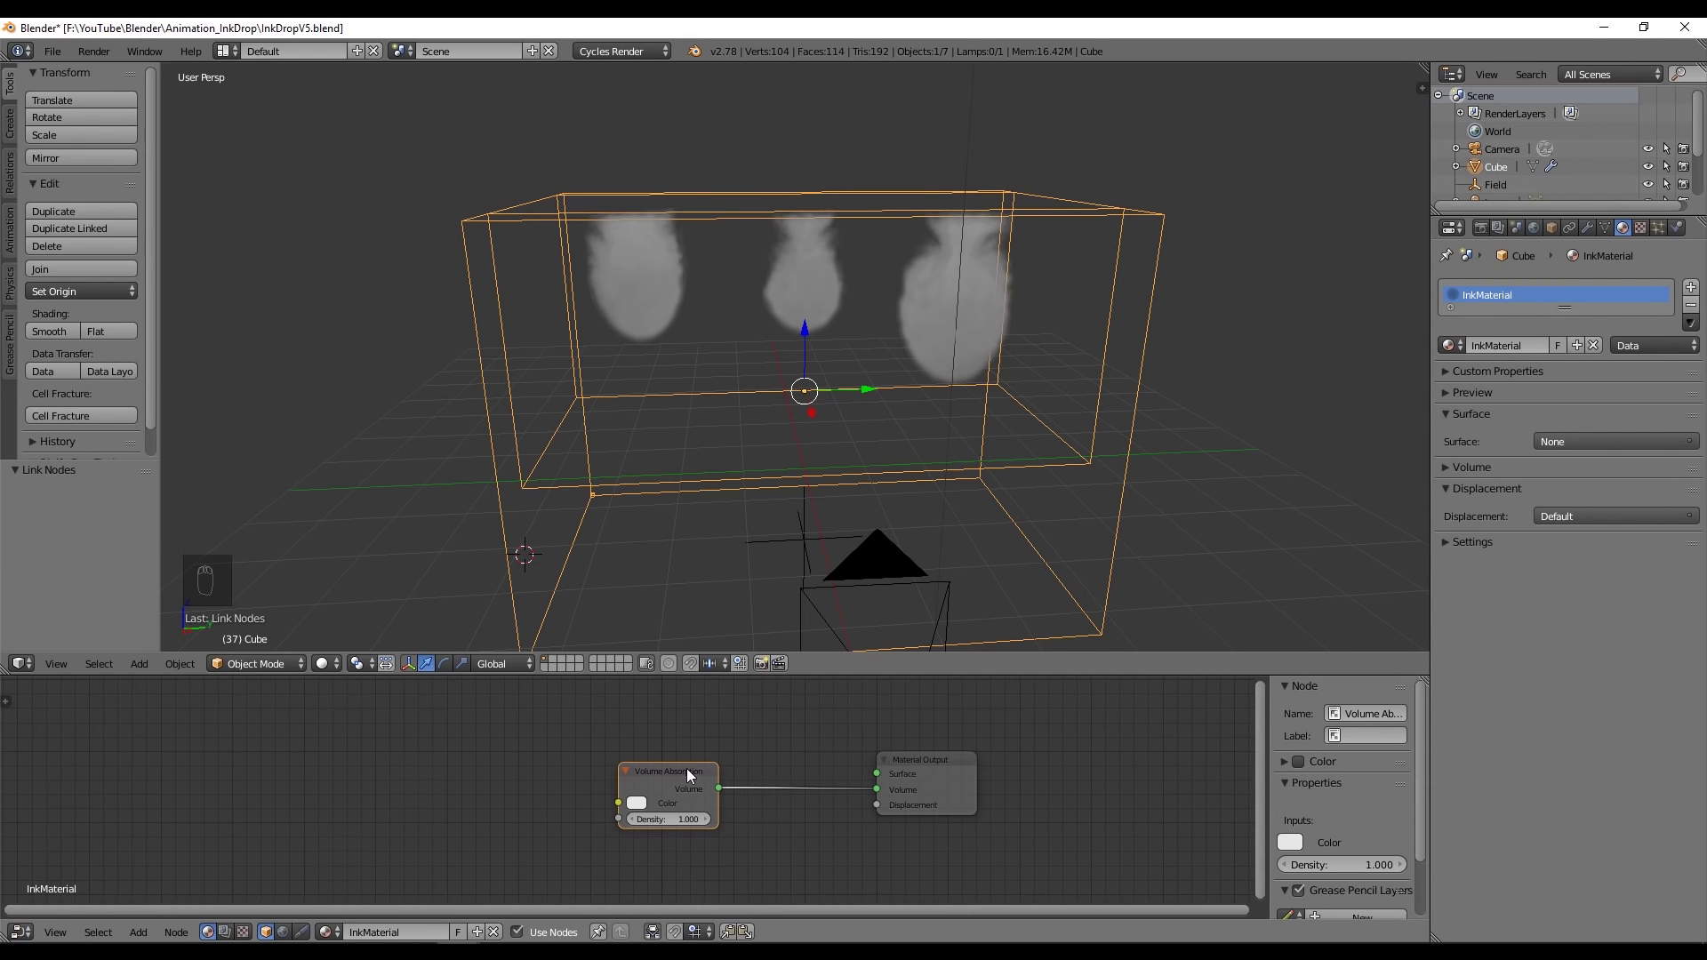
left_click(674, 773)
left_click_drag(683, 760, 1324, 278)
key("shift+z")
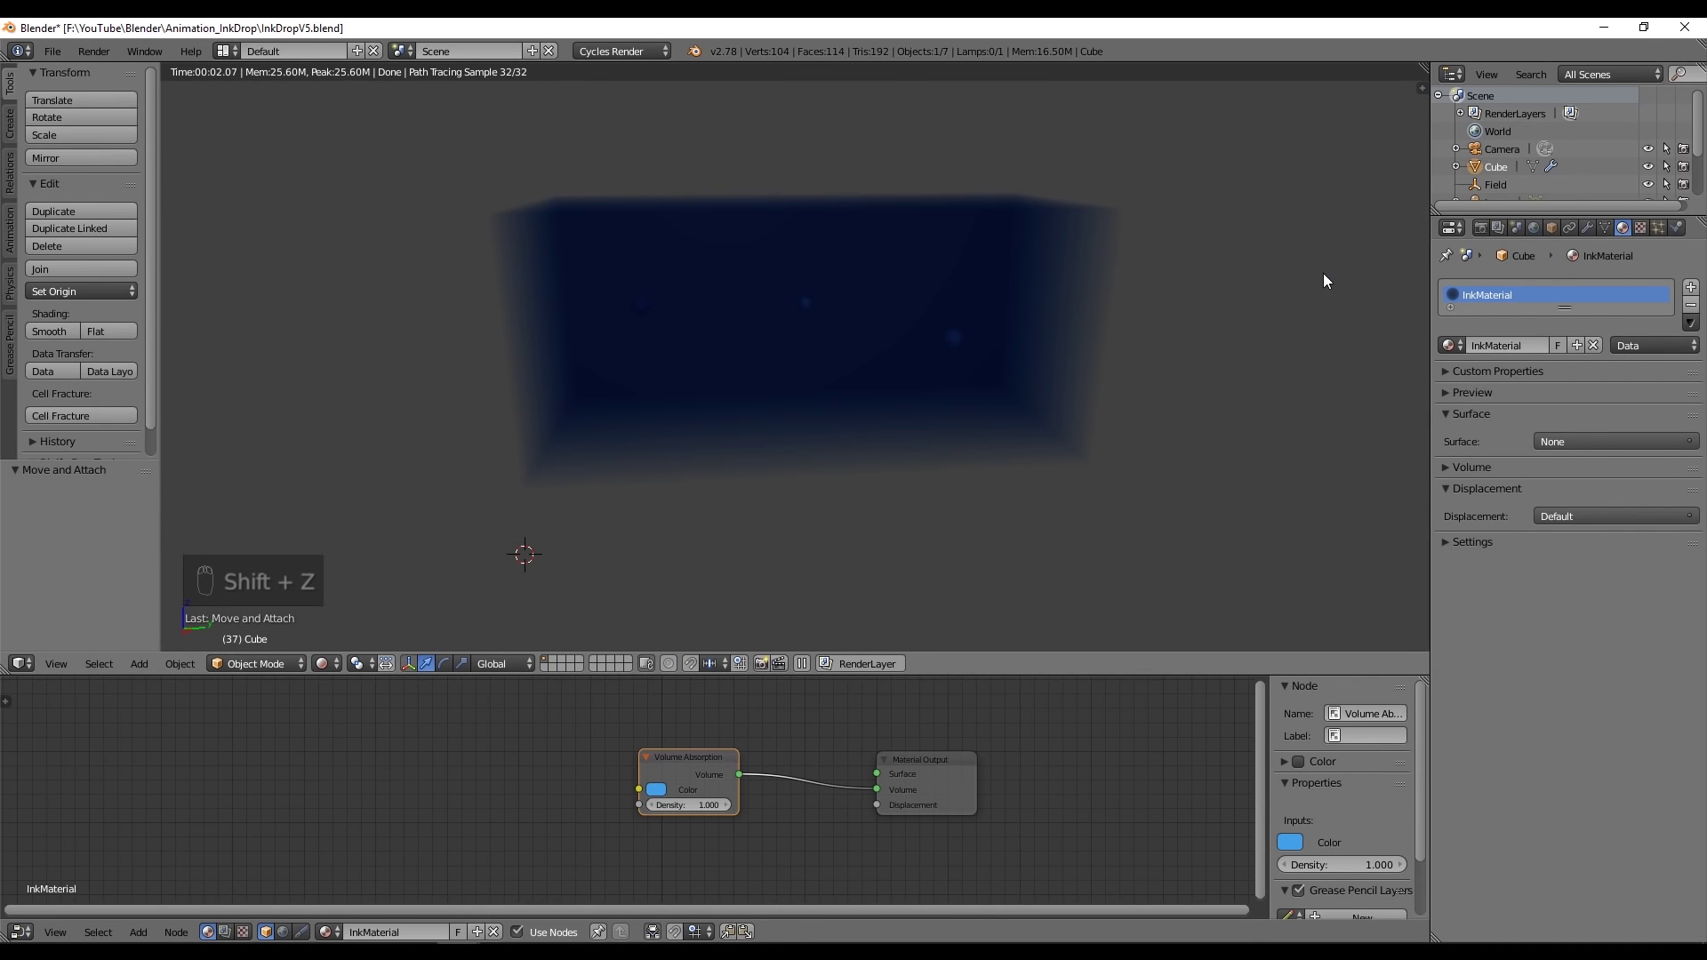